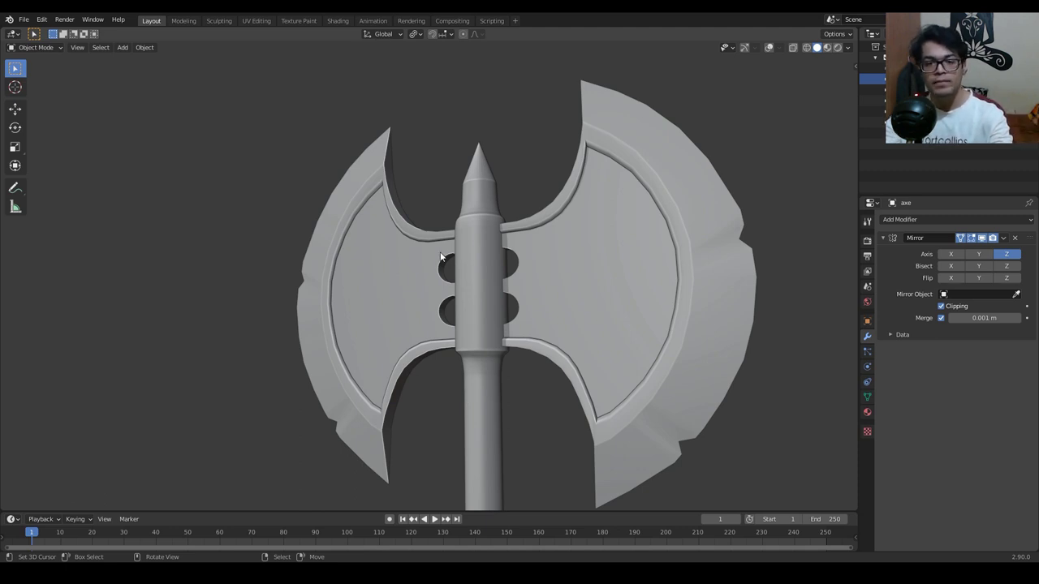
Orbit around the finished axe model to preview it before starting a new General scene.
middle_click(499, 240)
middle_click(545, 321)
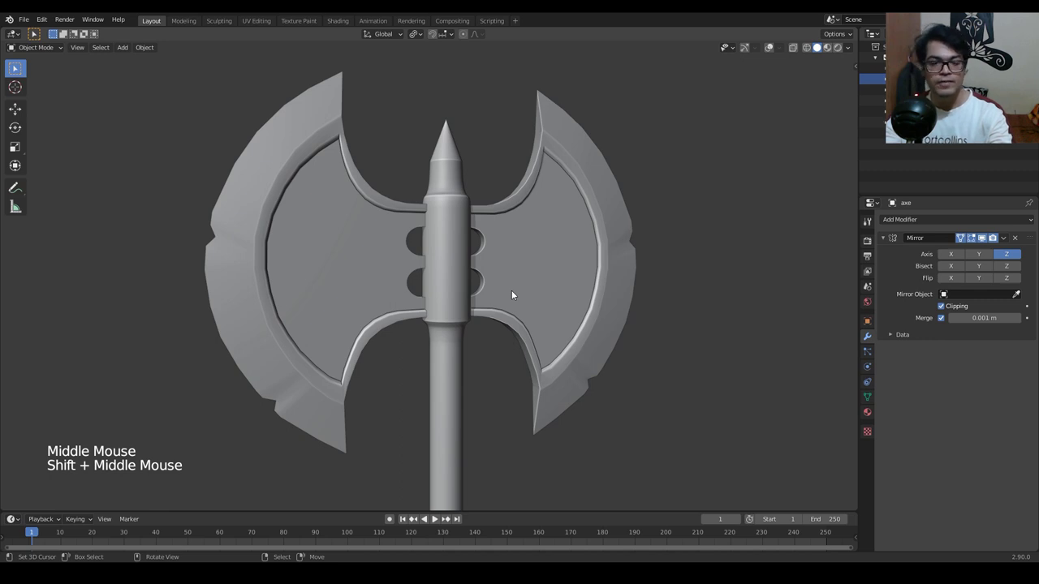
middle_click(467, 276)
middle_click(503, 307)
scroll("down", 3)
scroll("down", 3)
middle_click(527, 389)
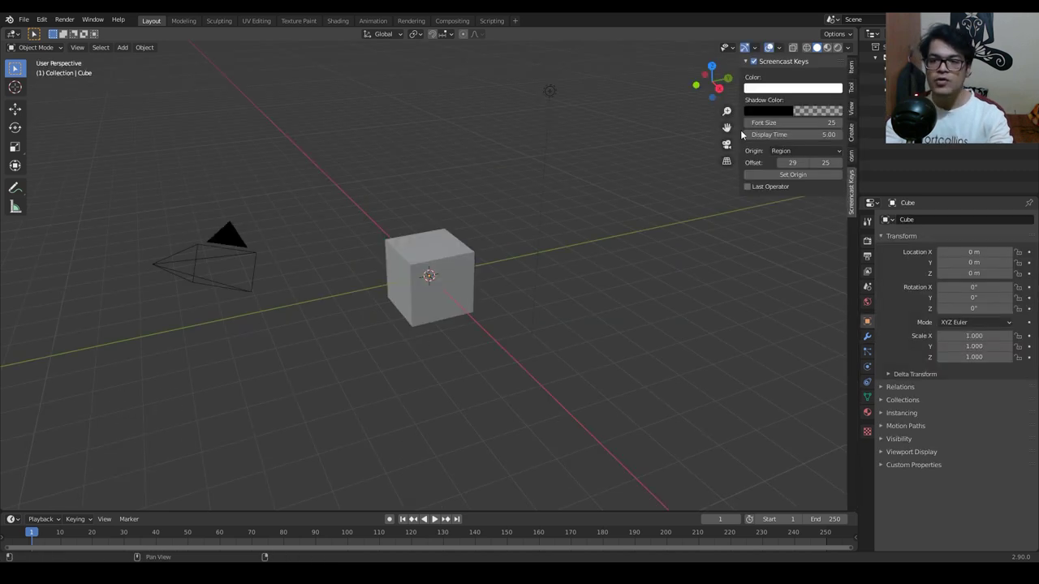
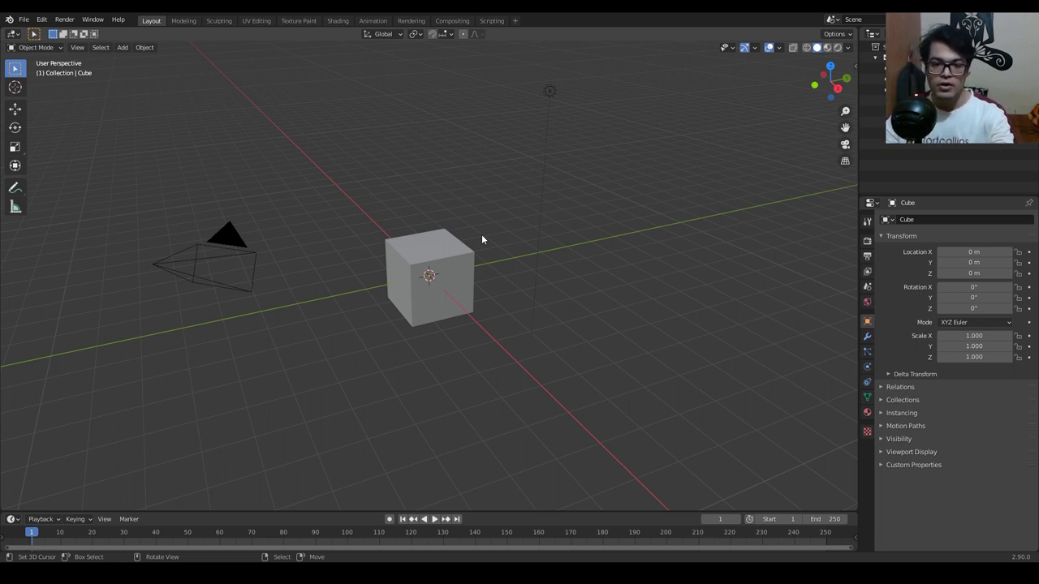
Select the default cube in the viewport so it can be deleted.
right_click(452, 276)
Delete the cube and go to Preferences > Add-ons to find the Images as Planes importer.
key("Delete")
key("shift+a")
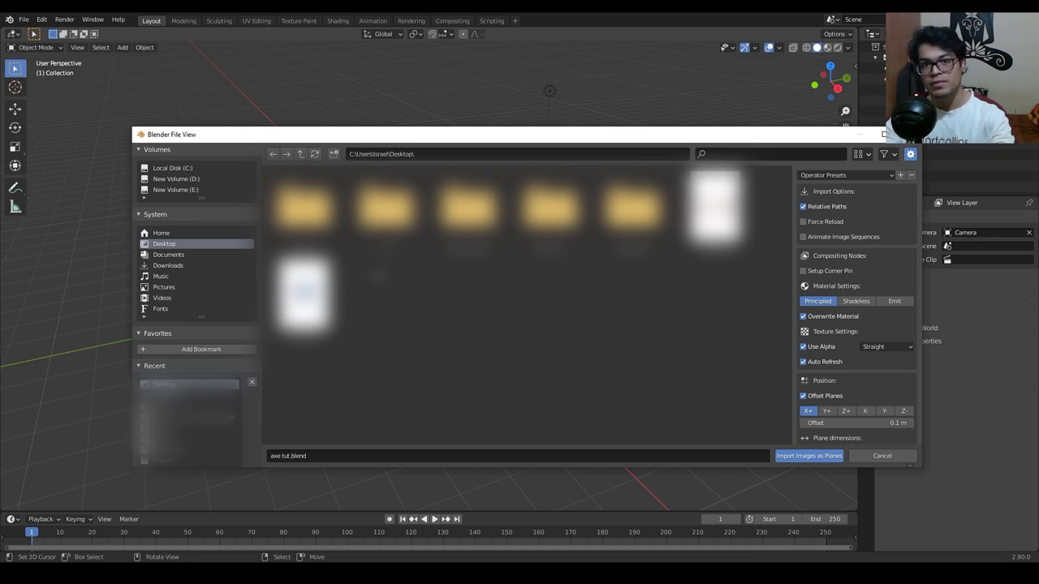
left_click(46, 17)
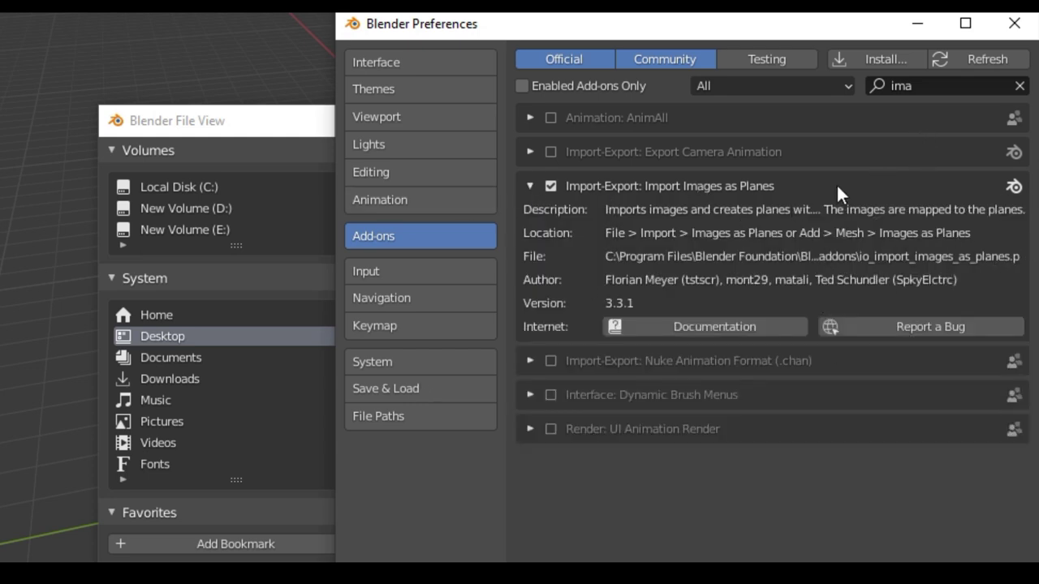
Filter the add-on list and enable the Import Images as Planes add-on.
scroll("up", 3)
scroll("down", 3)
scroll("down", 3)
key("KP_Decimal")
scroll("up", 3)
left_click(482, 337)
Import the axe reference picture into the scene as a textured plane.
scroll("down", 3)
scroll("up", 3)
middle_click(482, 363)
scroll("up", 3)
middle_click(481, 403)
Switch to the side view and frame the axe reference image.
key("KP_1")
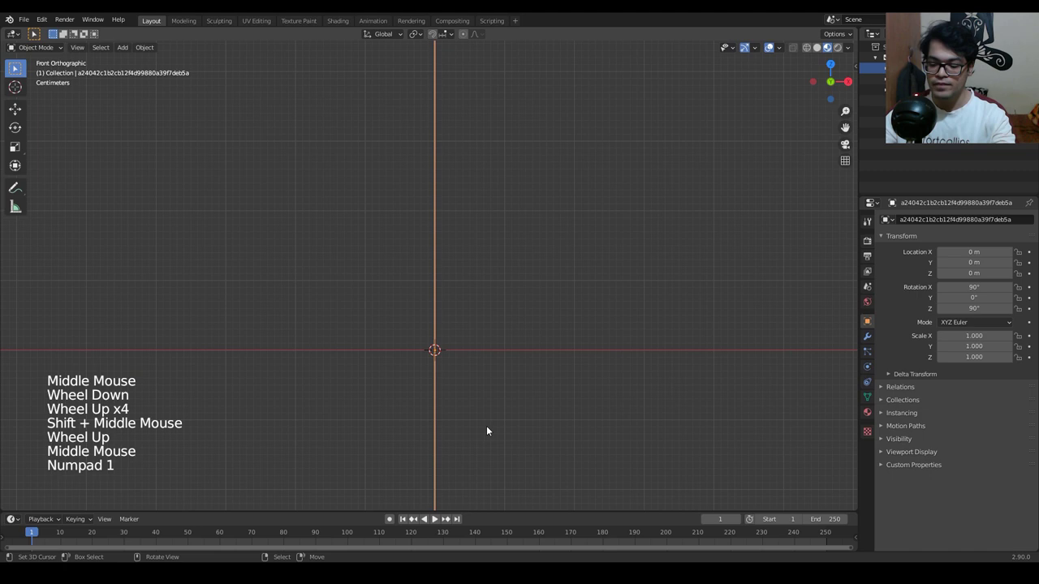
key("KP_3")
scroll("down", 3)
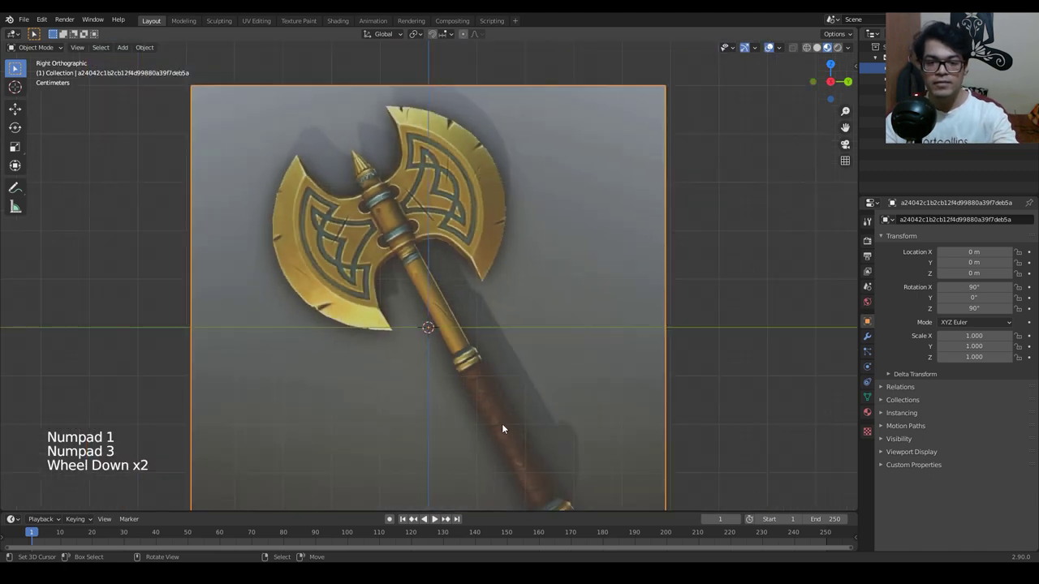
middle_click(555, 342)
scroll("down", 3)
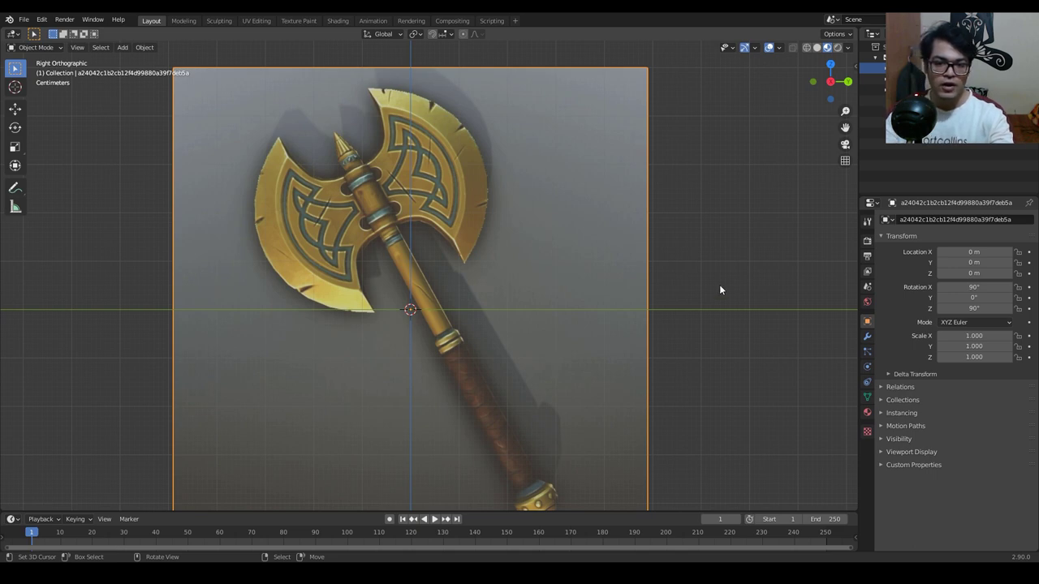
Rotate the image about 28.7° so the axe stands upright and move its handle onto the Z axis.
key("r")
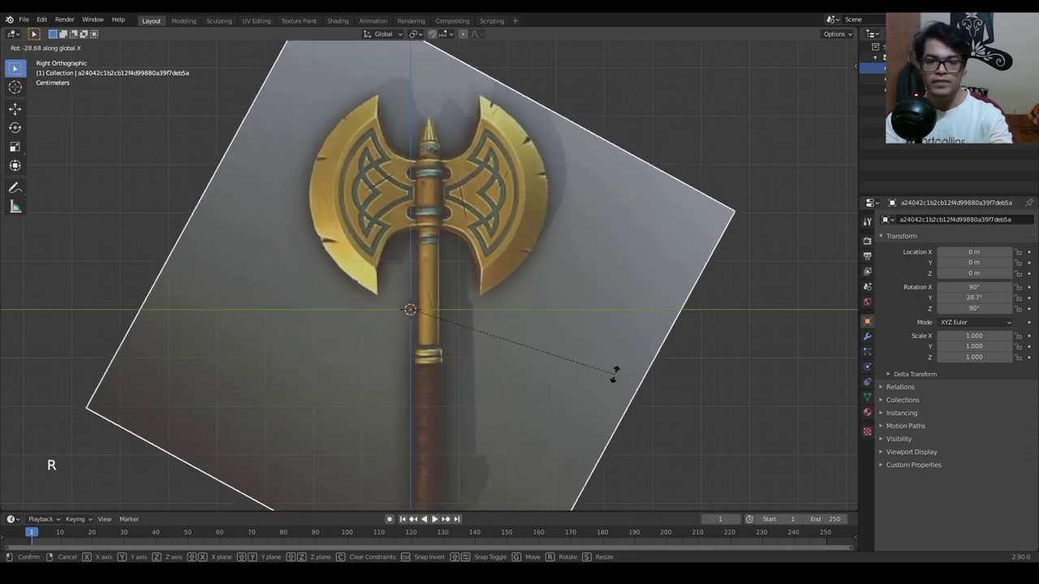
left_click(618, 375)
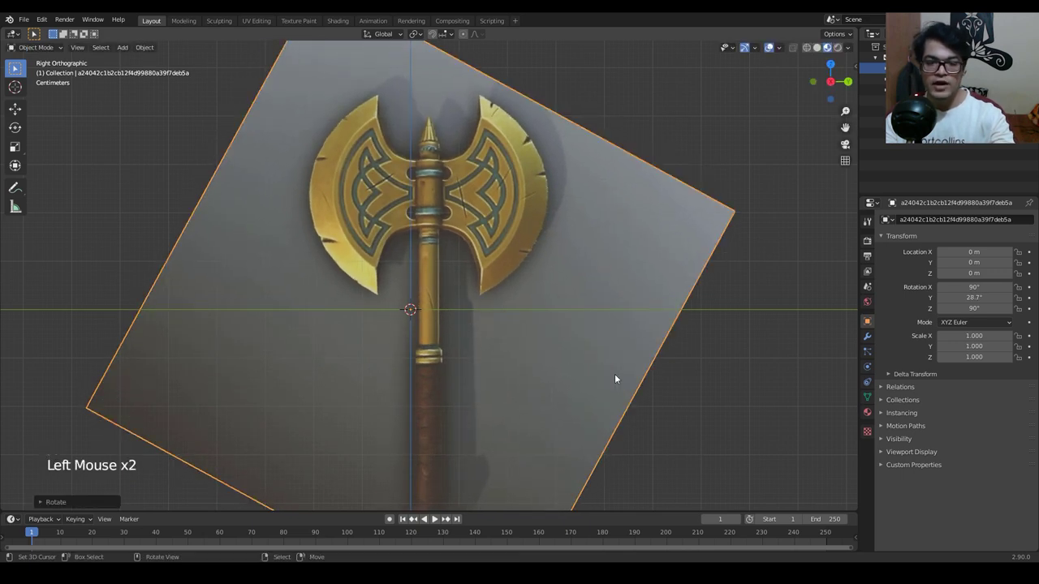
key("g")
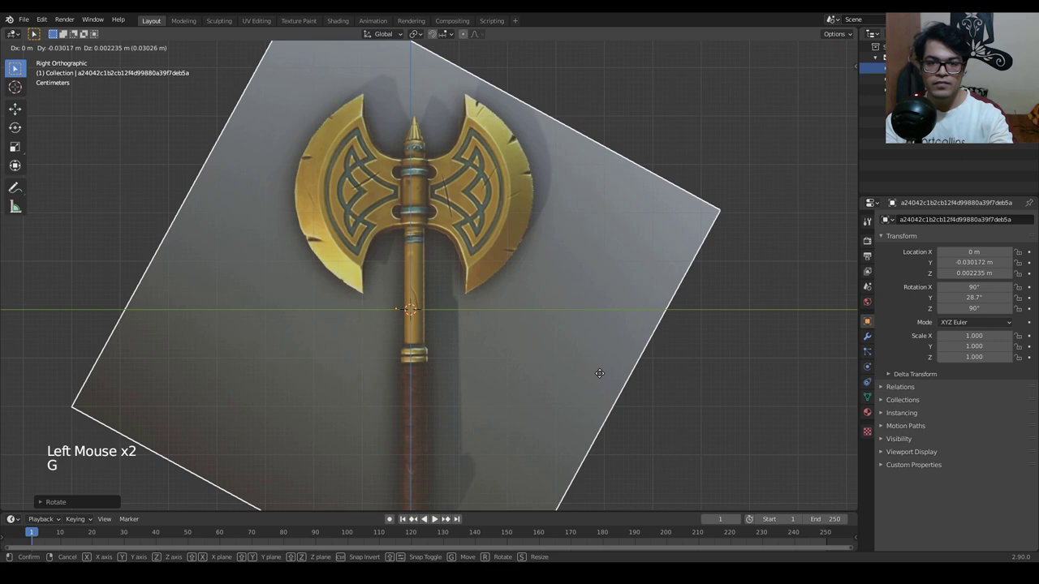
scroll("down", 3)
middle_click(422, 280)
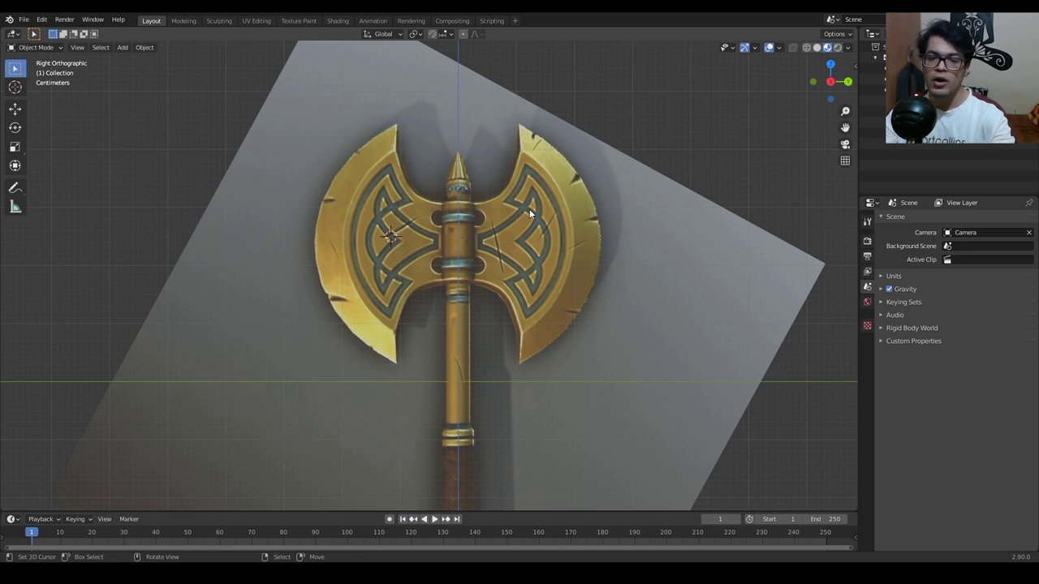
Add a mesh plane and rotate it 90° about Y to stand upright facing the reference.
key("shift+a")
key("shift+a")
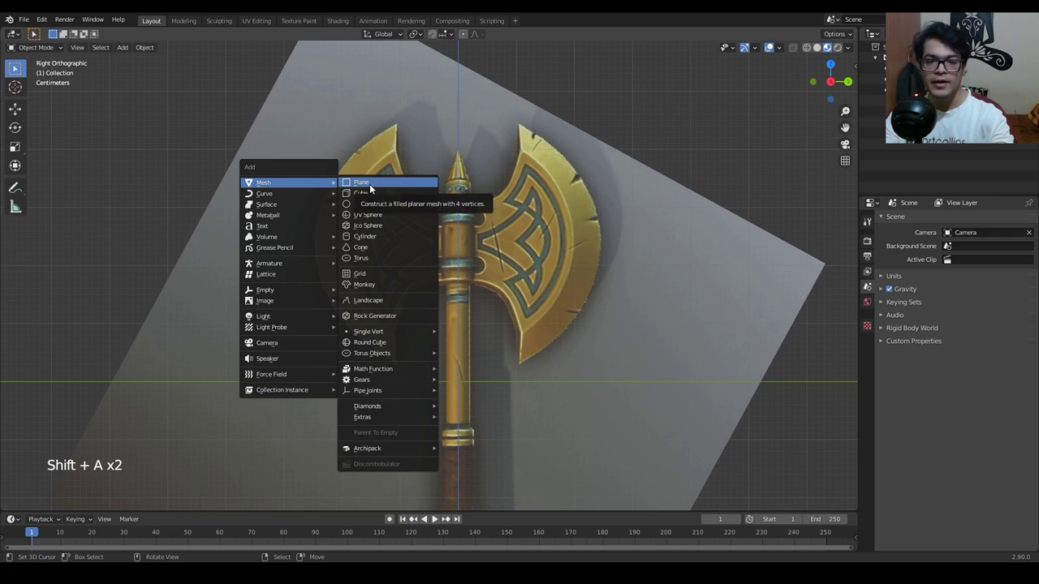
scroll("down", 3)
scroll("down", 3)
middle_click(480, 255)
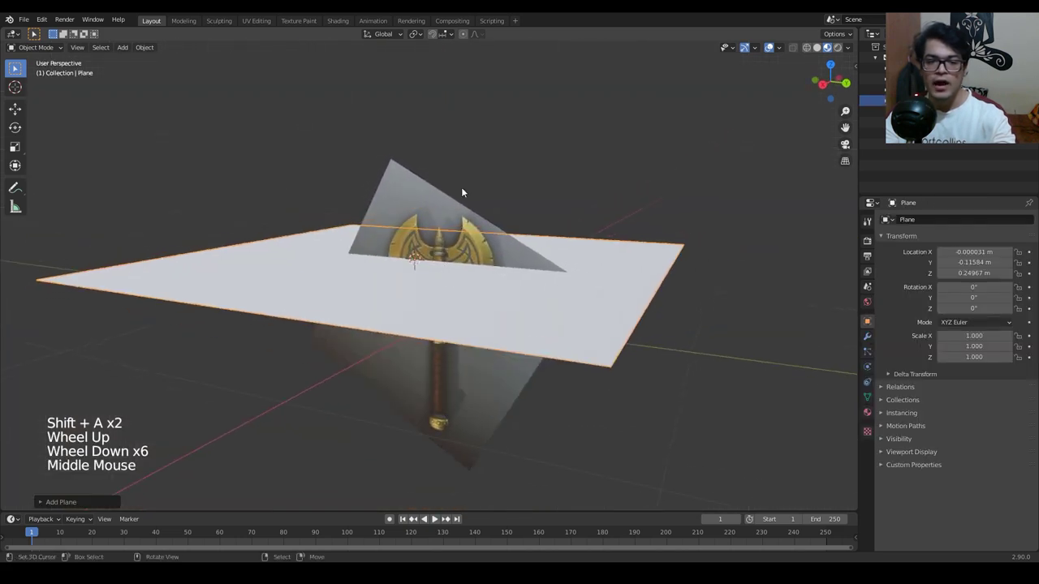
key("r")
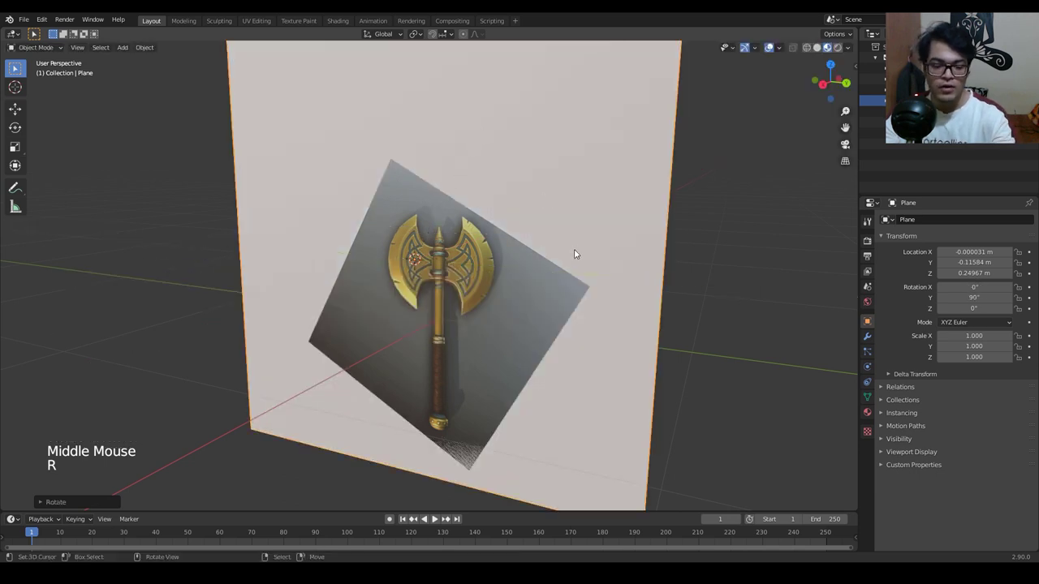
Move the plane forward along X in front of the image and check it from front and side views.
key("g")
middle_click(530, 268)
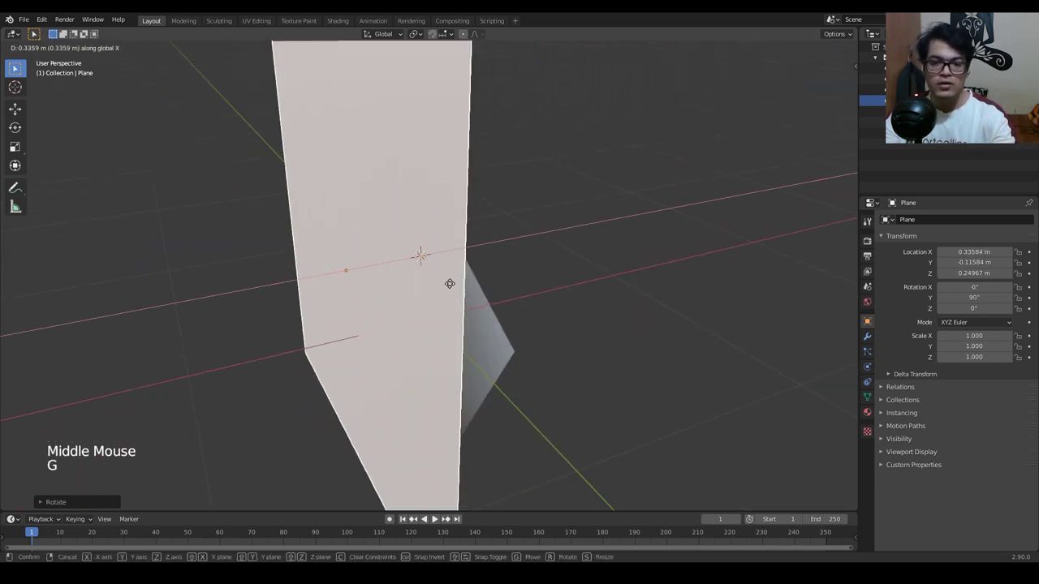
middle_click(478, 329)
scroll("down", 3)
key("KP_1")
middle_click(540, 302)
scroll("down", 3)
key("KP_3")
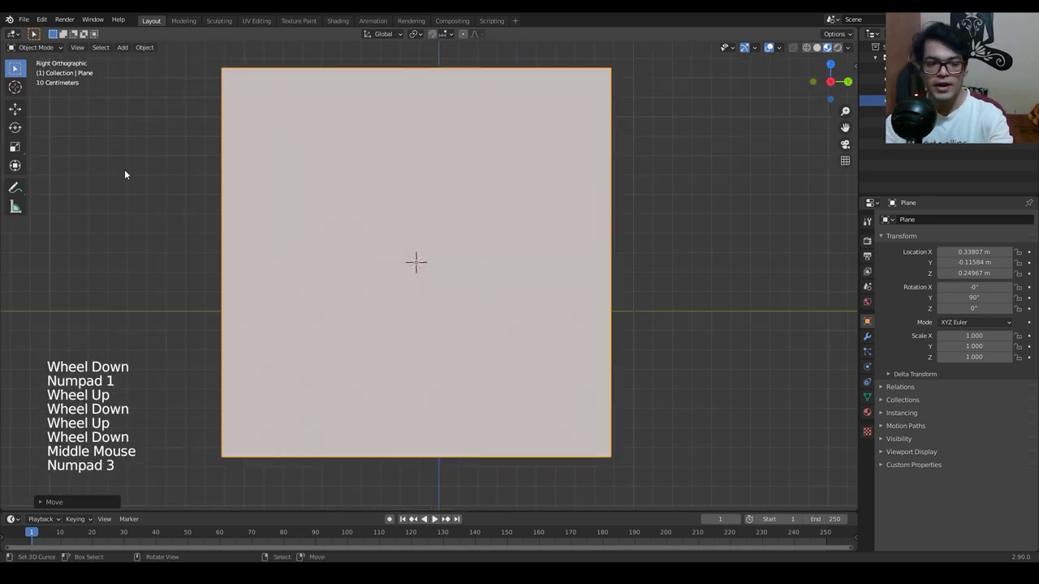
Scale the plane down to handle size over the axe head and enter Edit Mode.
key("s")
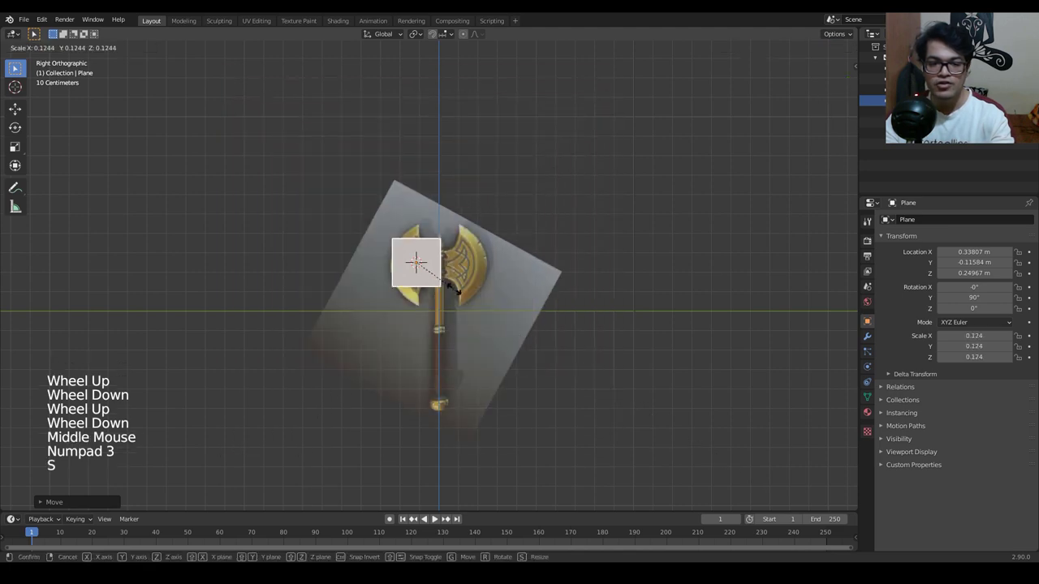
left_click(446, 268)
scroll("up", 3)
scroll("down", 3)
middle_click(383, 253)
scroll("down", 3)
middle_click(460, 326)
middle_click(467, 369)
scroll("down", 3)
scroll("up", 3)
key("Tab")
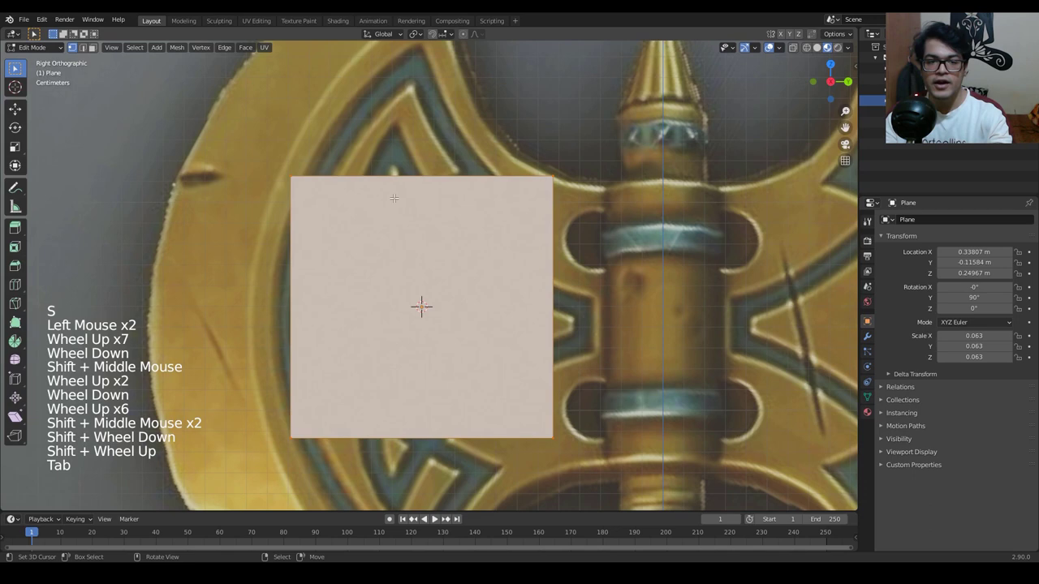
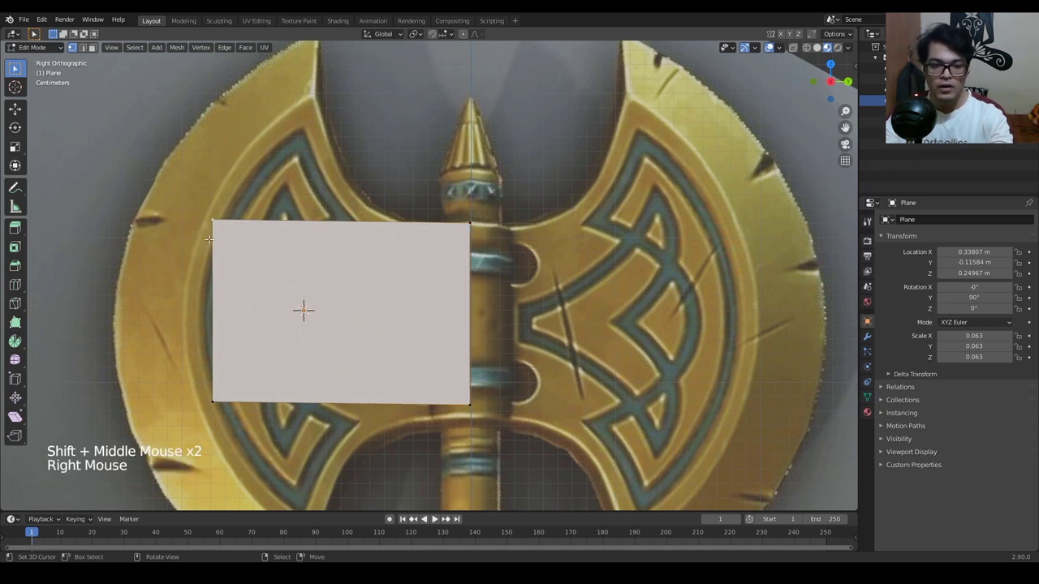
Move the plane's edge vertices onto the handle collar outline between the blades.
right_click(304, 307)
key("g")
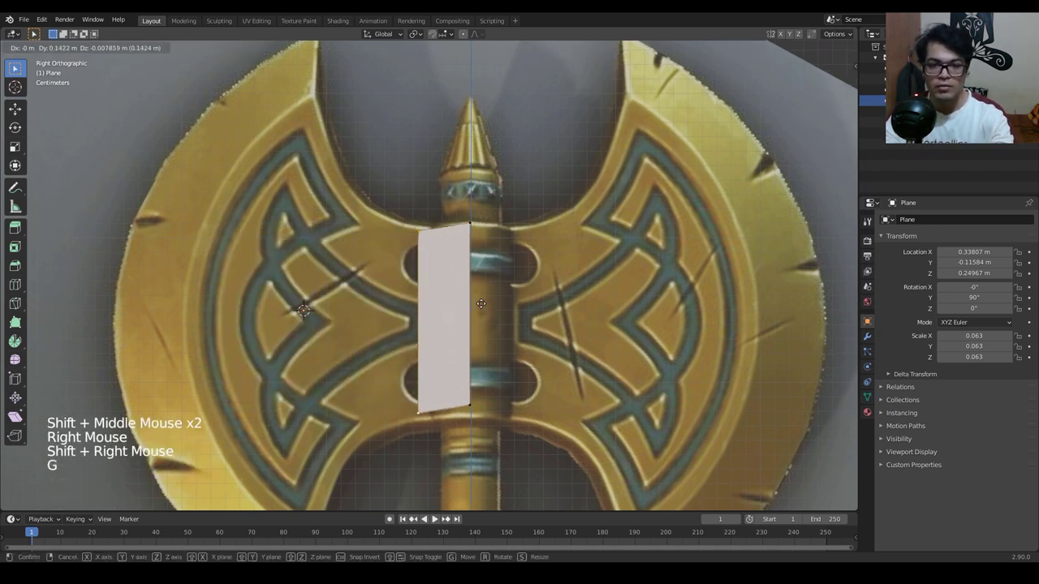
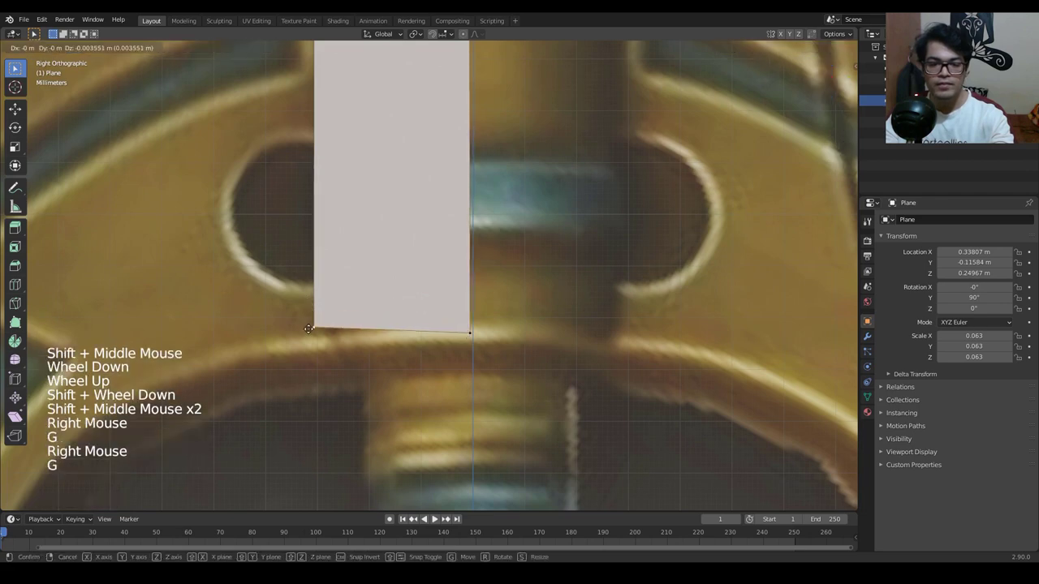
scroll("down", 3)
scroll("up", 3)
scroll("down", 3)
scroll("up", 3)
scroll("down", 3)
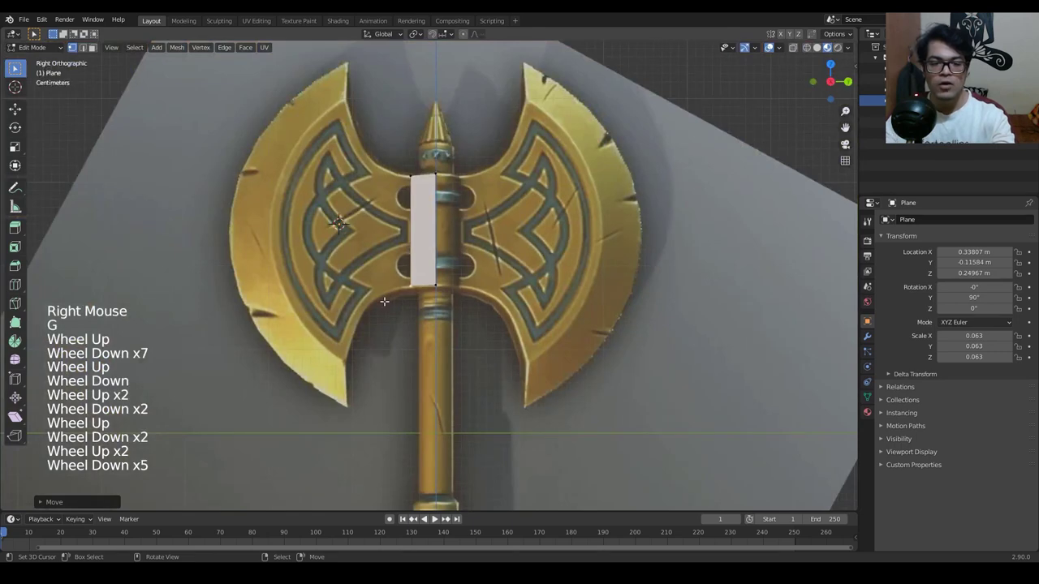
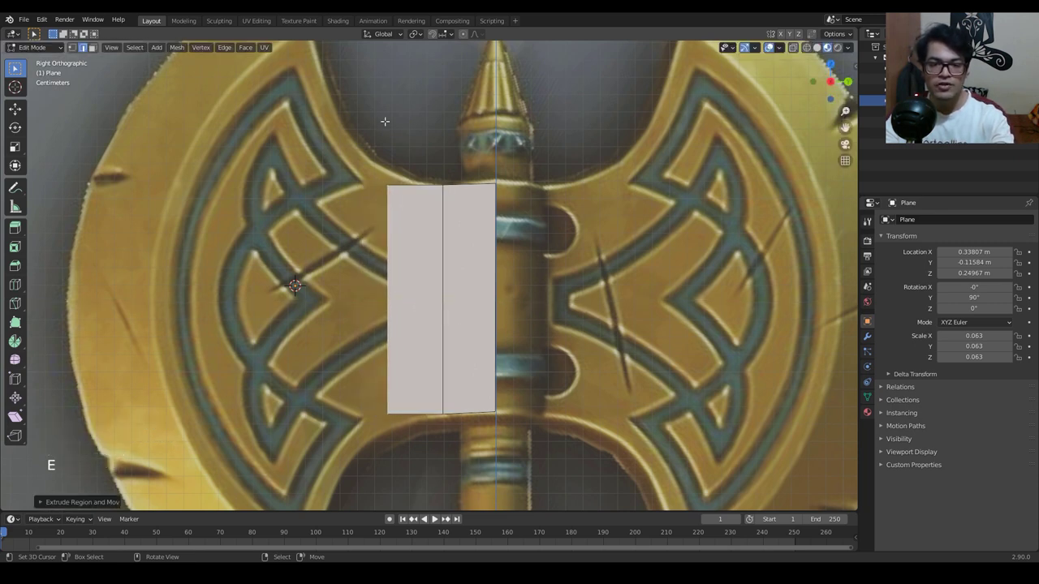
Extrude and scale new faces leftward from the strip to trace the blade's narrowing neck.
key("s")
key("e")
key("s")
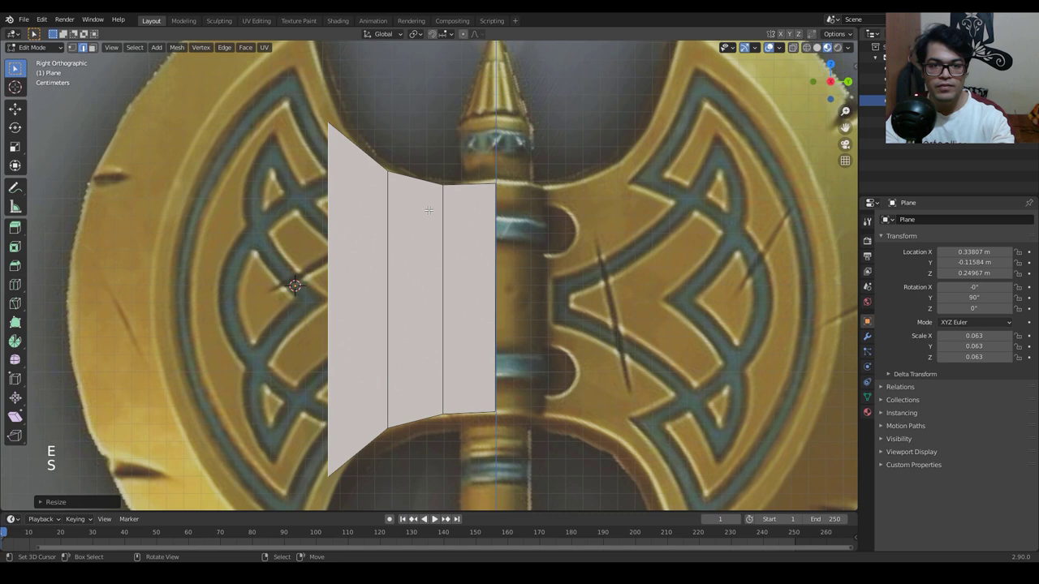
key("e")
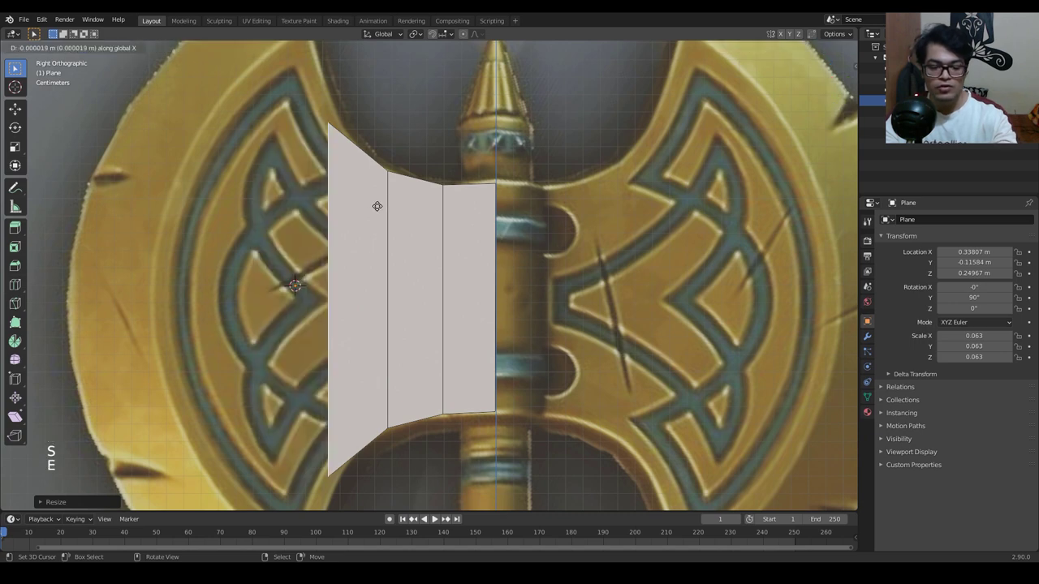
key("s")
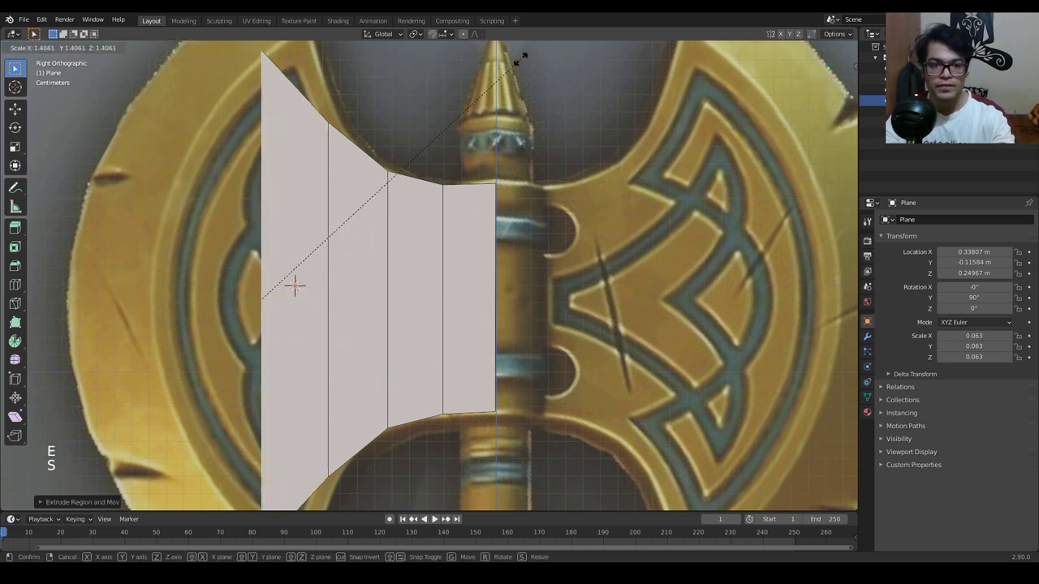
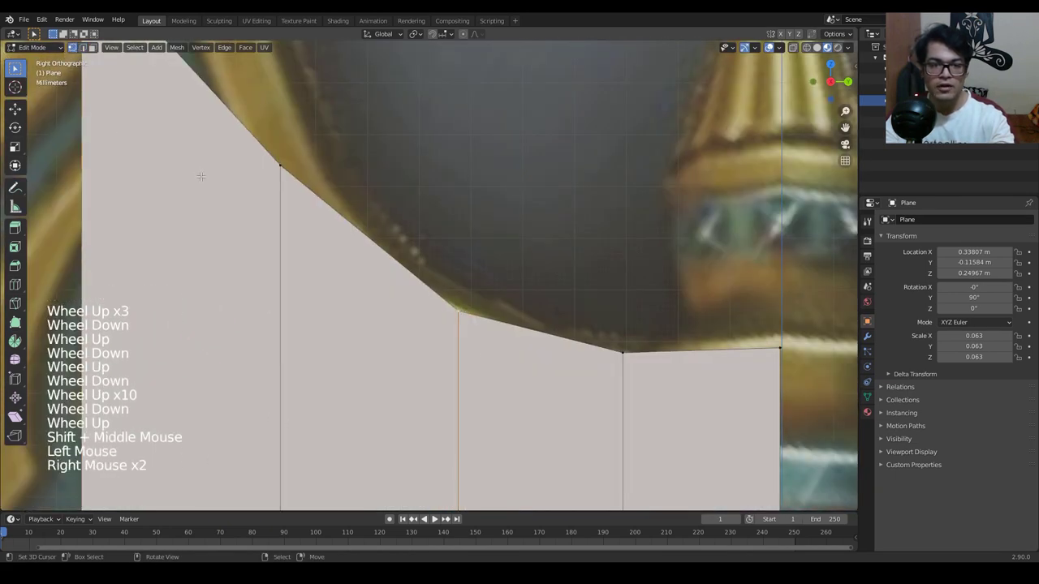
key("g")
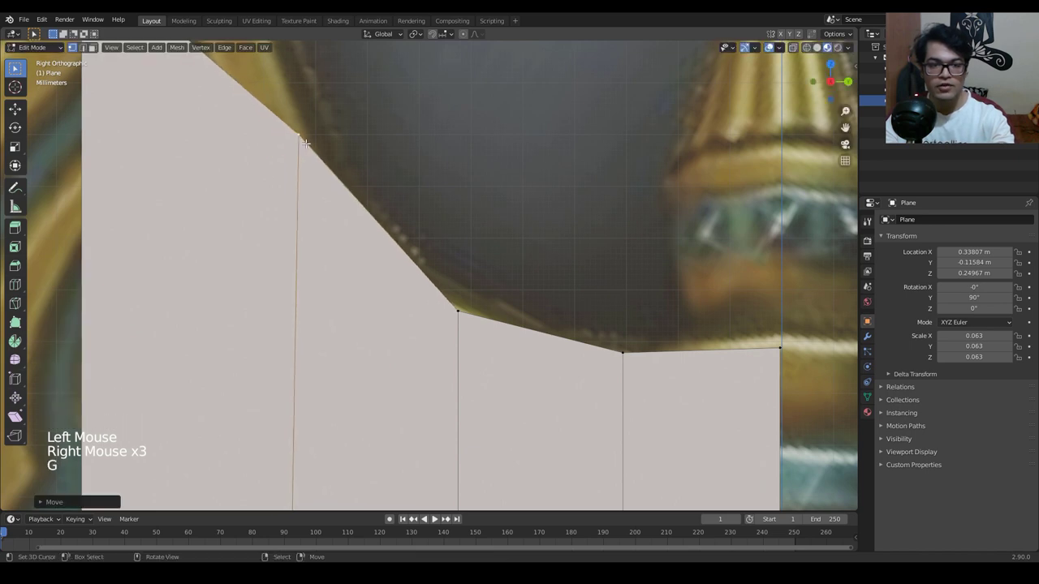
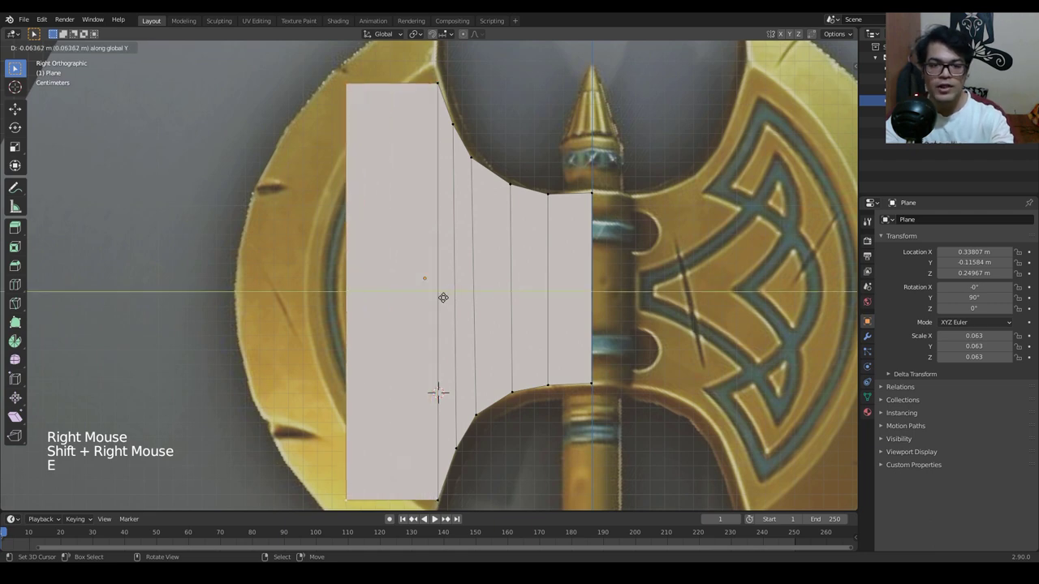
Loop cut 11 horizontal rows across the blade columns.
key("ctrl+r")
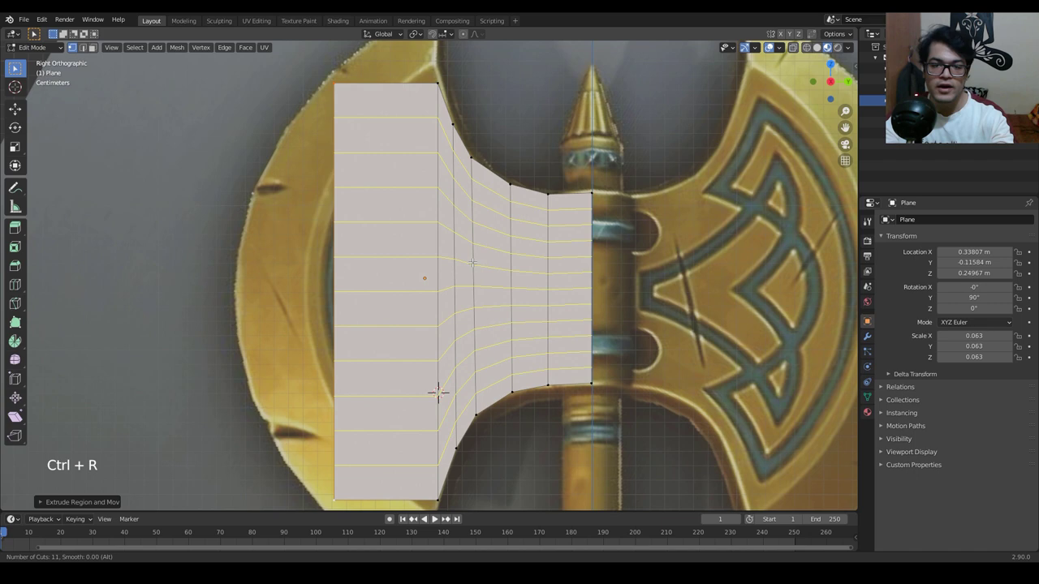
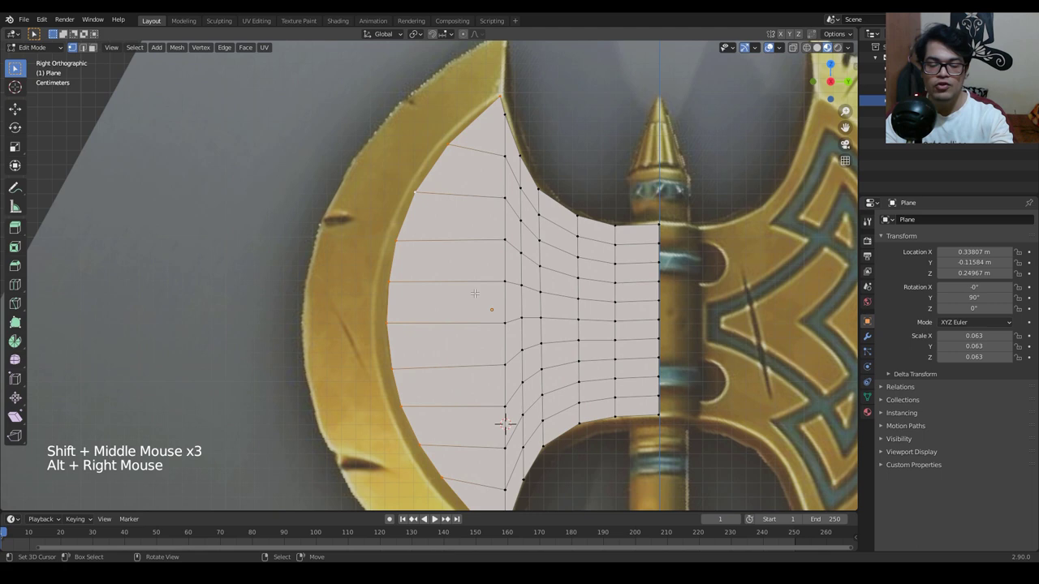
Extrude an outer column and scale its vertices along Z to span the crescent with pointed tips.
key("e")
key("s")
scroll("down", 3)
key("s")
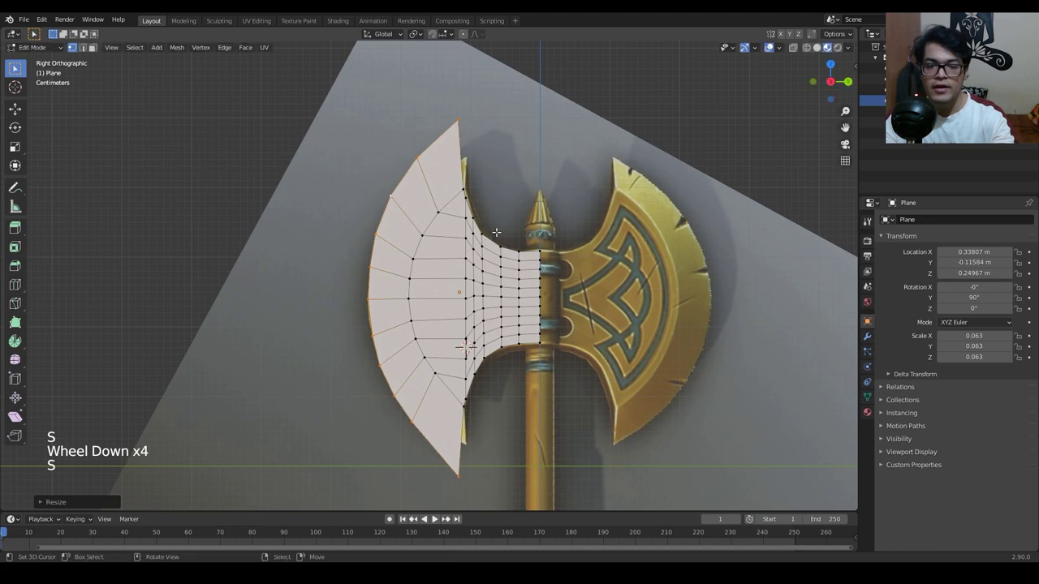
key("s")
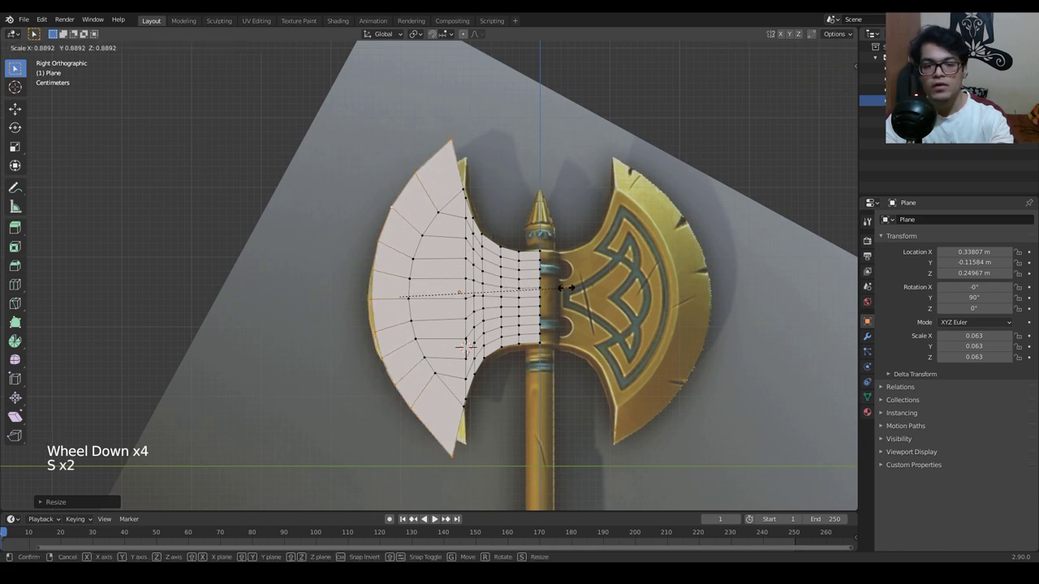
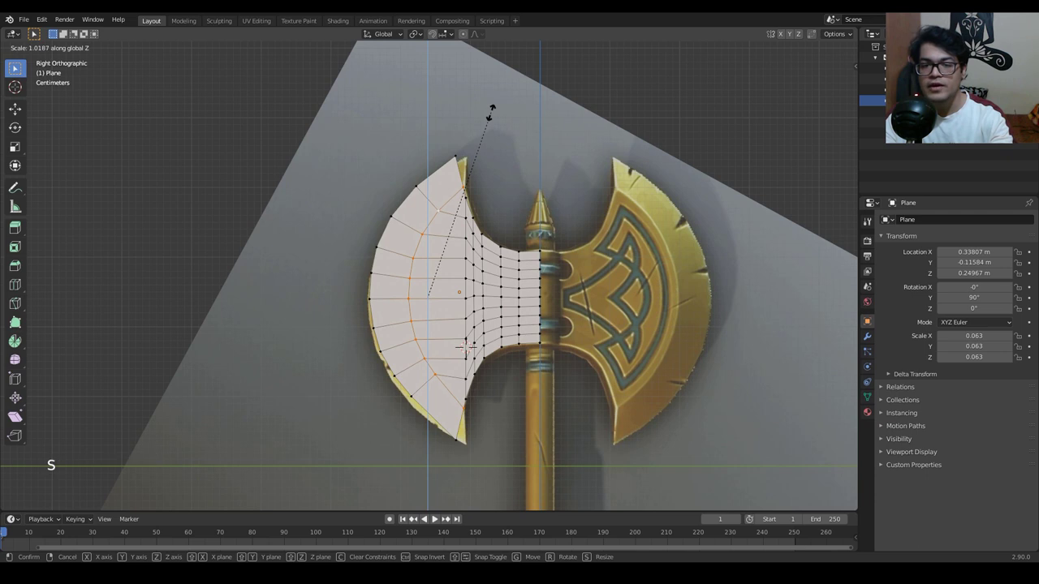
scroll("up", 3)
Insert an edge loop near the blade's rim and slide it to follow the crescent curve.
key("ctrl+r")
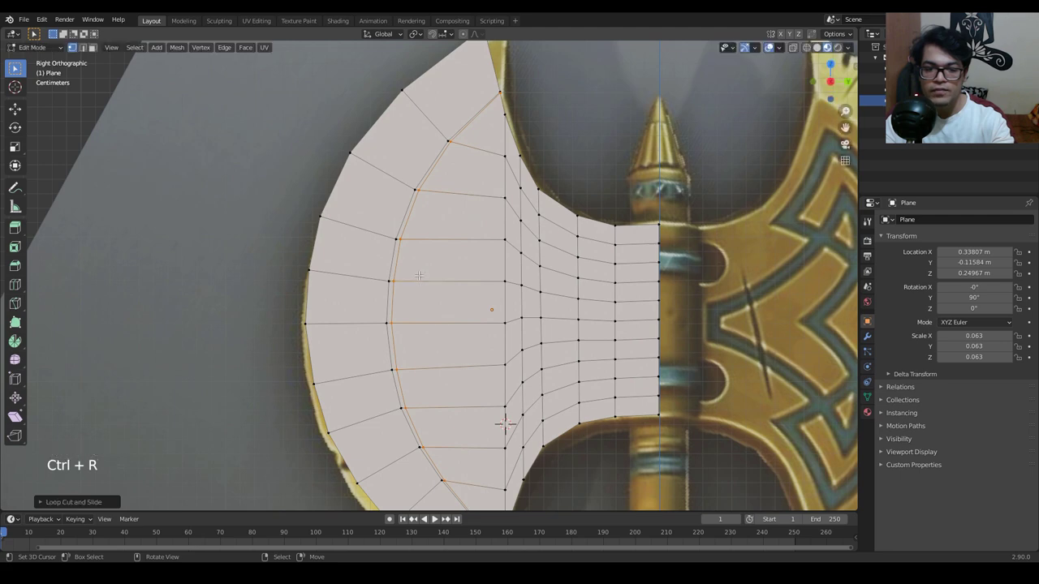
key("ctrl+z")
key("ctrl+r")
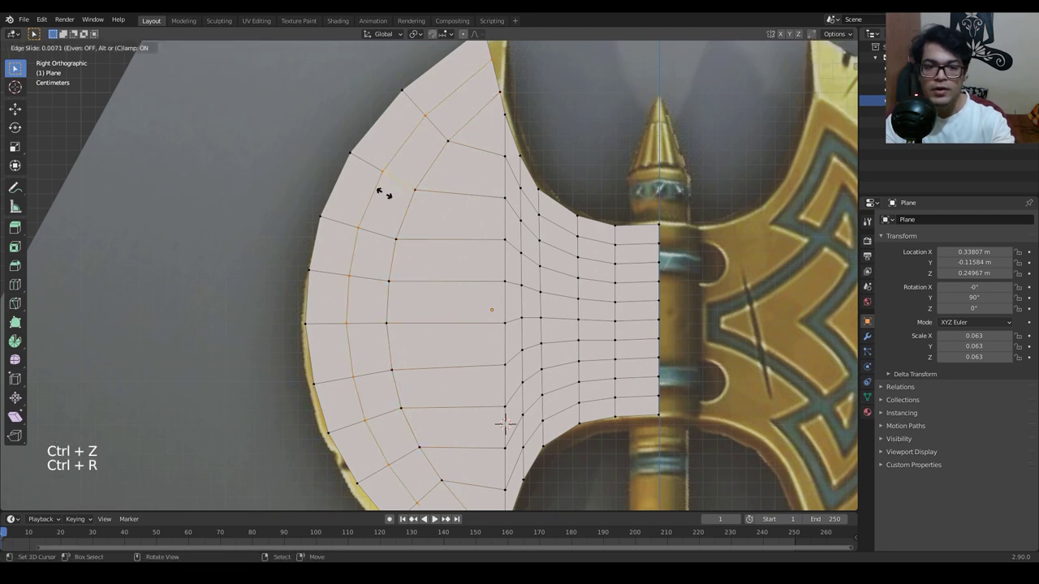
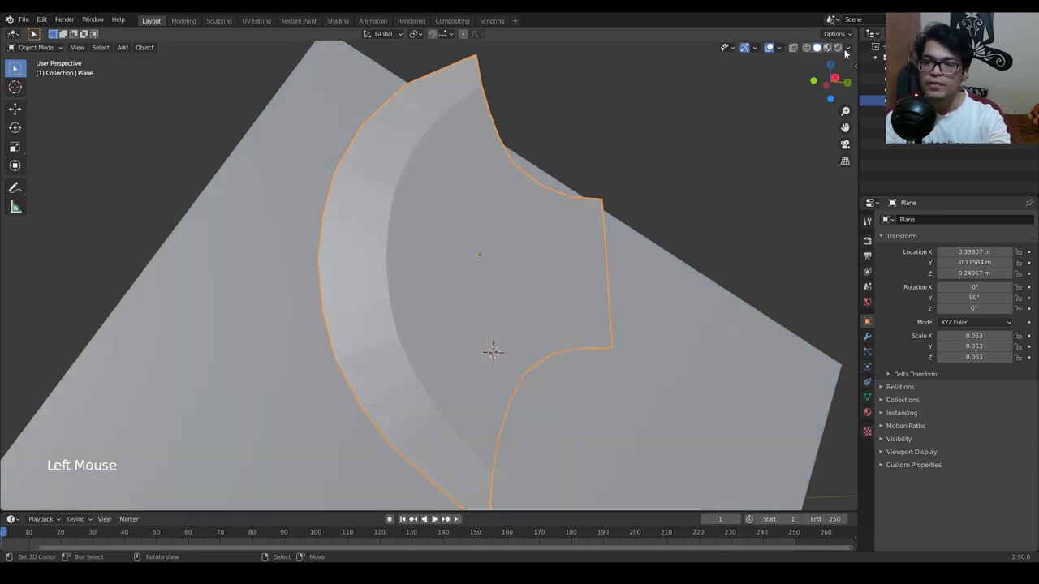
left_click(847, 51)
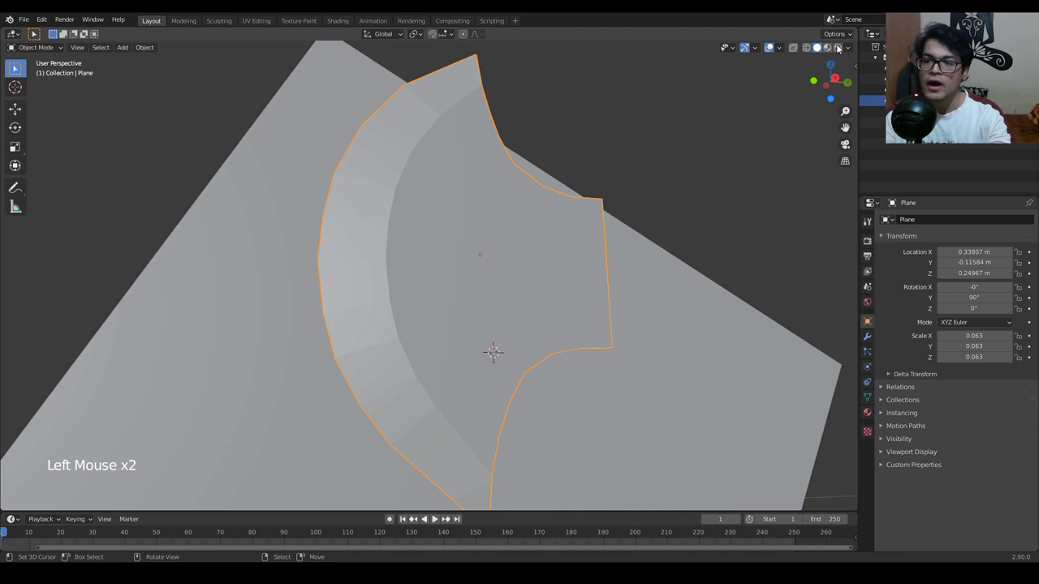
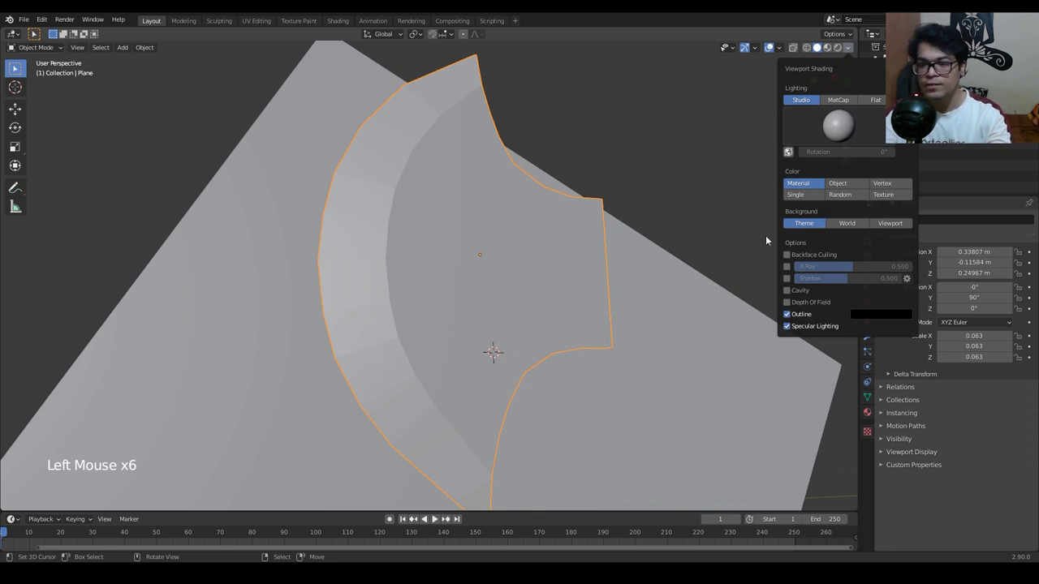
left_click(856, 53)
left_click(856, 54)
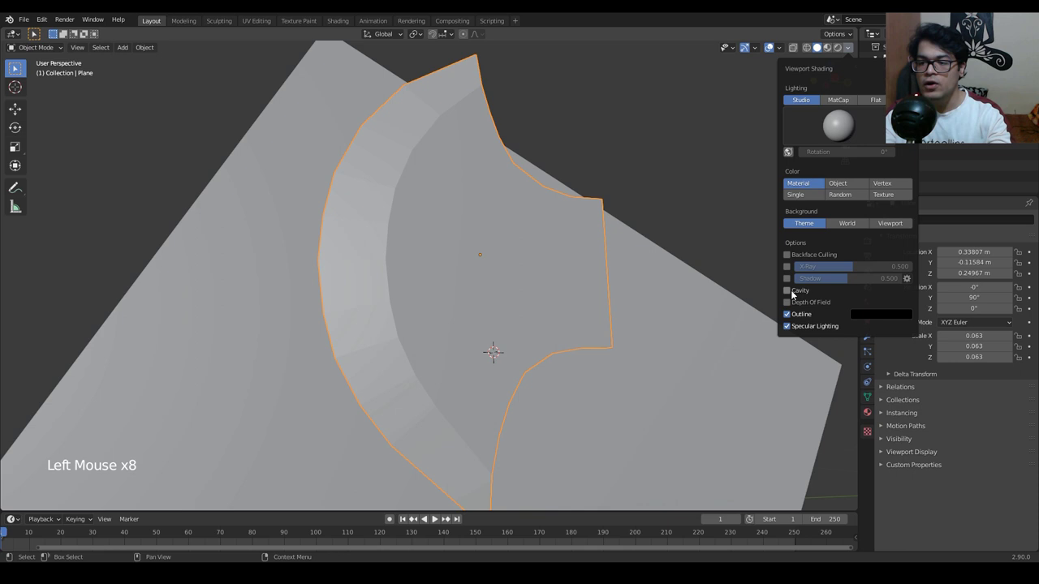
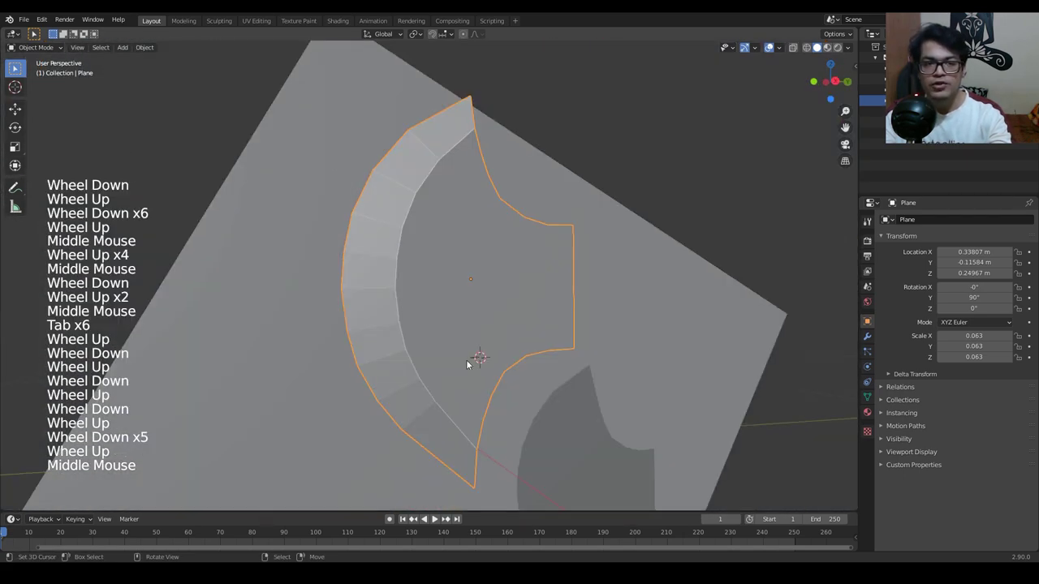
Shade the blade smooth and enable Auto Smooth normals at 30° so sharp edges stay crisp.
left_click(155, 45)
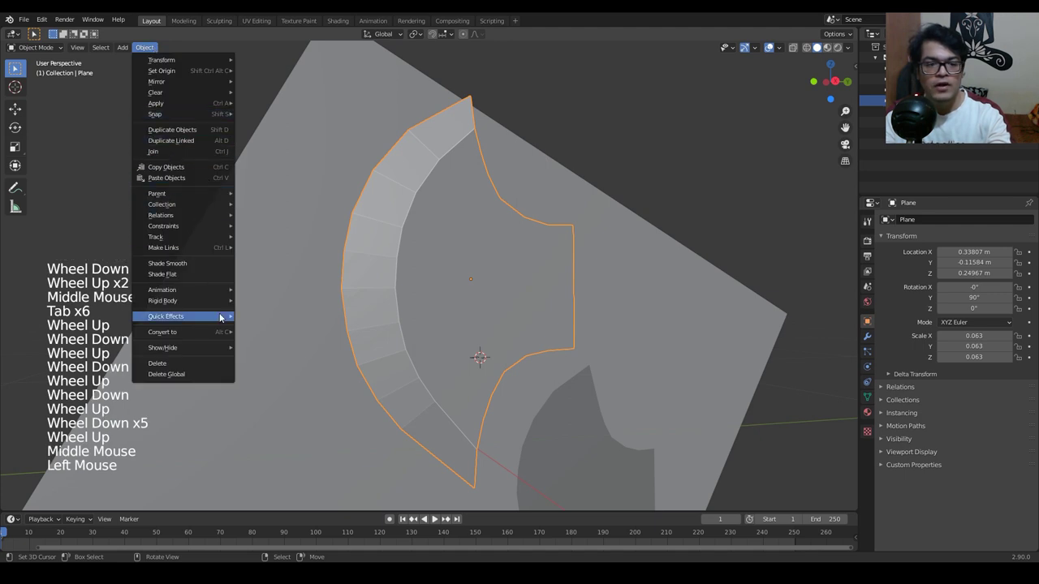
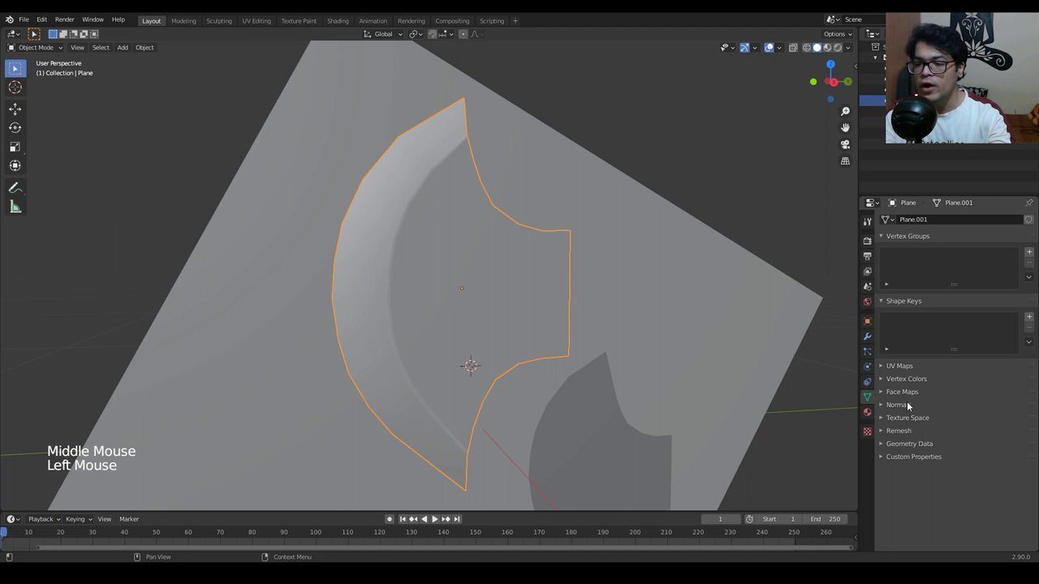
left_click(908, 406)
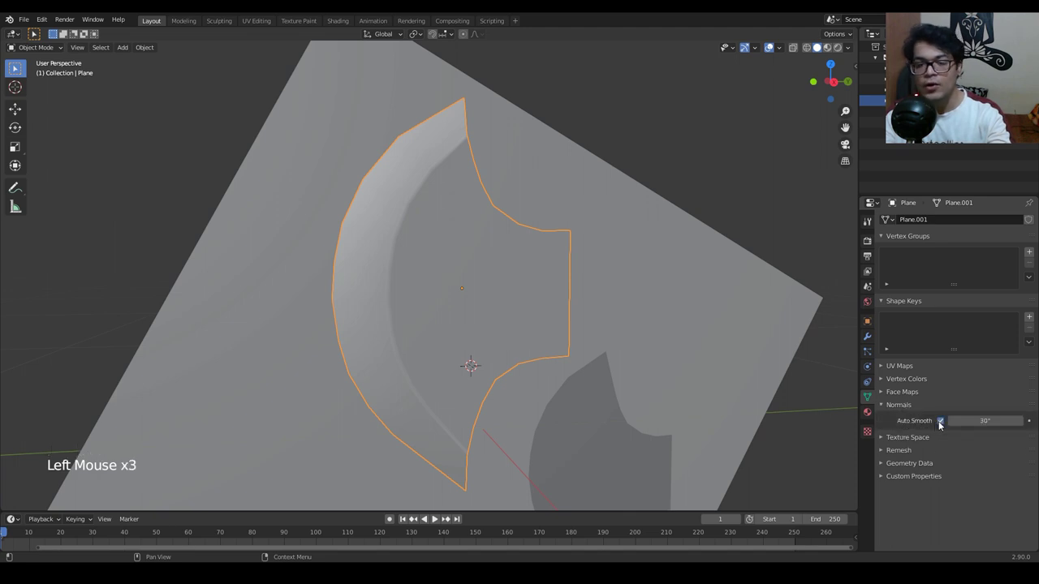
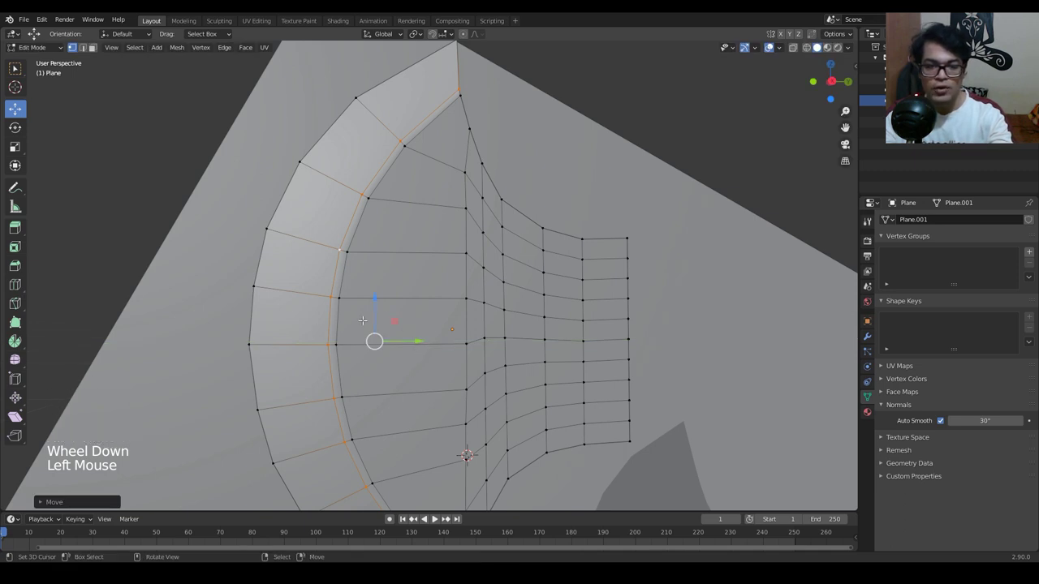
Edge-slide the rim loop along the blade, bevel it, and return to Object Mode to inspect.
key("g")
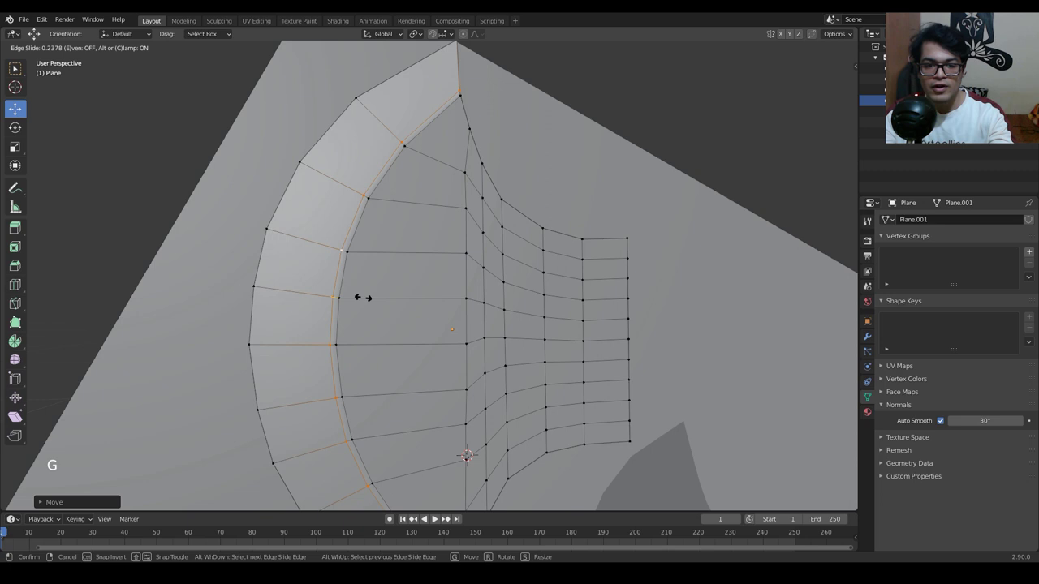
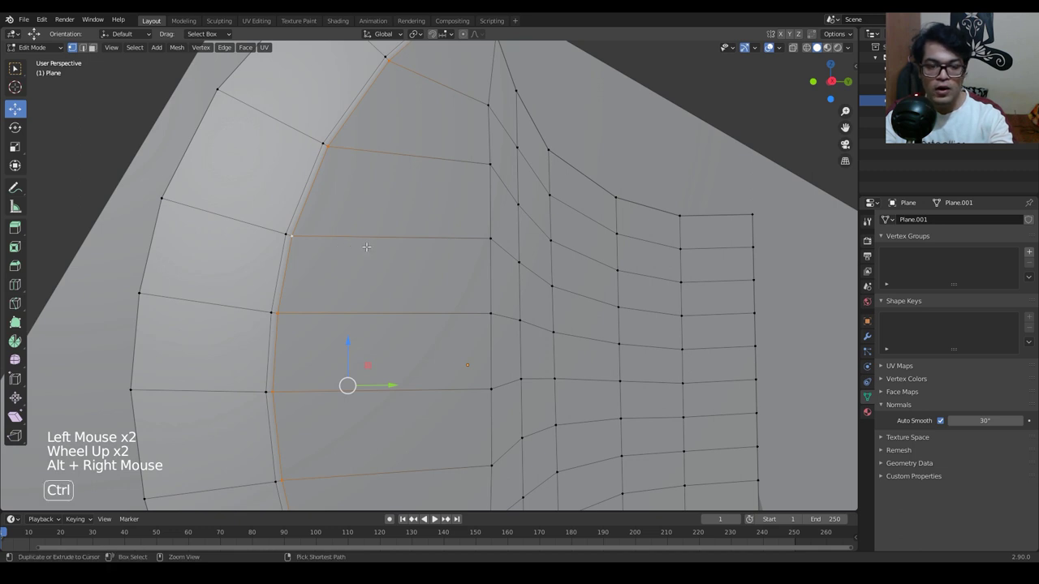
key("ctrl+b")
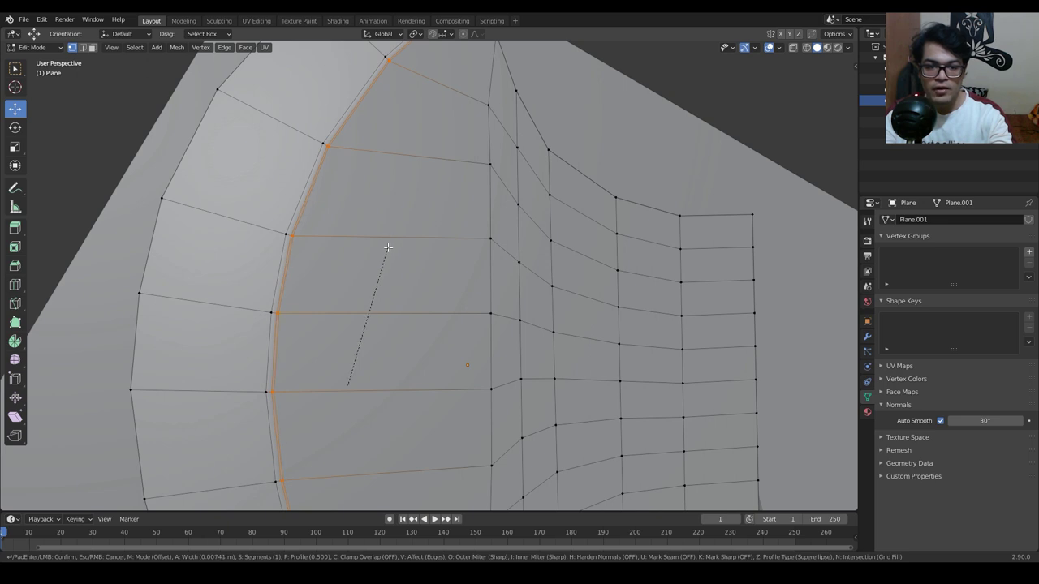
scroll("down", 3)
scroll("up", 3)
key("Tab")
scroll("down", 3)
middle_click(429, 292)
middle_click(432, 289)
scroll("up", 3)
middle_click(437, 289)
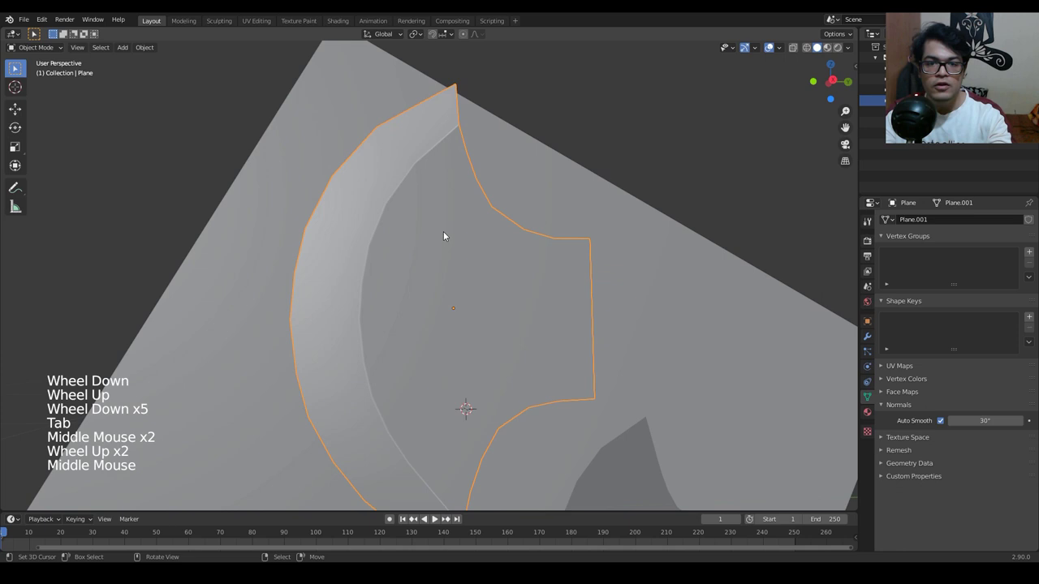
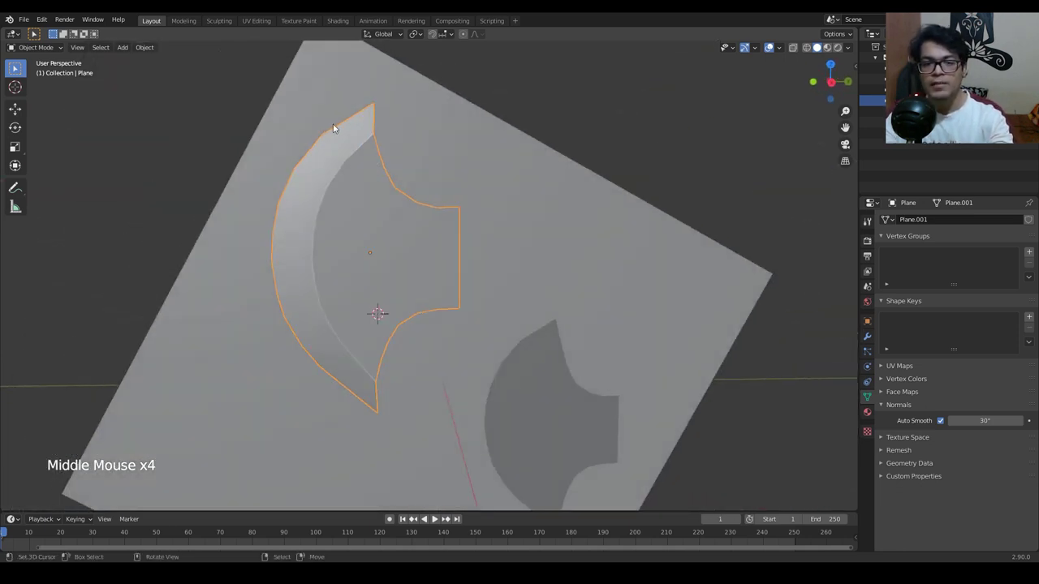
Orbit around the smoothed blade to inspect its beveled rim band from several angles.
middle_click(381, 277)
middle_click(431, 299)
middle_click(461, 185)
middle_click(575, 323)
middle_click(422, 284)
middle_click(380, 283)
middle_click(462, 343)
middle_click(526, 326)
middle_click(646, 374)
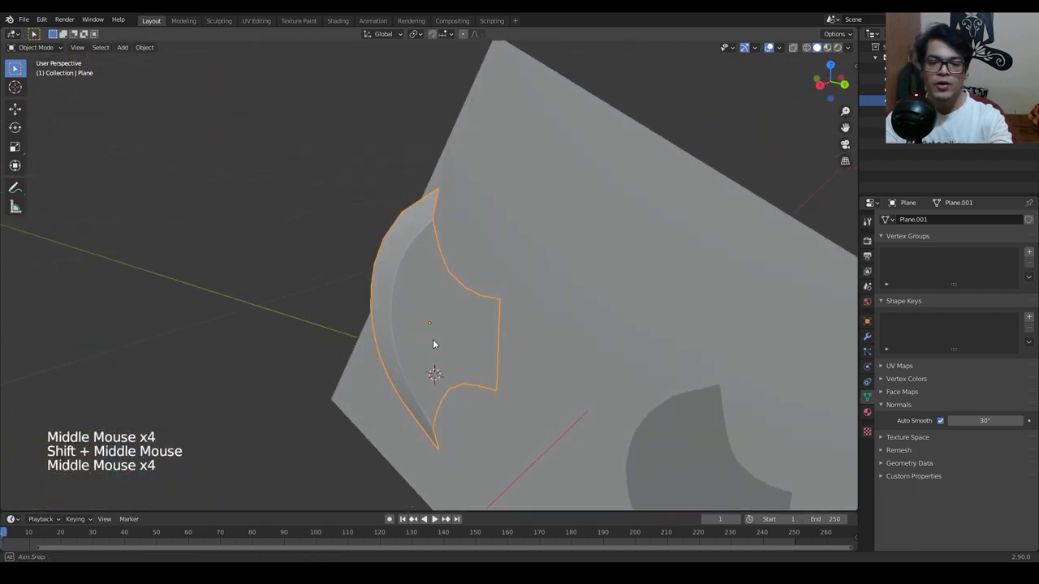
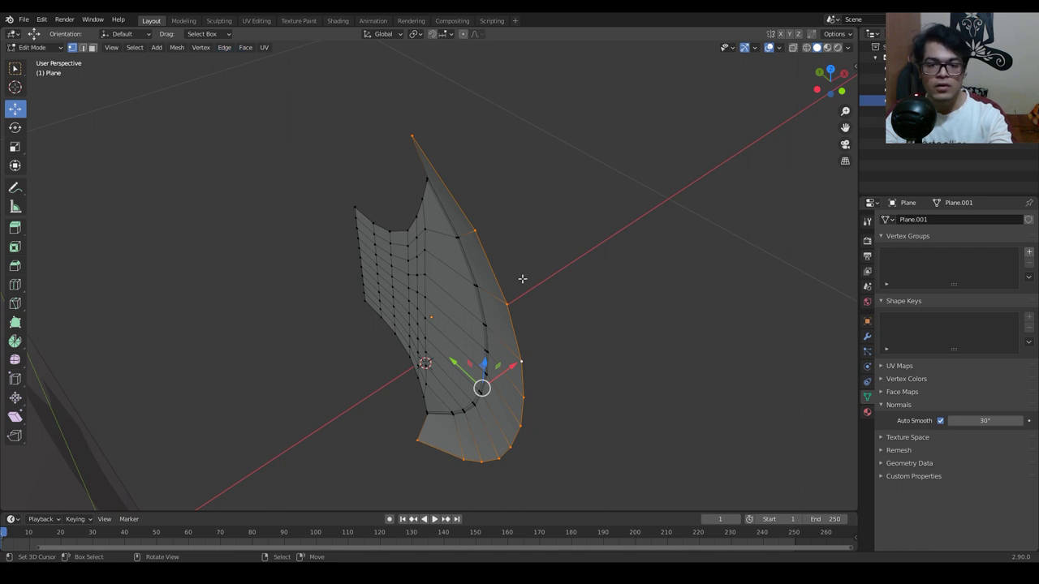
Snap the 3D cursor to the selected mesh point and set the blade's origin there.
key("shift+s")
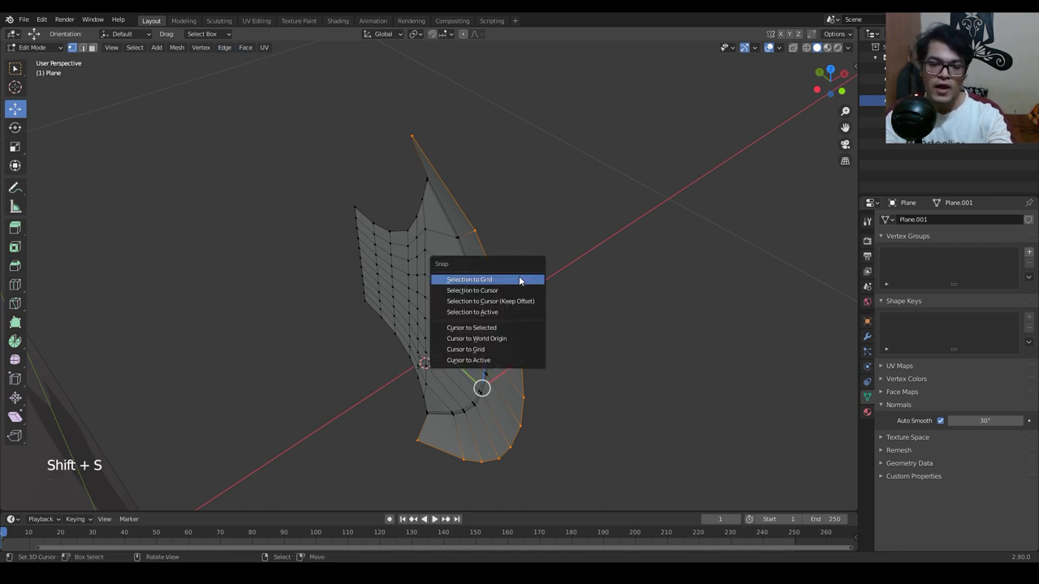
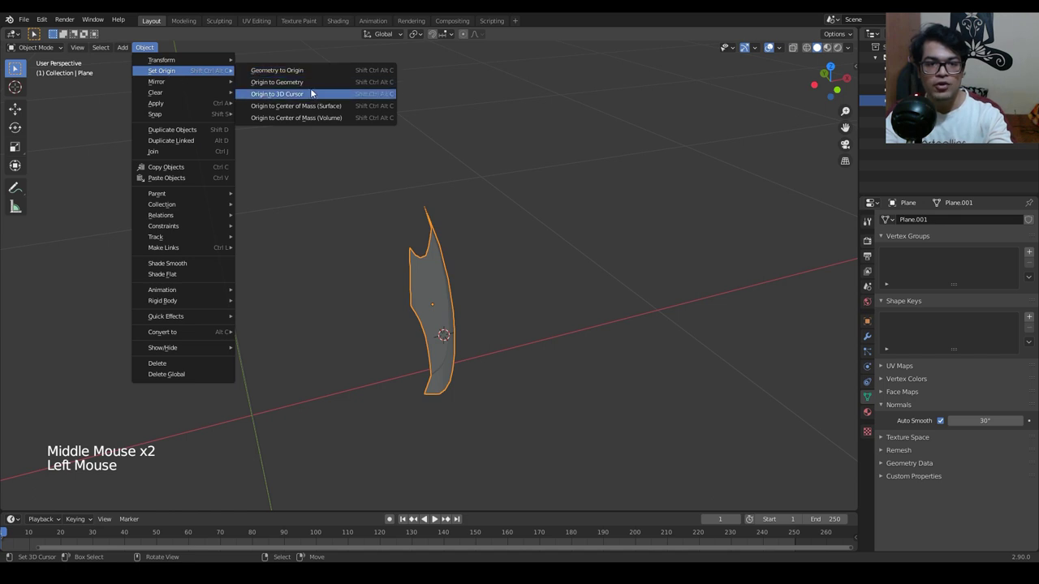
scroll("up", 3)
scroll("down", 3)
middle_click(547, 406)
middle_click(514, 386)
middle_click(471, 314)
middle_click(611, 343)
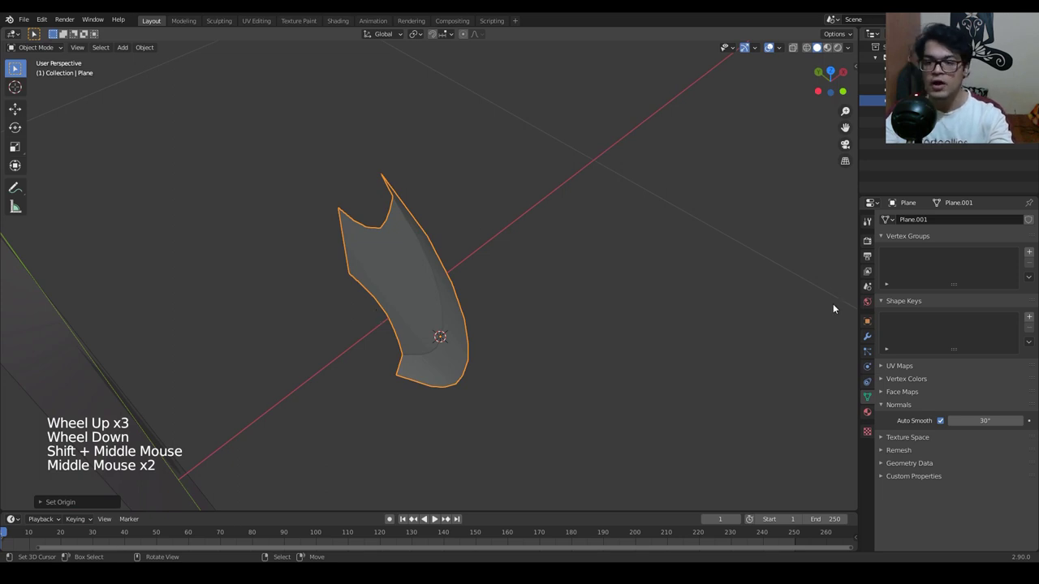
Bring up the blade's Modifier Properties and the Add Modifier list for a Solidify.
left_click(952, 212)
left_click(949, 222)
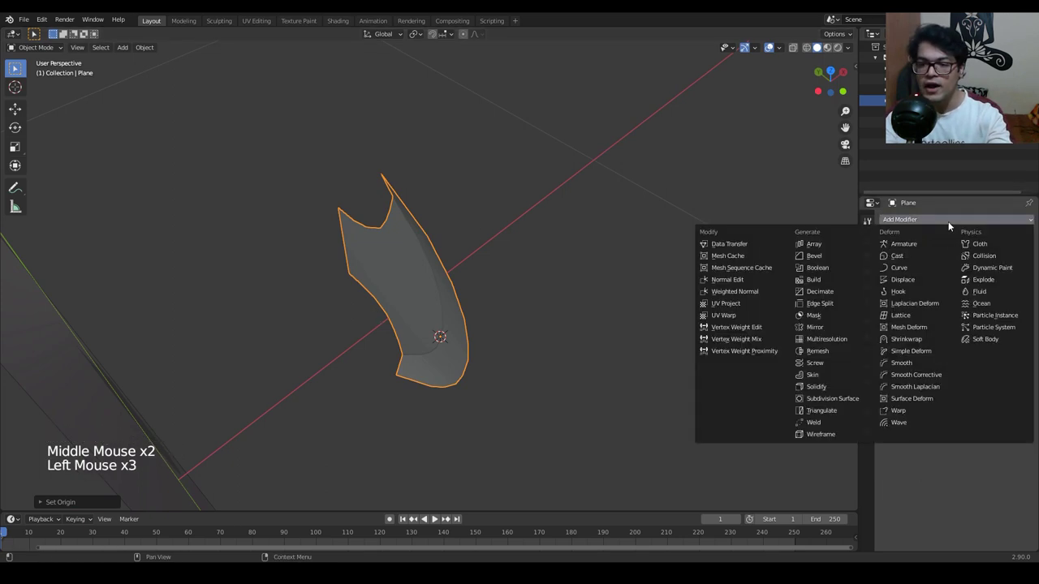
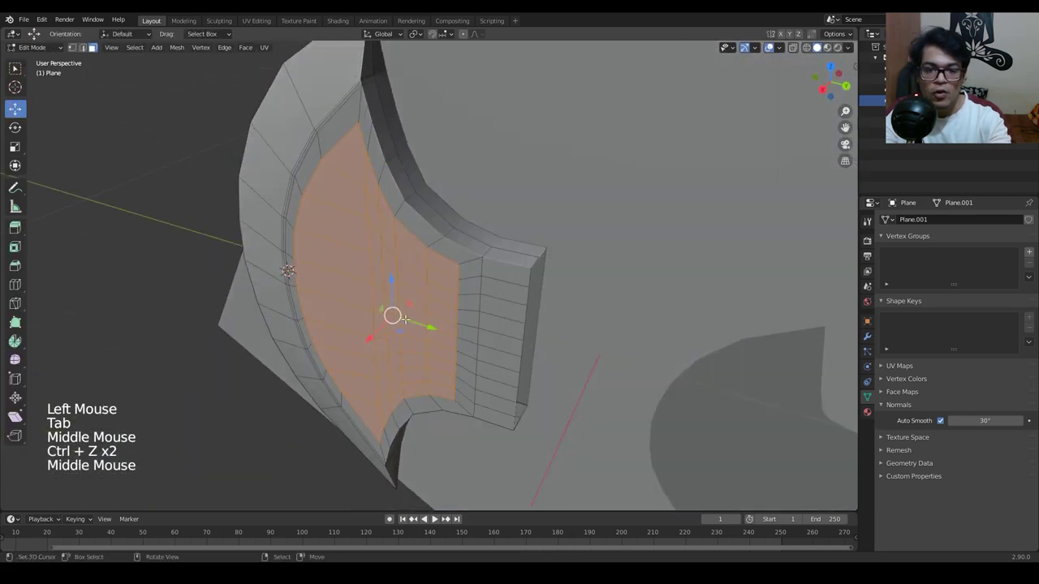
Extrude and scale the inner faces inward into a recessed panel, then orbit to check the rim.
key("e")
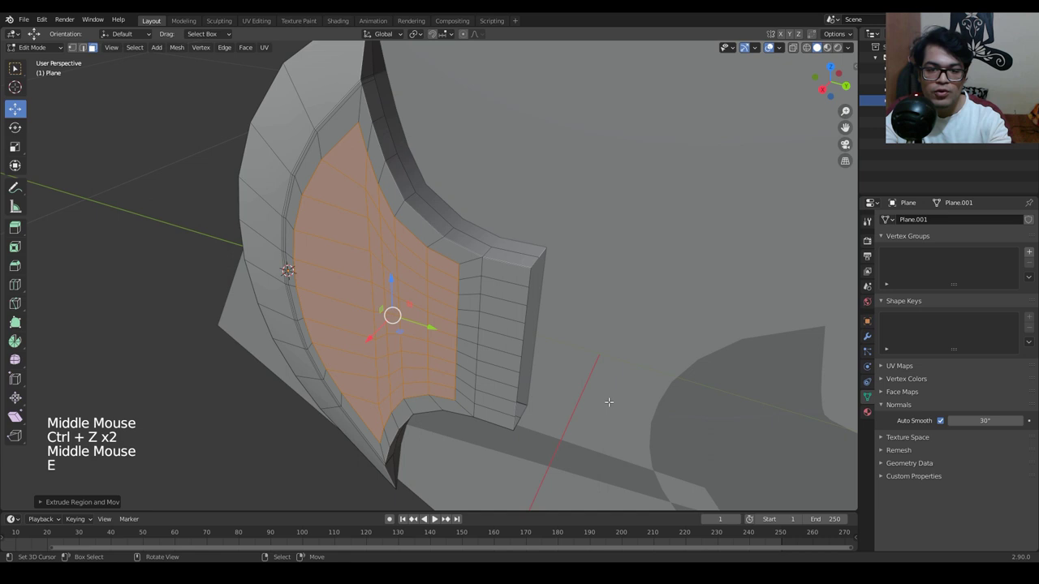
key("s")
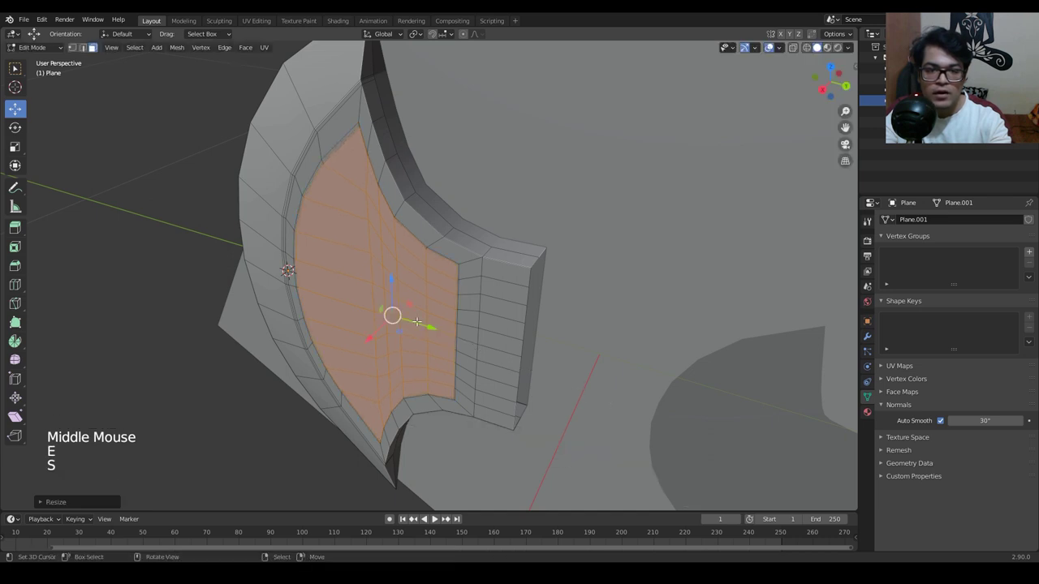
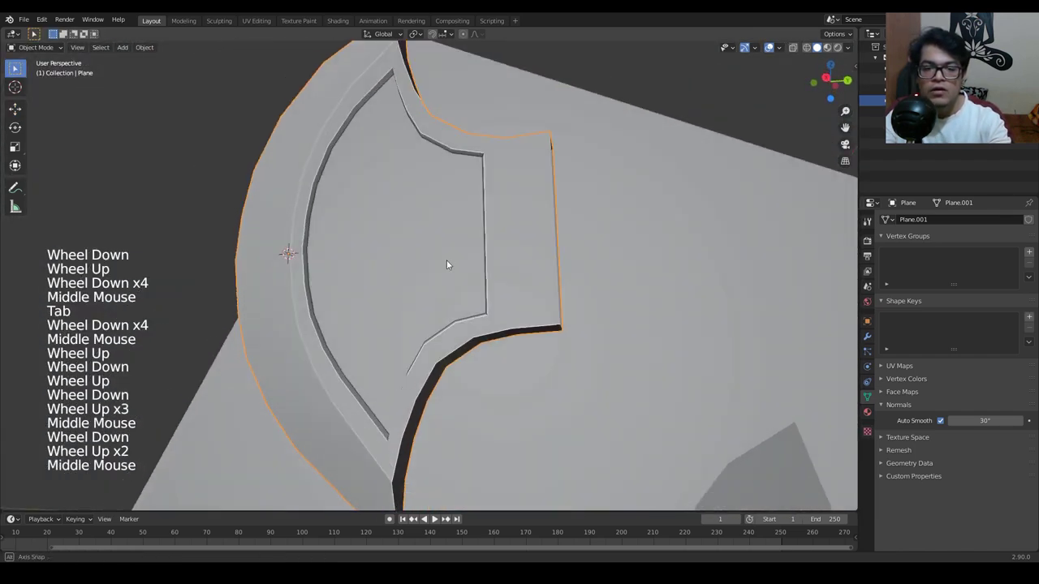
scroll("up", 3)
scroll("down", 3)
middle_click(518, 267)
middle_click(502, 269)
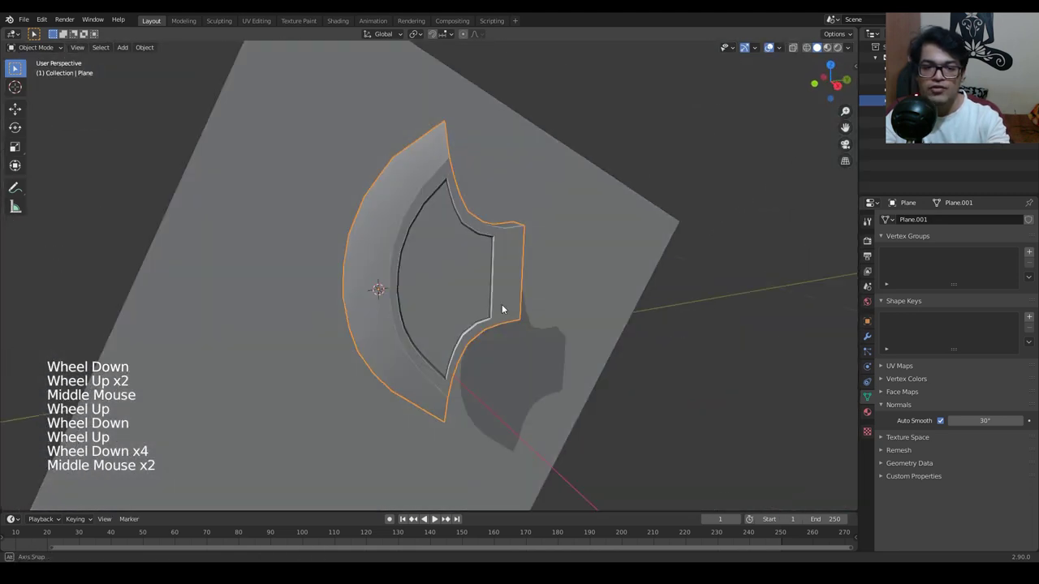
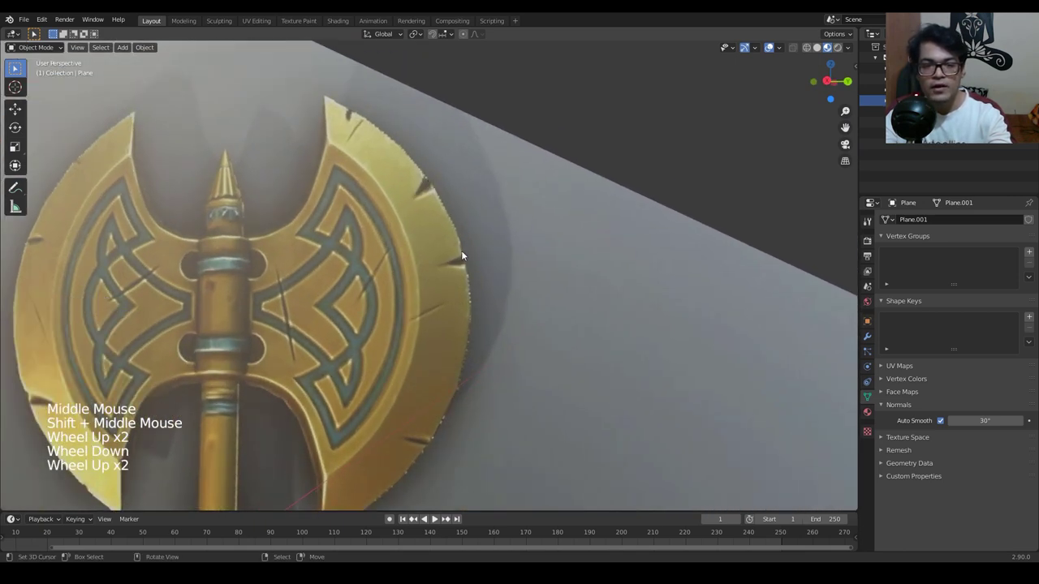
Orbit and zoom out to compare the thick blade slab against the axe reference image.
scroll("down", 3)
middle_click(295, 326)
scroll("down", 3)
middle_click(398, 314)
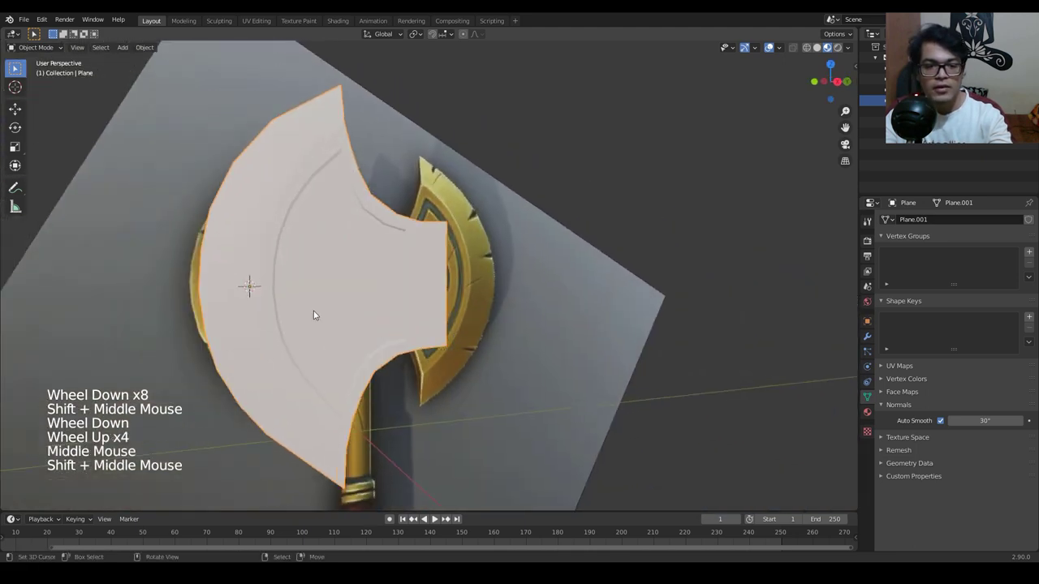
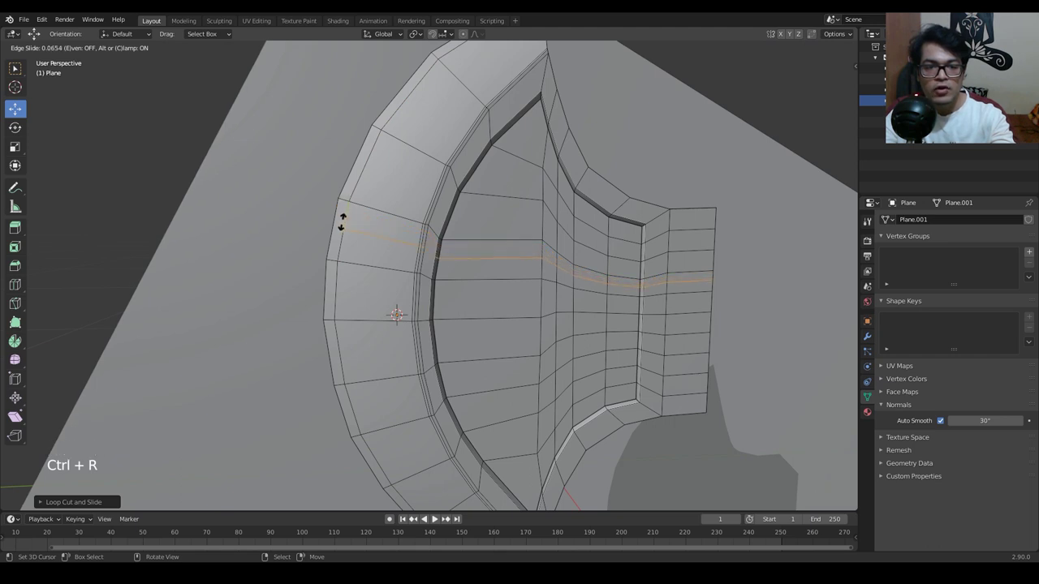
Add two horizontal loop cuts across the recessed blade, one lower than the other.
key("ctrl+r")
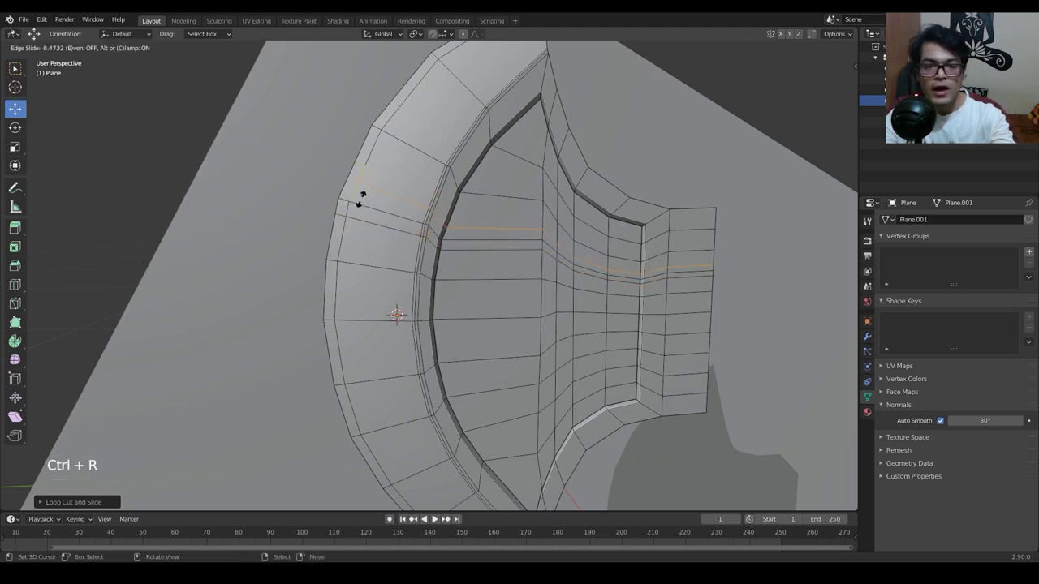
key("ctrl+r")
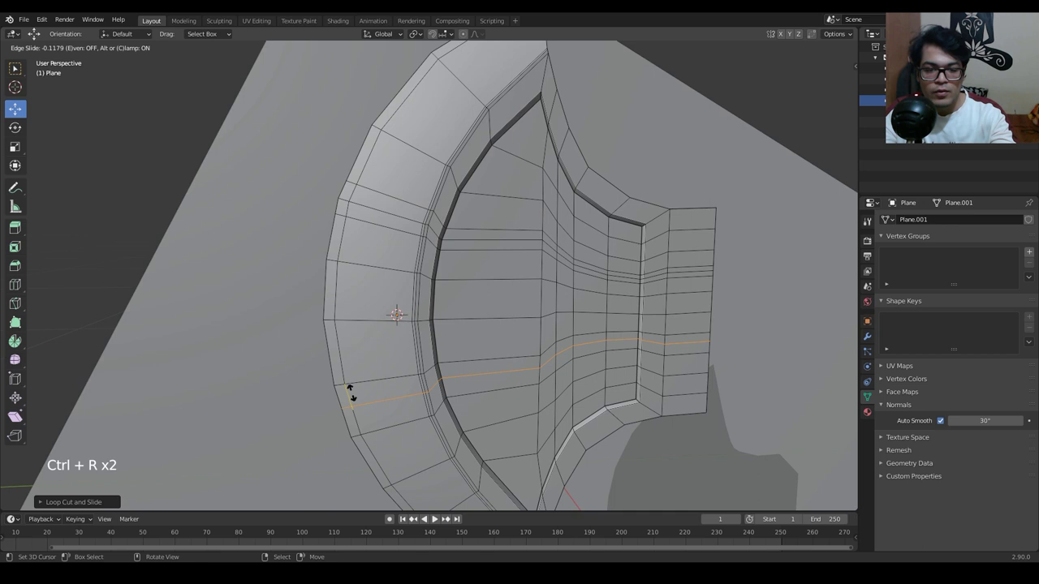
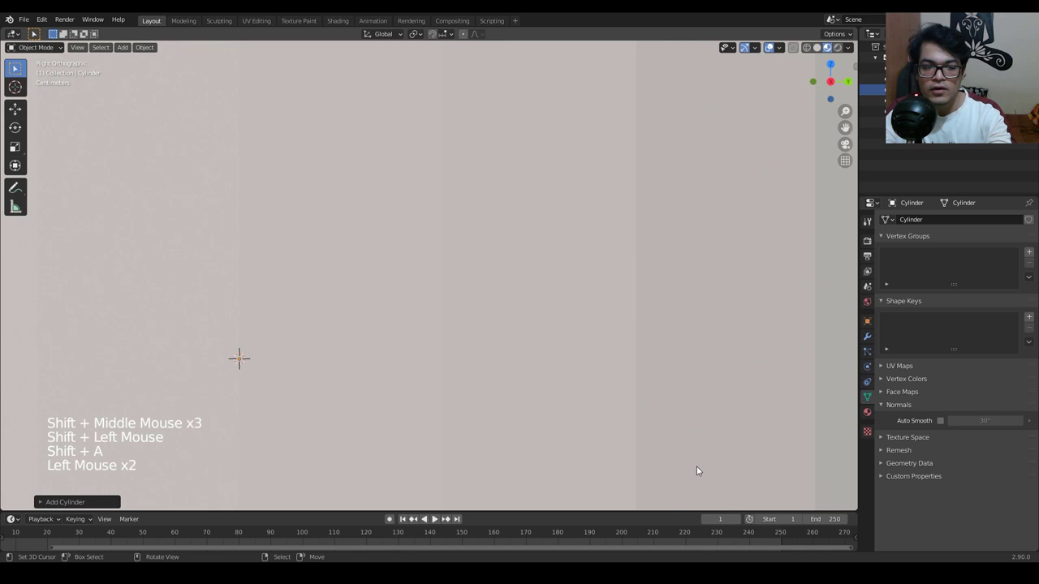
Shrink the new cylinder and stretch it along Z into a tall handle shaft.
key("s")
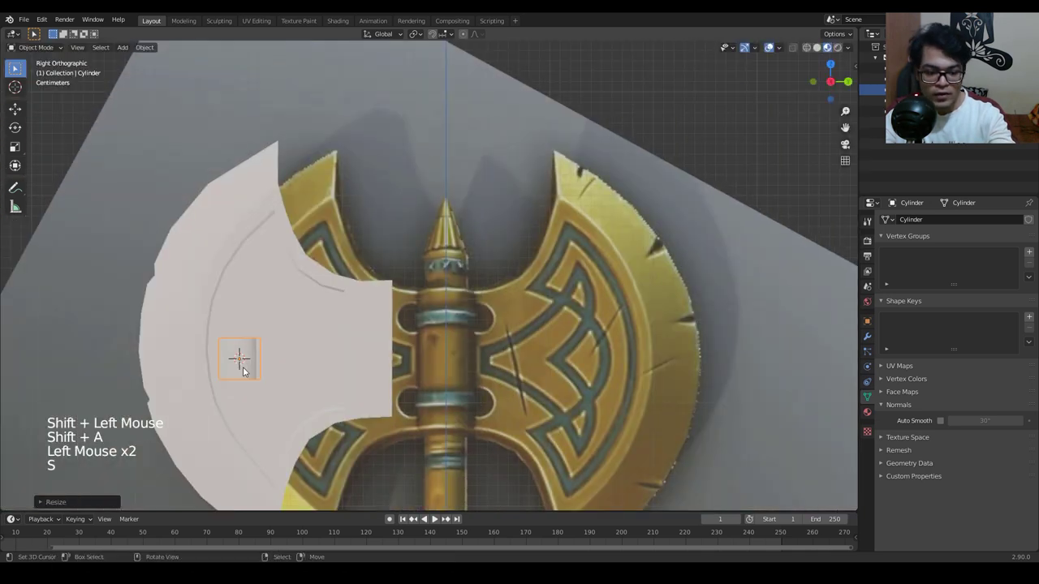
key("g")
key("s")
middle_click(513, 426)
key("s")
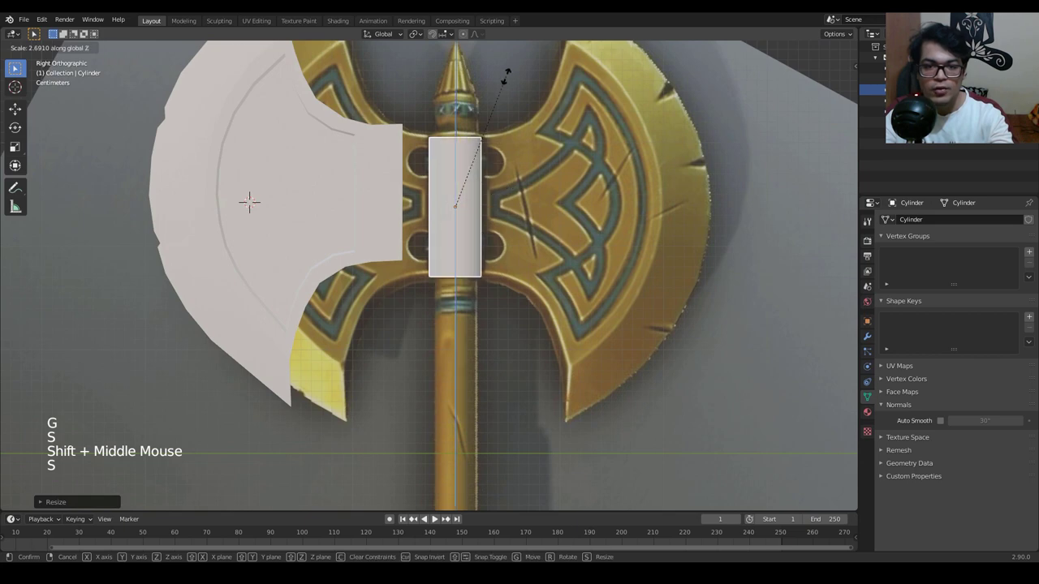
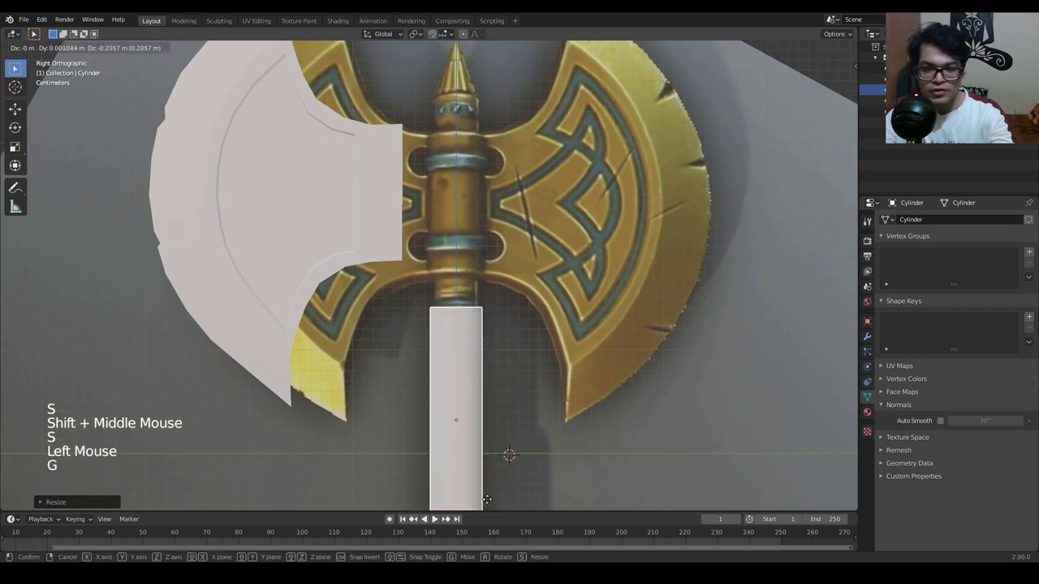
scroll("down", 3)
middle_click(528, 376)
scroll("up", 3)
scroll("down", 3)
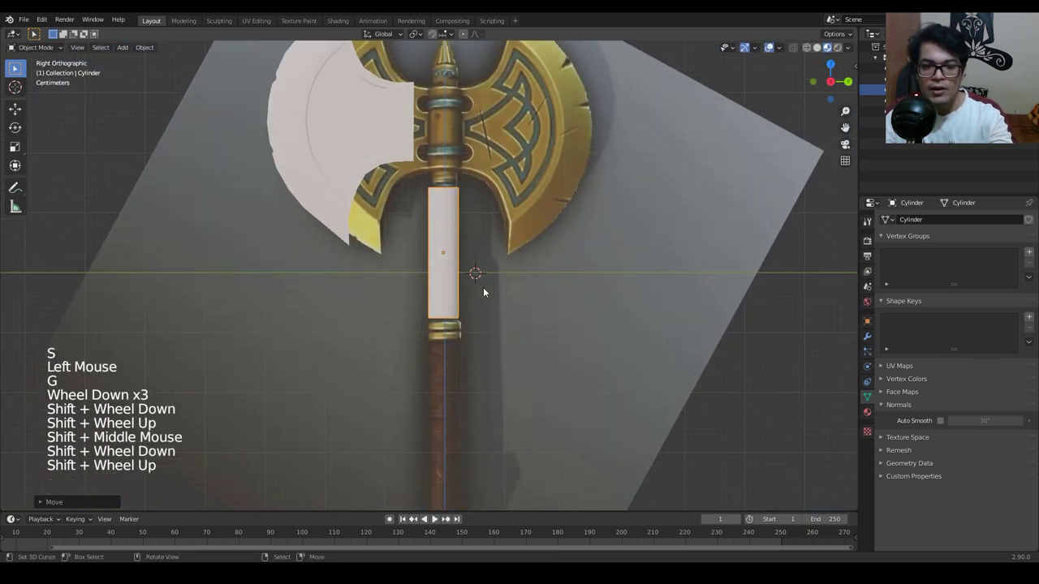
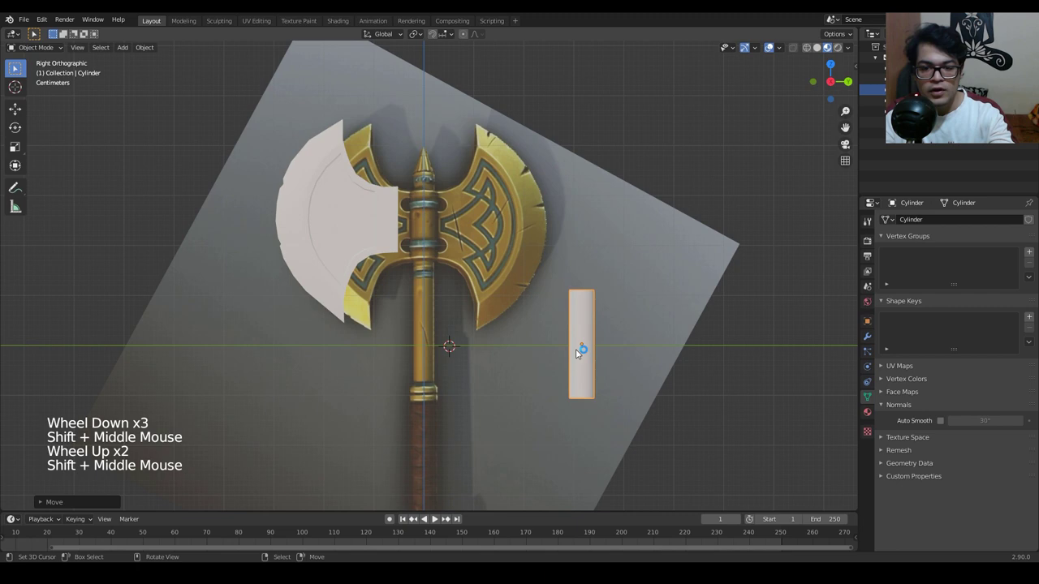
Move the cylinder vertically and sideways onto the reference handle shaft.
key("g")
scroll("up", 3)
key("g")
left_click(503, 364)
middle_click(530, 410)
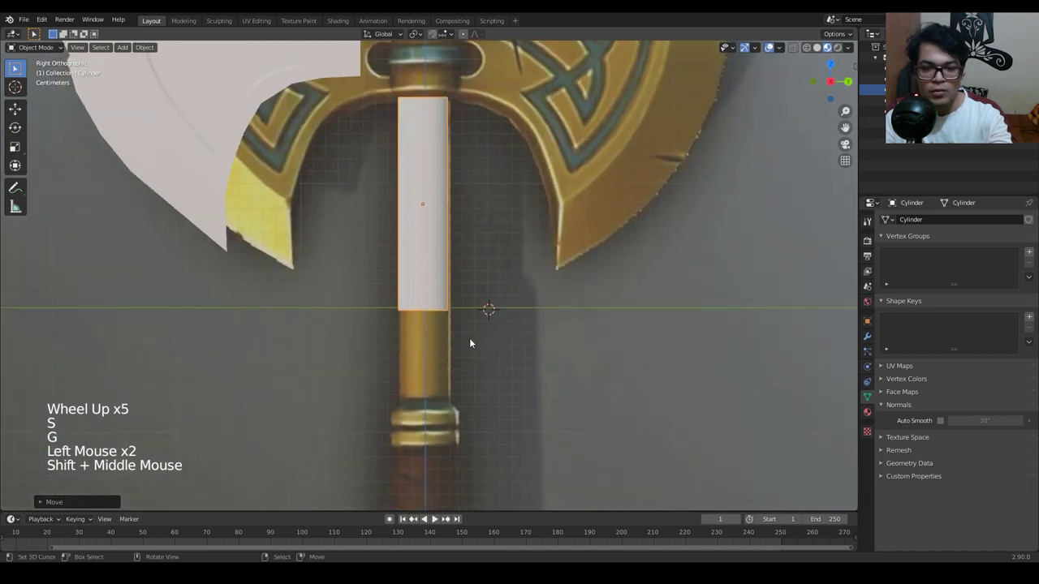
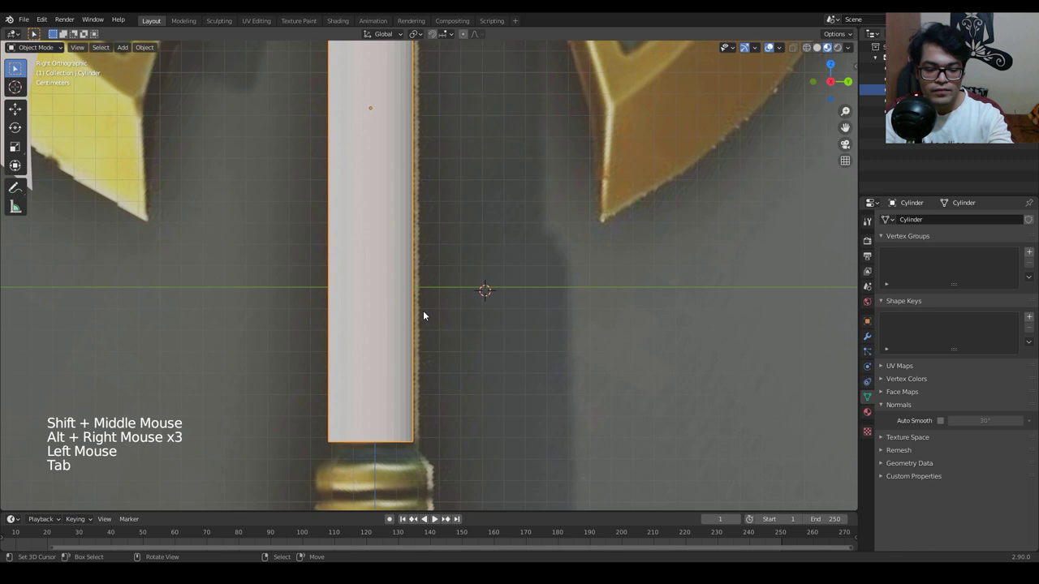
key("g")
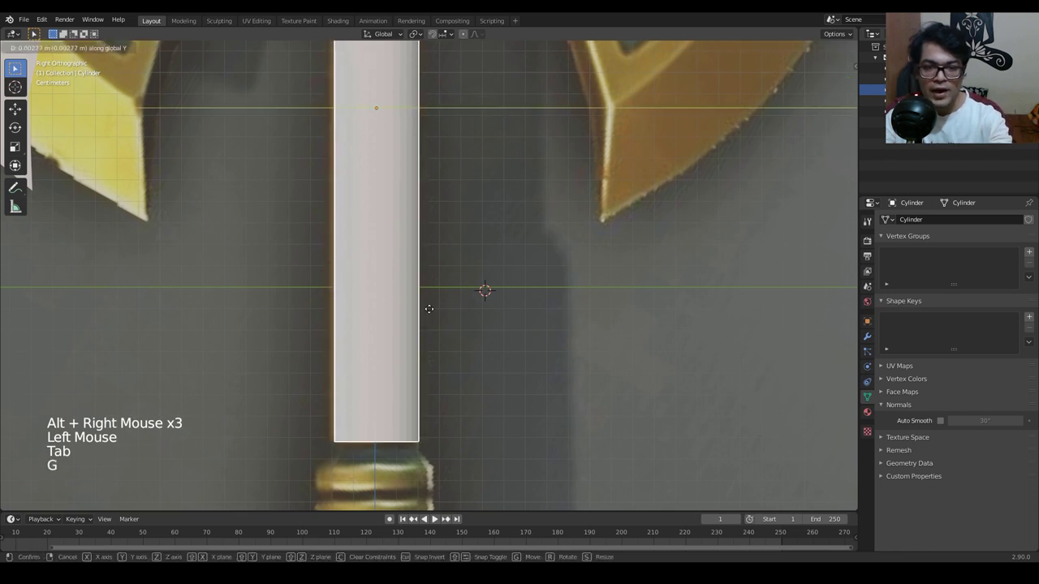
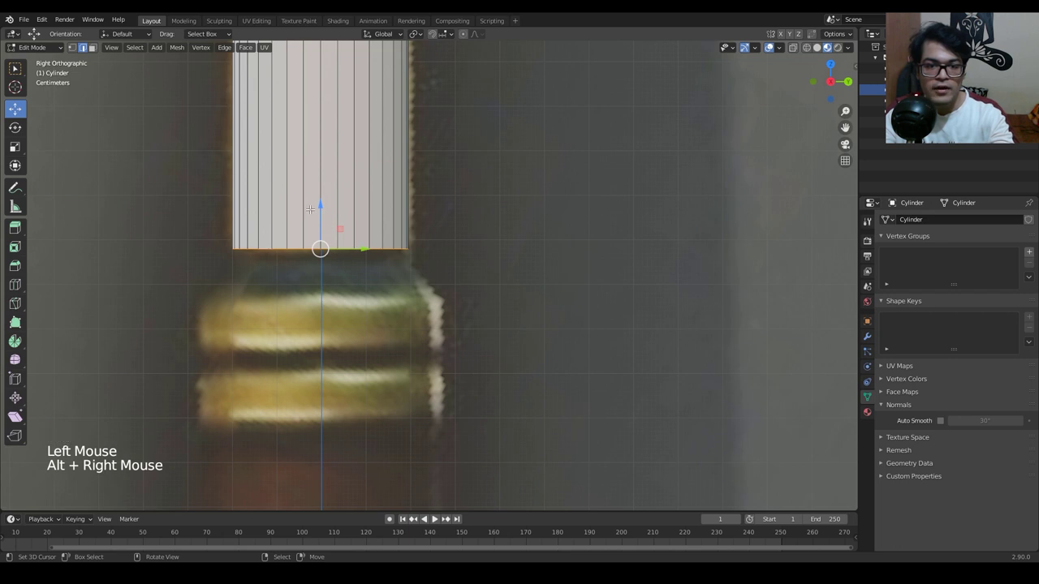
Extrude the handle's bottom faces downward in three segments to the lower ring.
key("e")
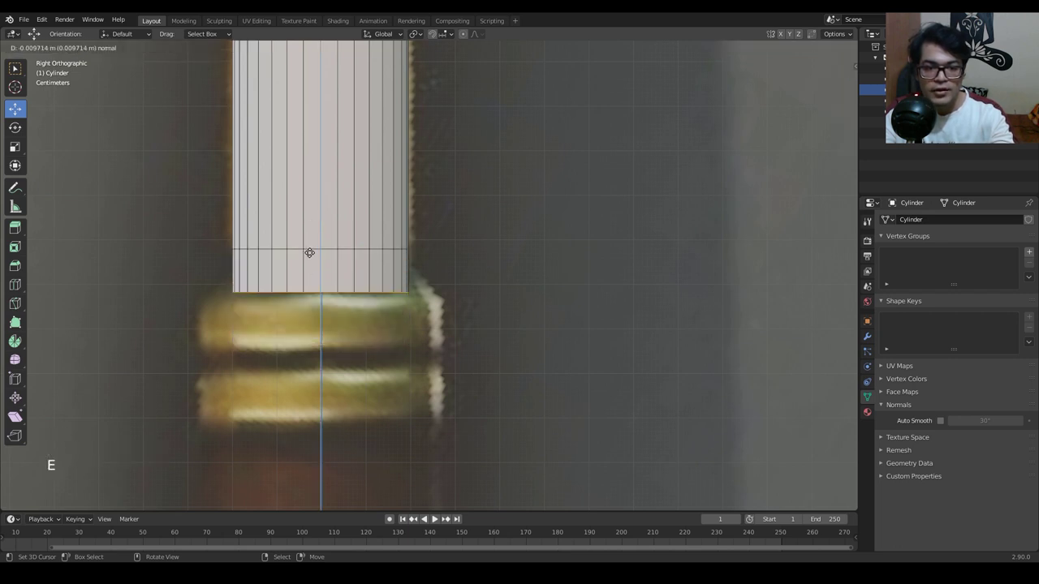
key("e")
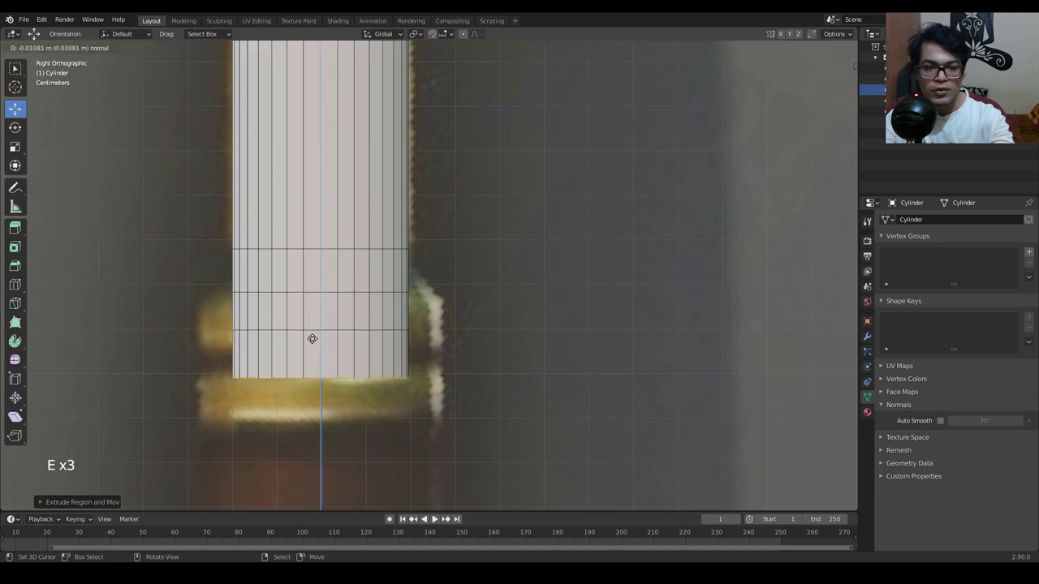
key("e")
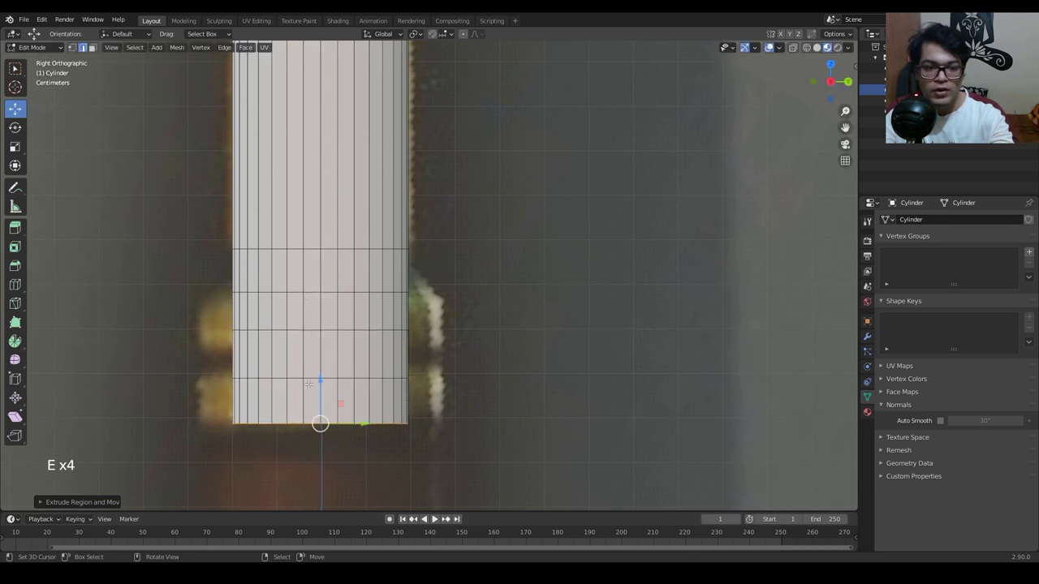
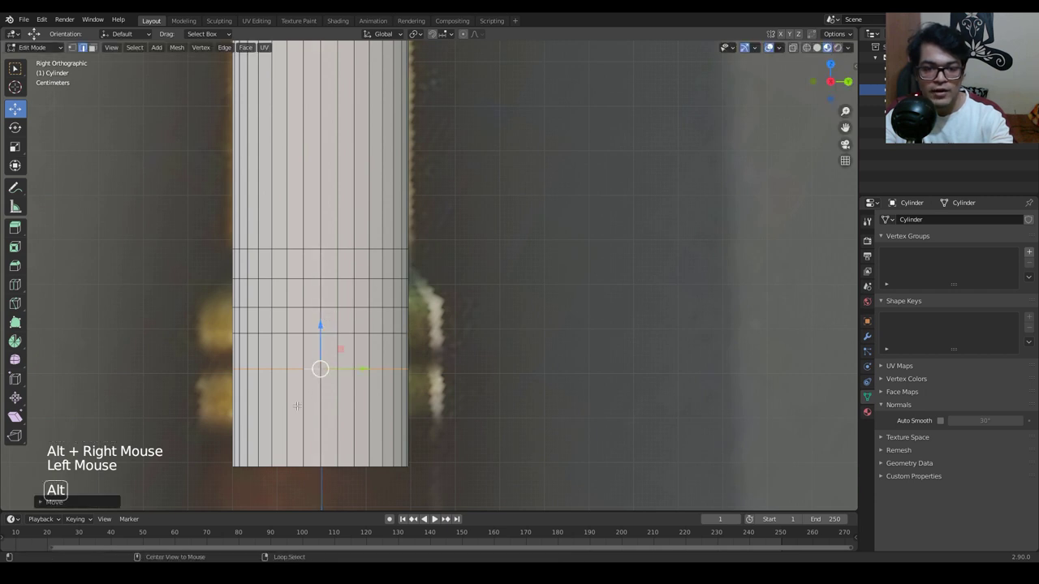
Loop-cut the handle, set pivot to Individual Origins, and scale two face bands outward into rings.
key("ctrl+r")
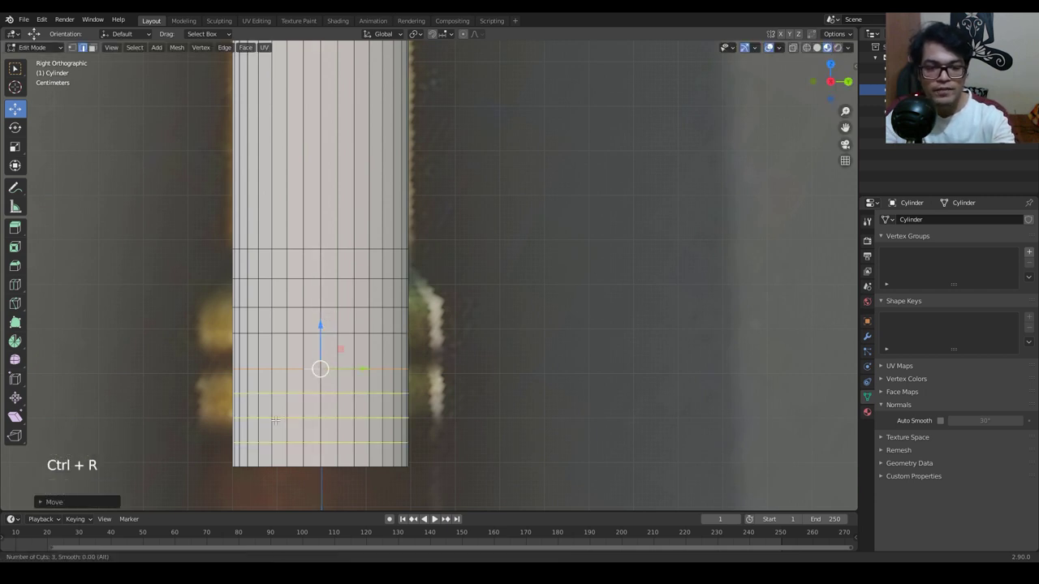
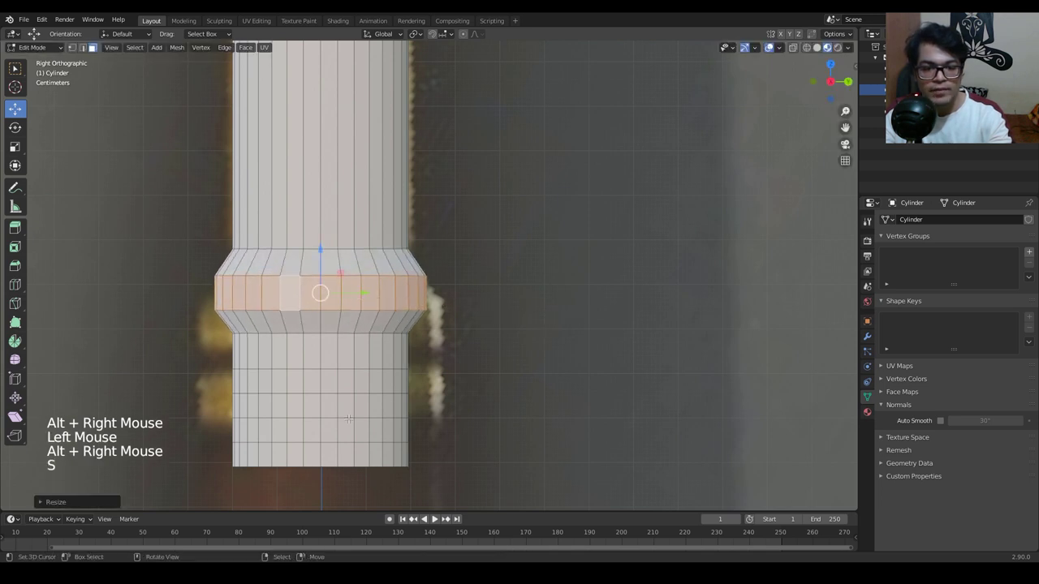
key("ctrl+z")
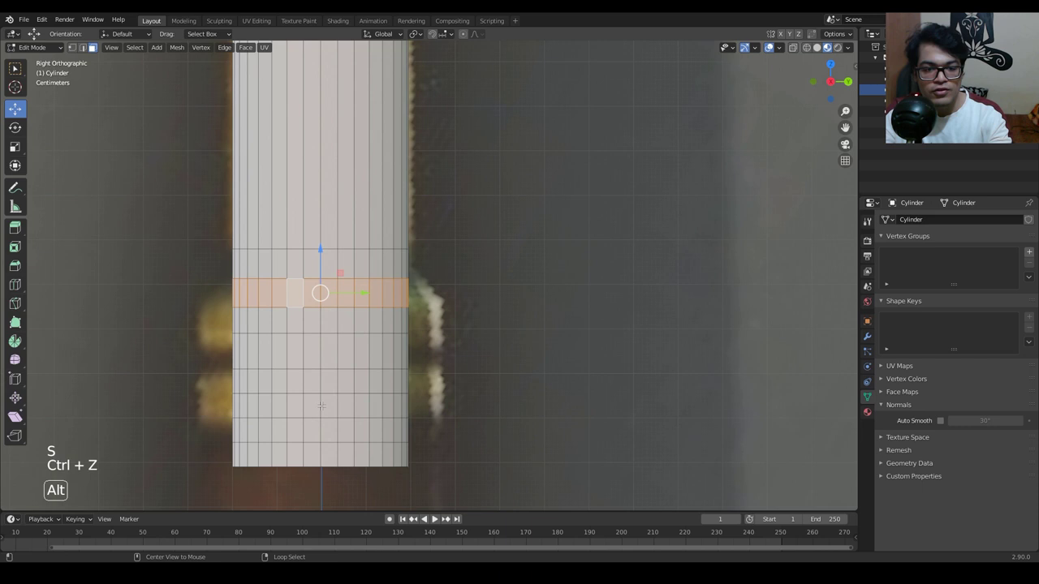
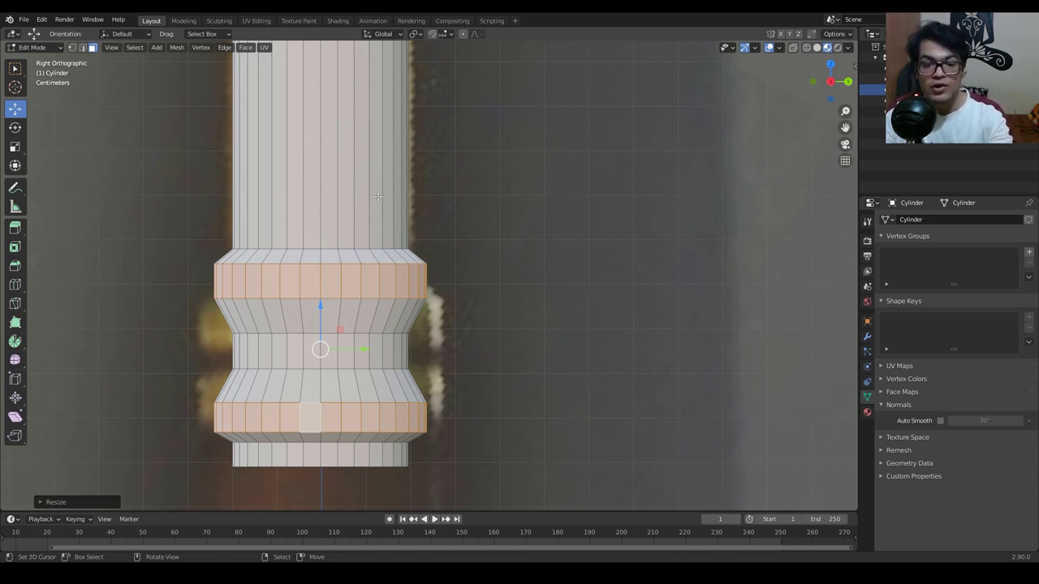
key("ctrl+z")
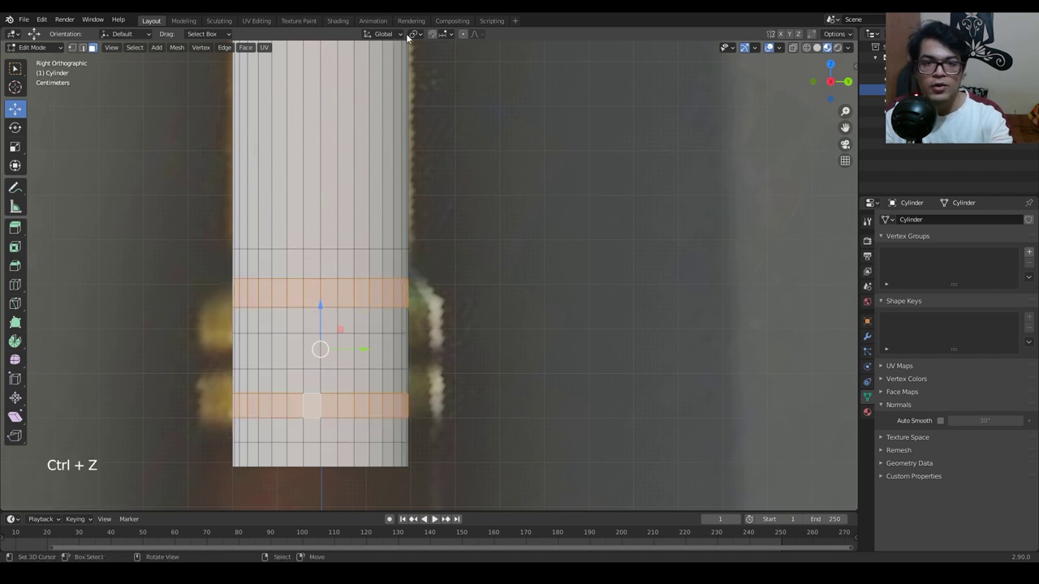
left_click(418, 37)
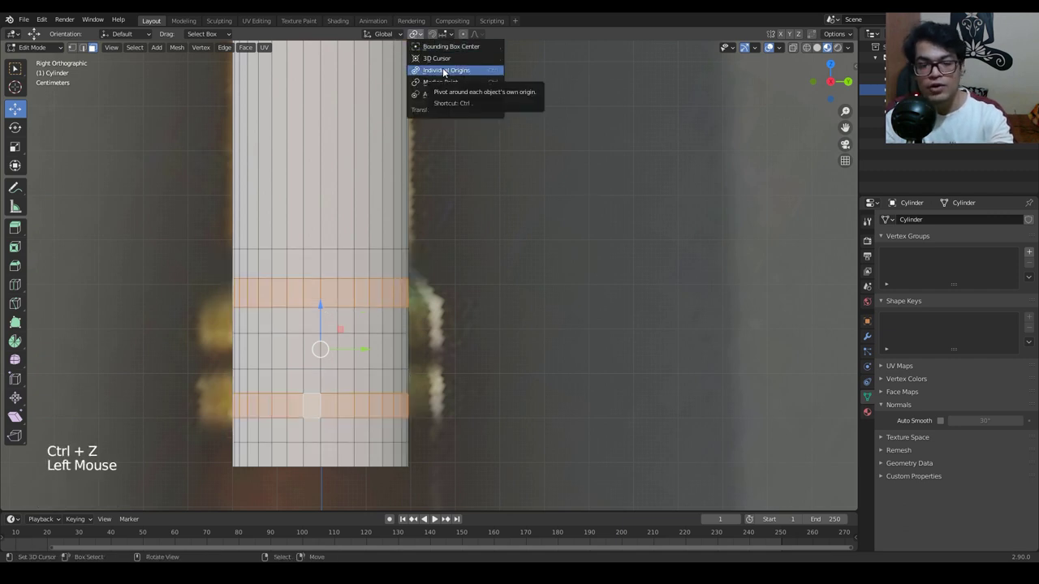
key("s")
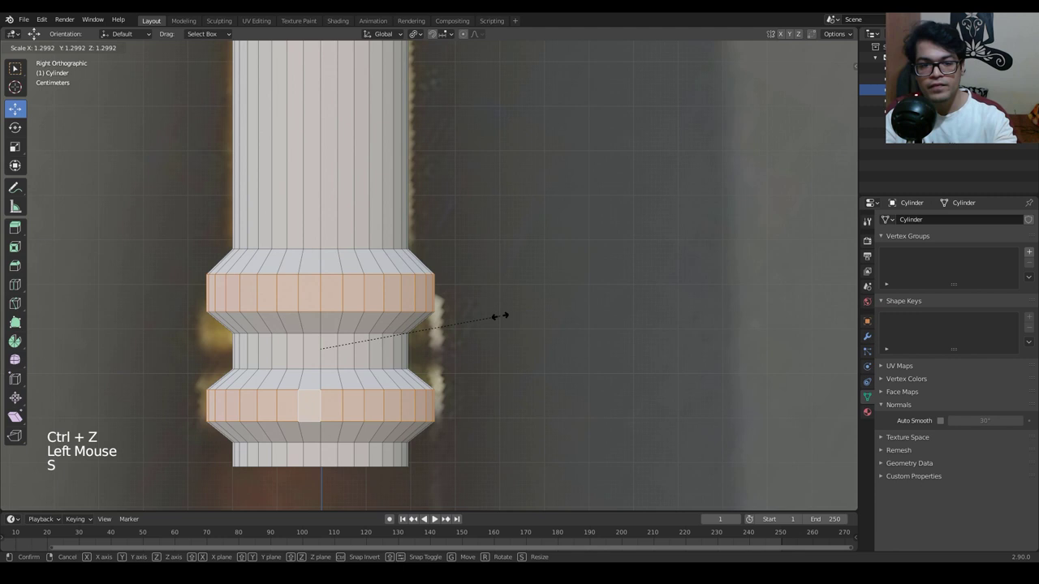
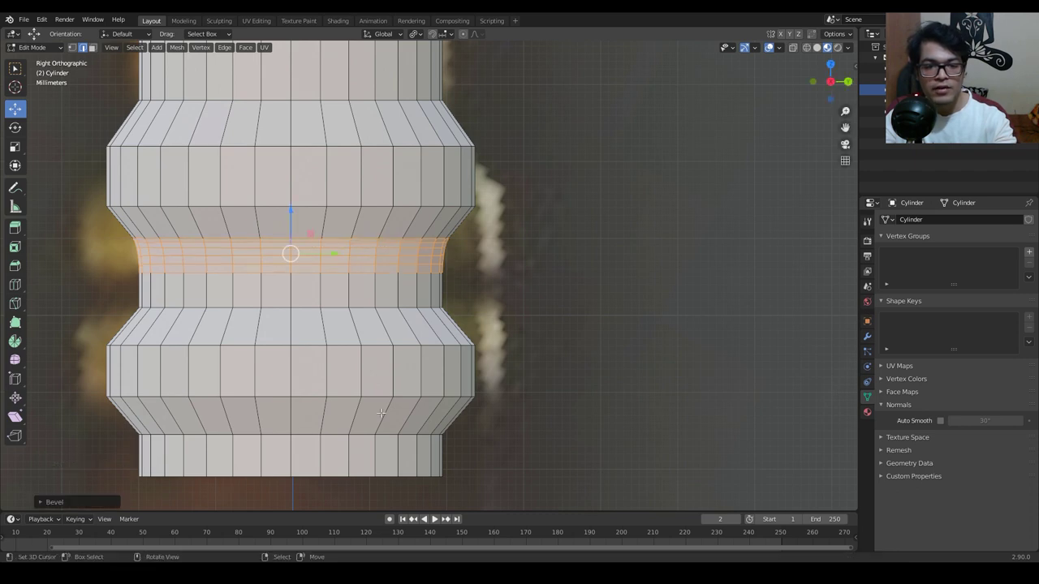
key("ctrl+r")
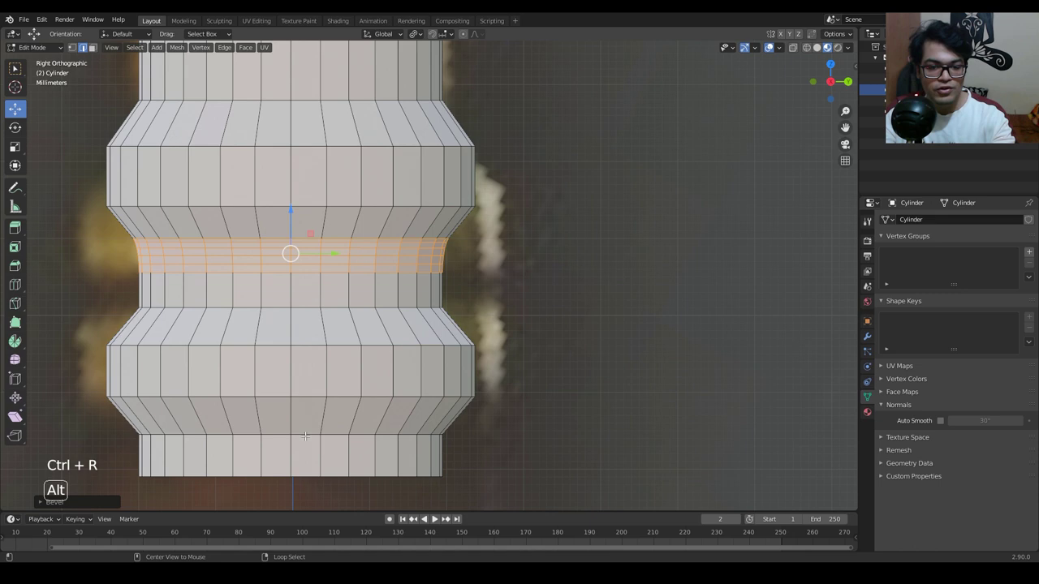
key("ctrl+r")
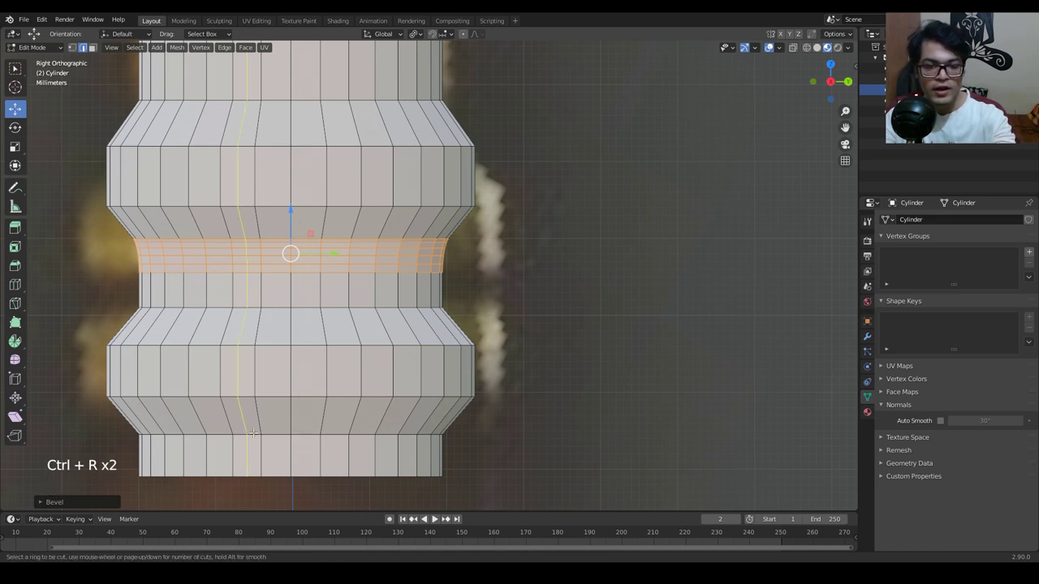
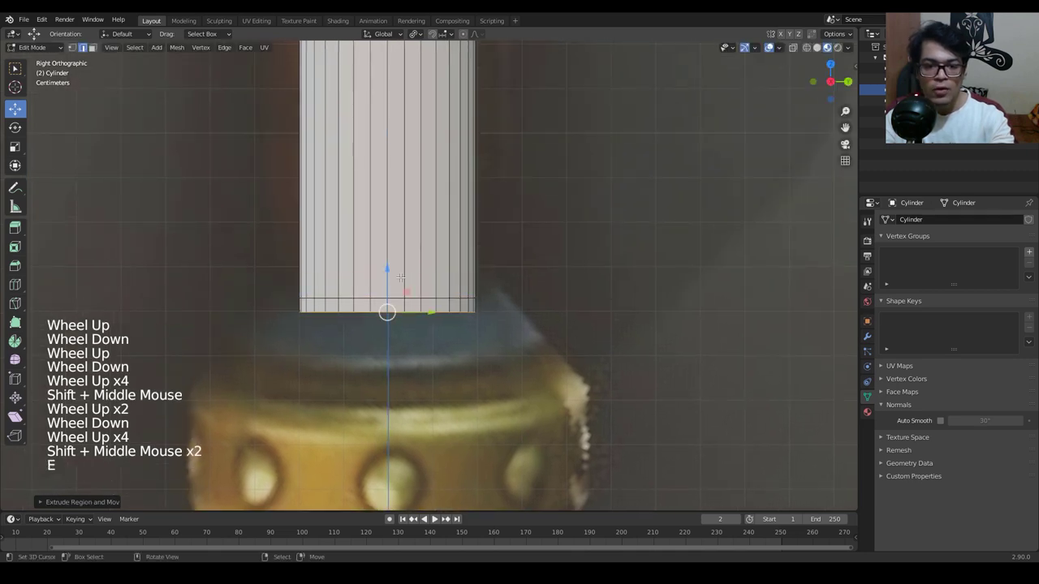
Extrude the handle's bottom face, widen and push it down, then bevel the pommel cap's edges.
key("e")
key("s")
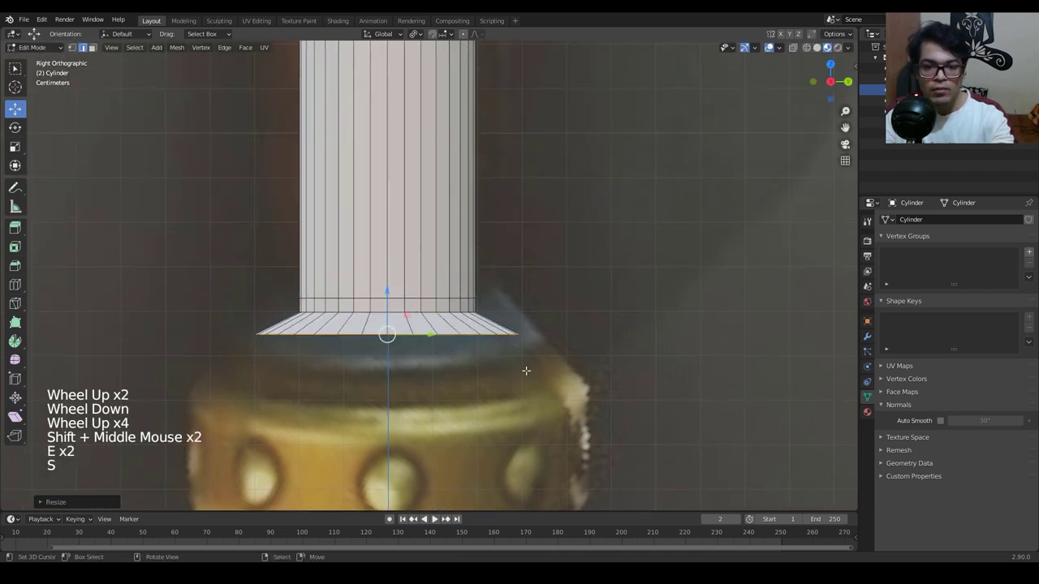
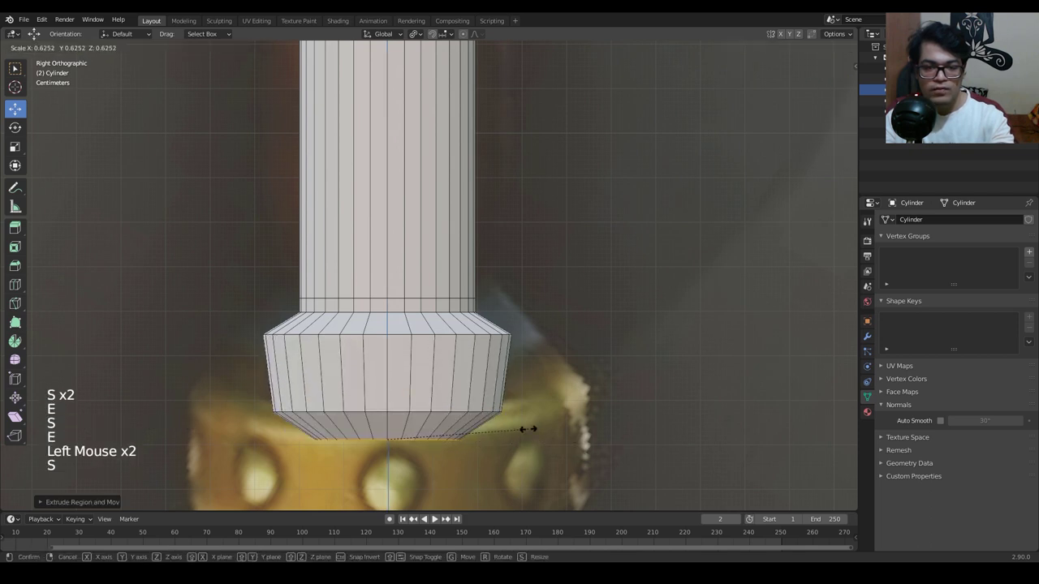
key("g")
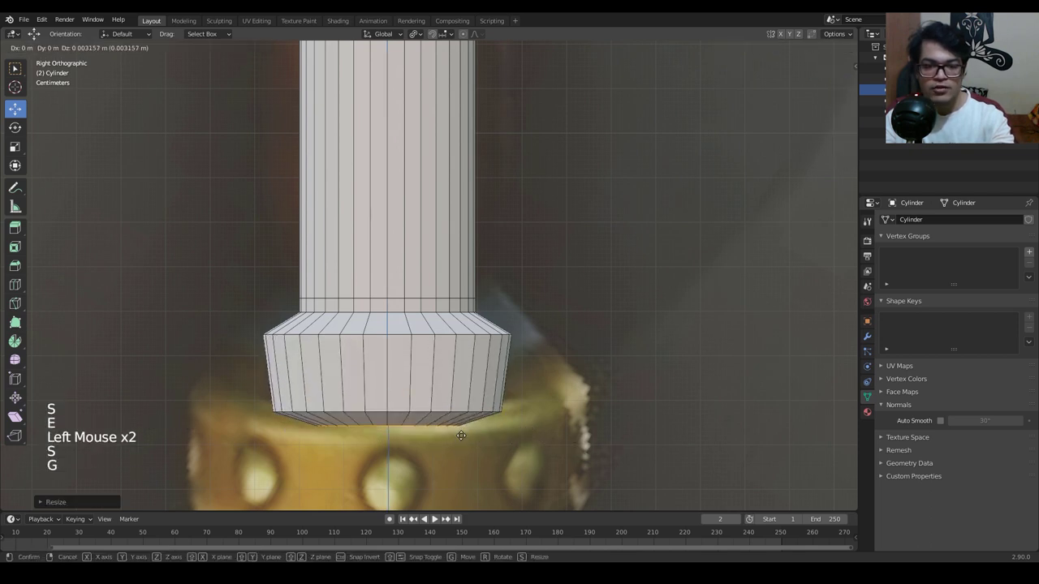
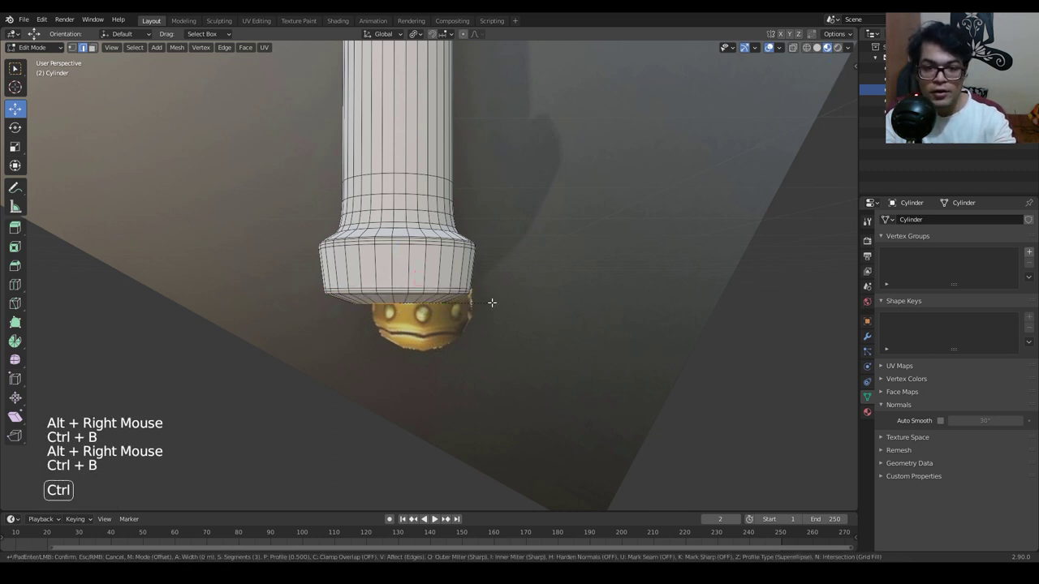
key("ctrl+b")
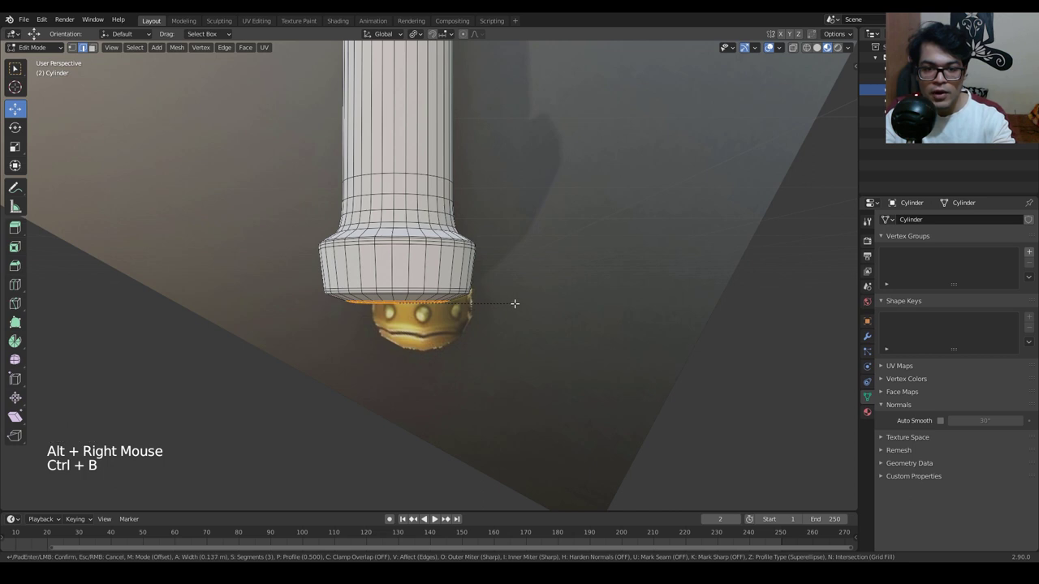
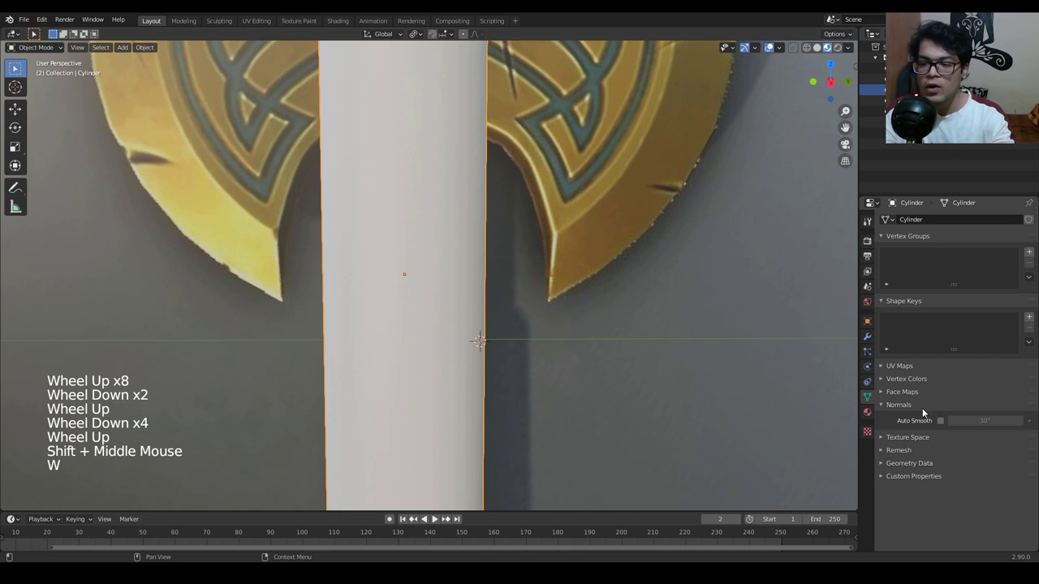
Enable Auto Smooth on the handle's normals and begin adjusting the blade piece.
left_click(939, 422)
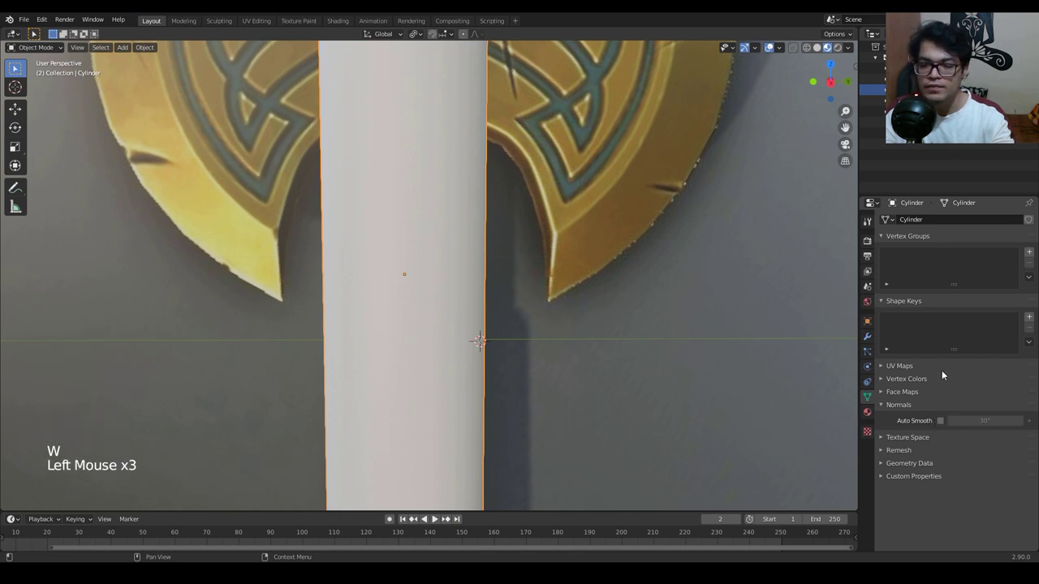
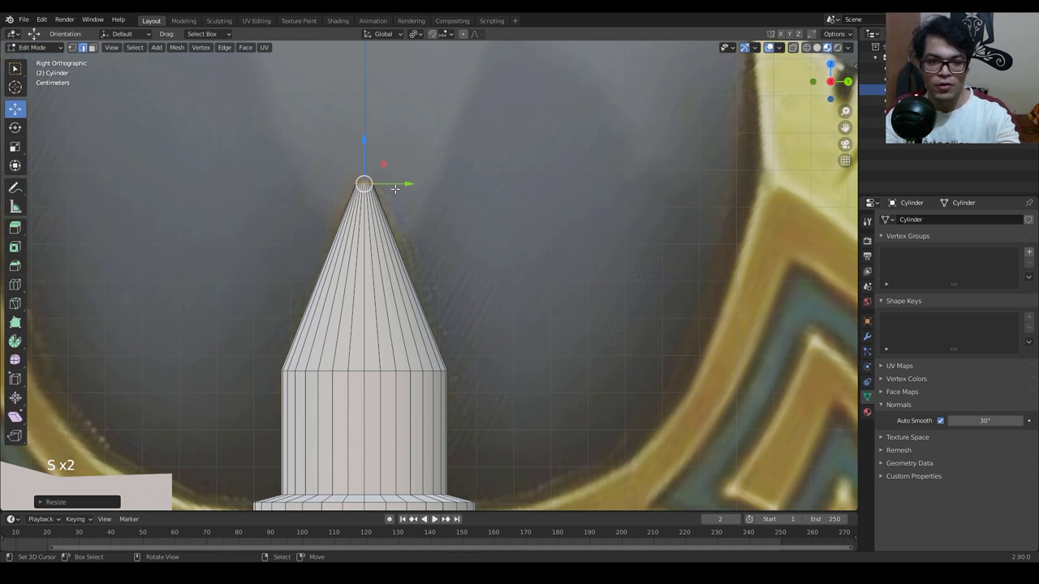
key("s")
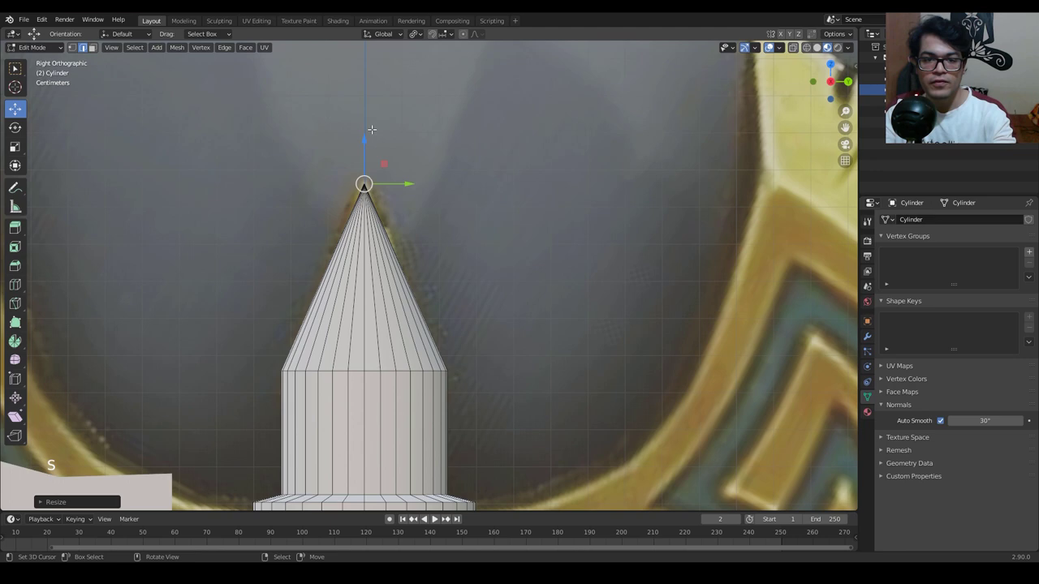
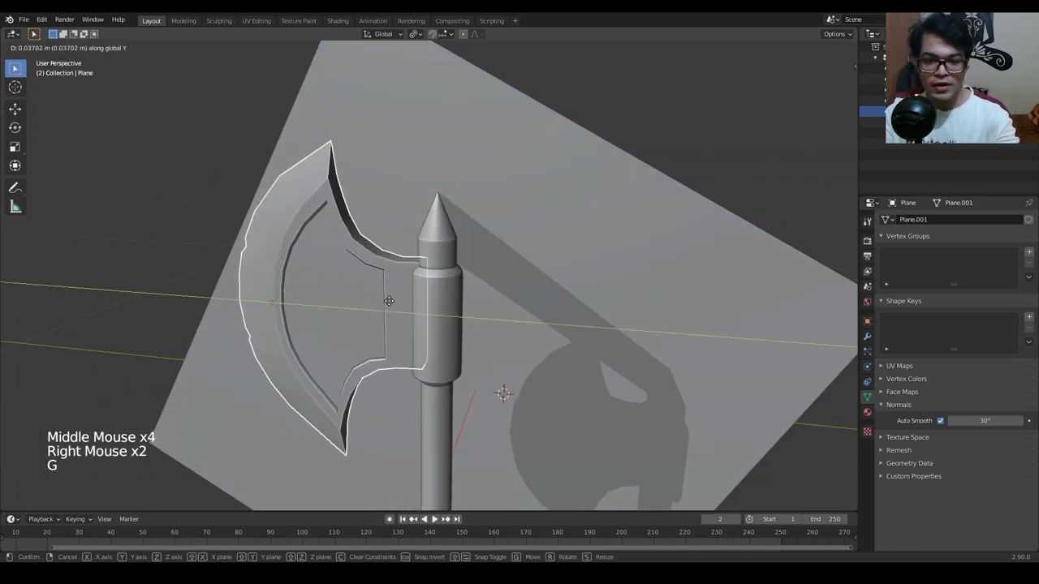
From side view, move the blade's inner edge against the handle's raised collar to close the gap.
middle_click(441, 345)
key("KP_3")
scroll("down", 3)
scroll("up", 3)
key("g")
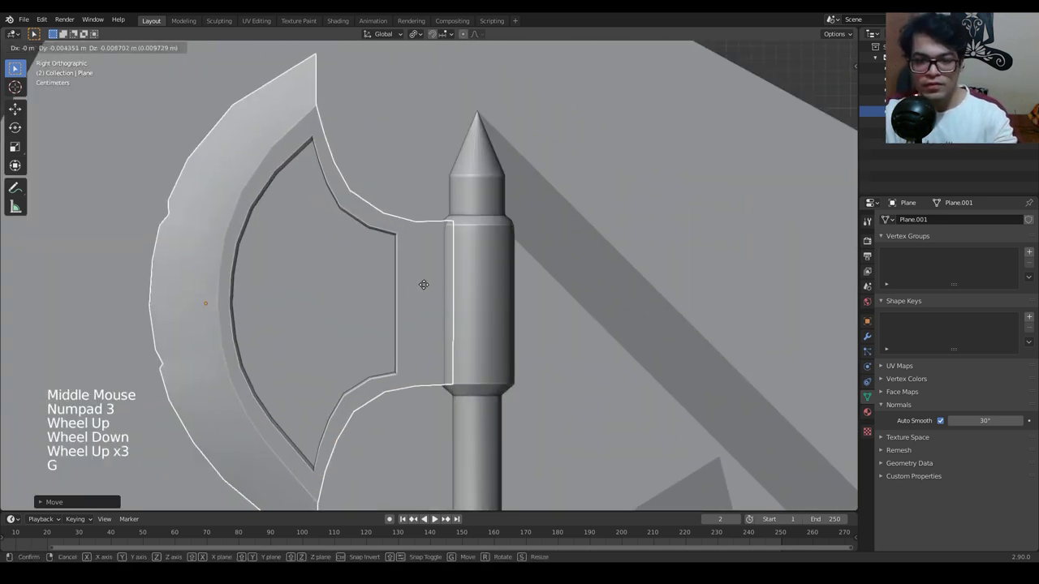
middle_click(423, 230)
scroll("down", 3)
scroll("down", 3)
middle_click(520, 143)
scroll("down", 3)
middle_click(476, 280)
scroll("down", 3)
scroll("up", 3)
middle_click(424, 344)
key("s")
key("g")
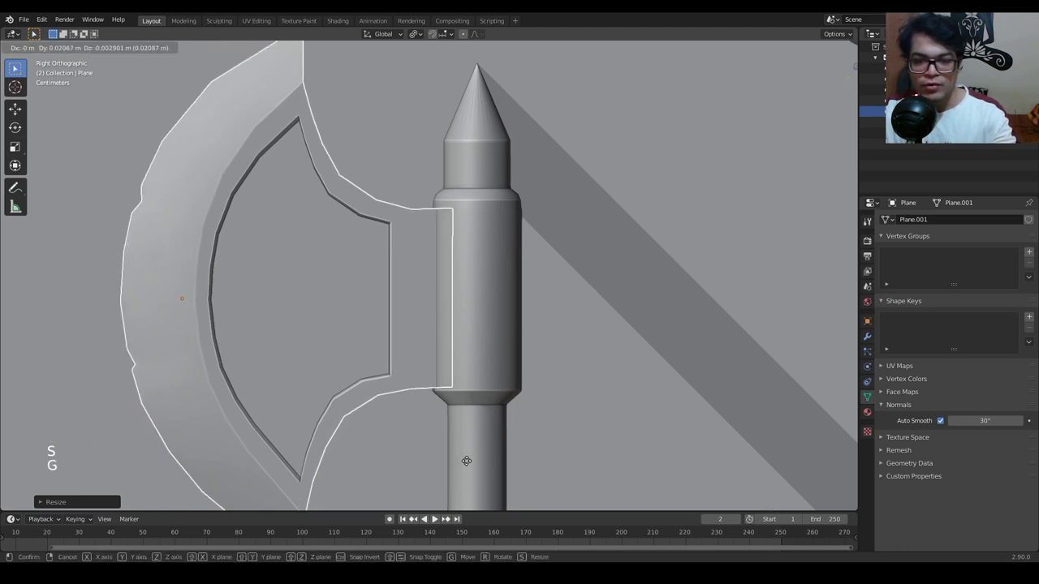
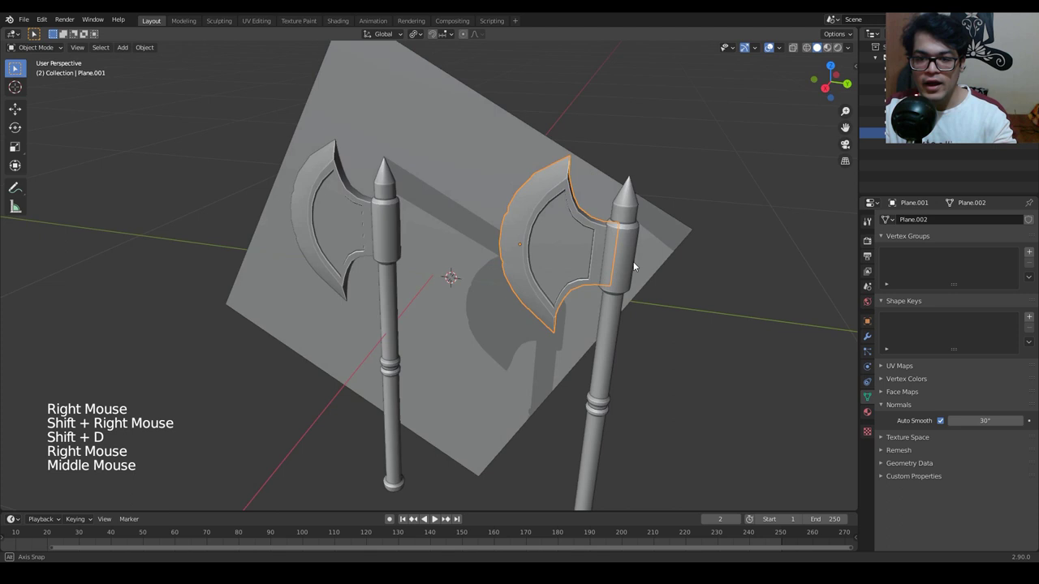
Duplicate the blade and mirror the copy along the Y axis, undoing a first misapplied mirror.
key("ctrl+m")
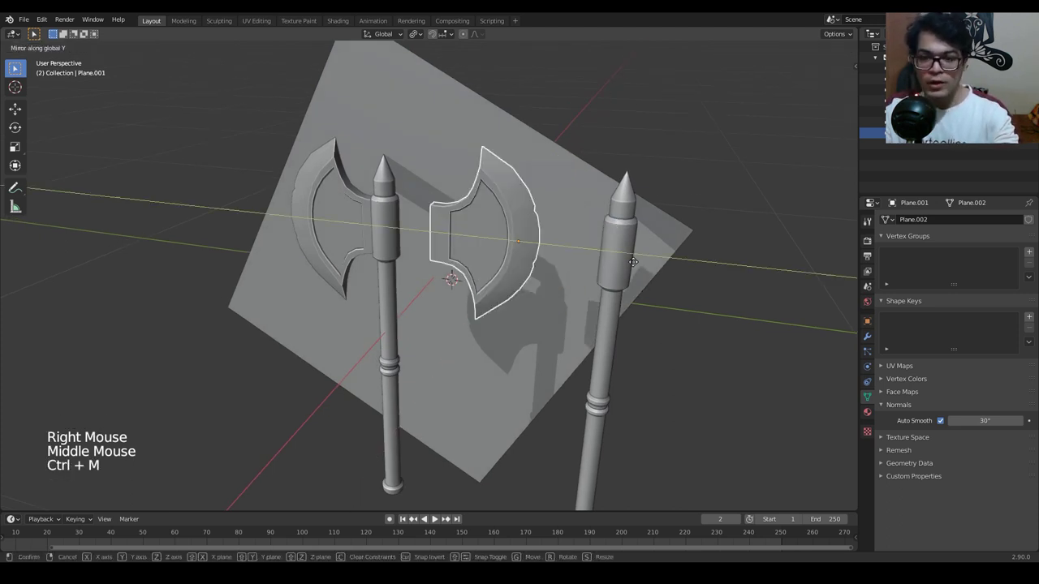
key("ctrl+z")
key("shift+d")
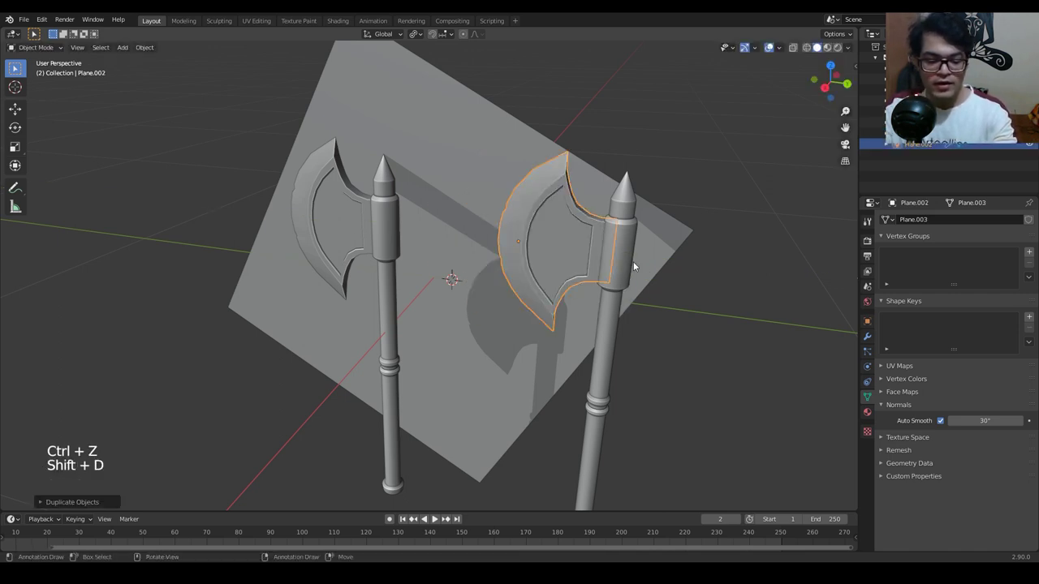
key("ctrl+m")
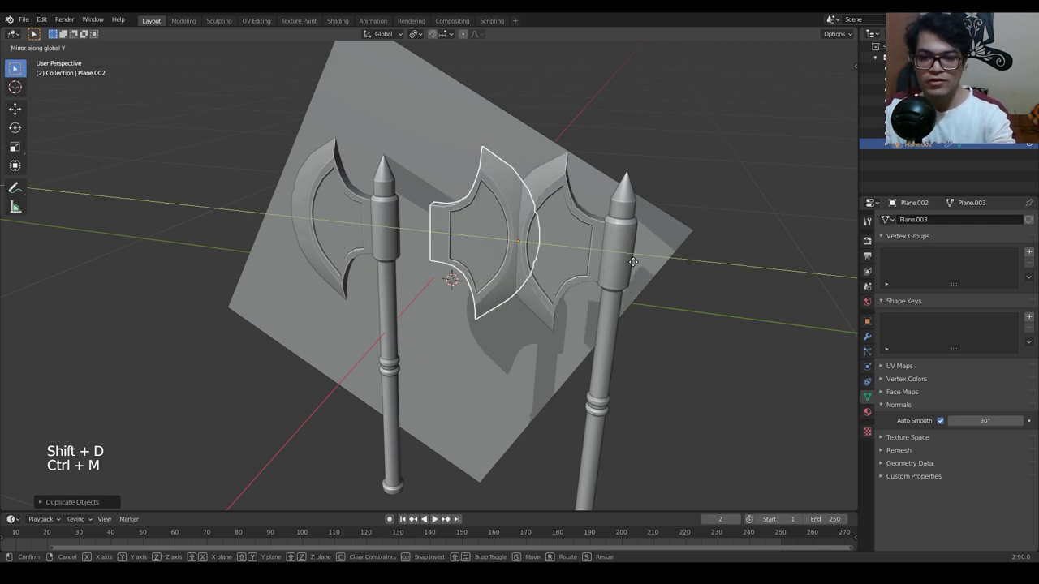
key("g")
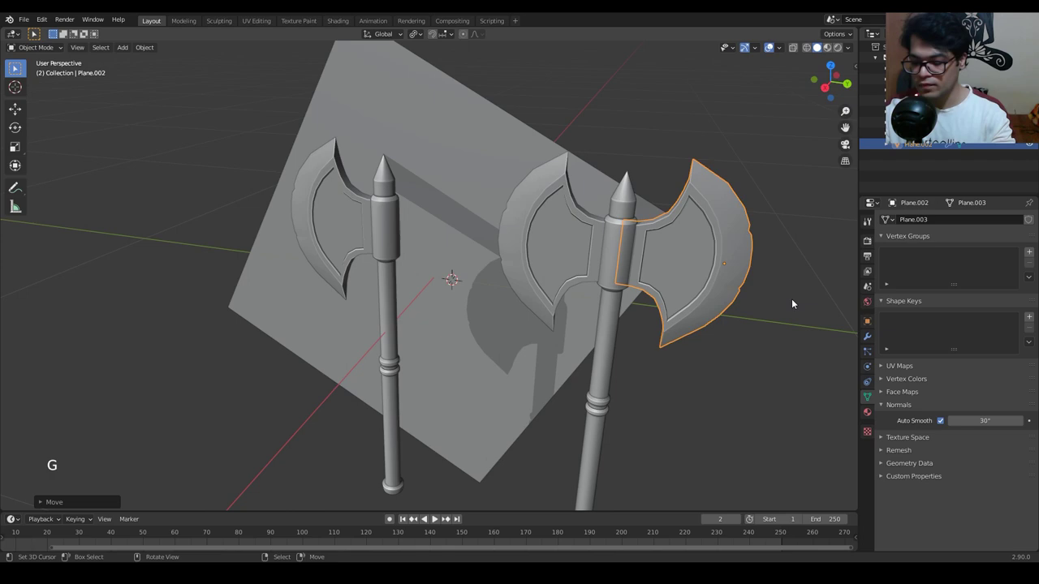
Position the mirrored blade on the handle's opposite side and check it from side view.
key("KP_3")
scroll("up", 3)
middle_click(989, 168)
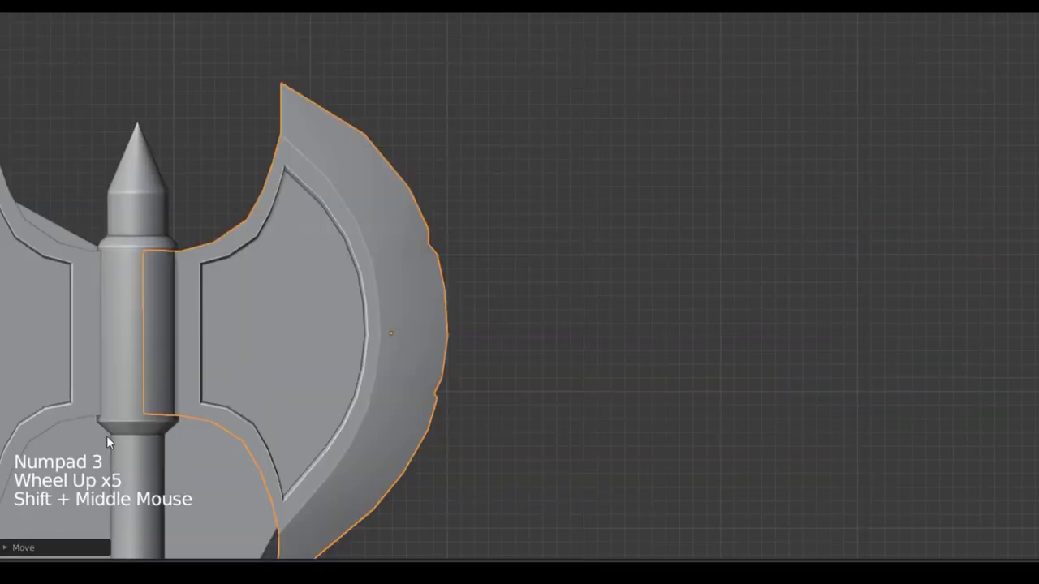
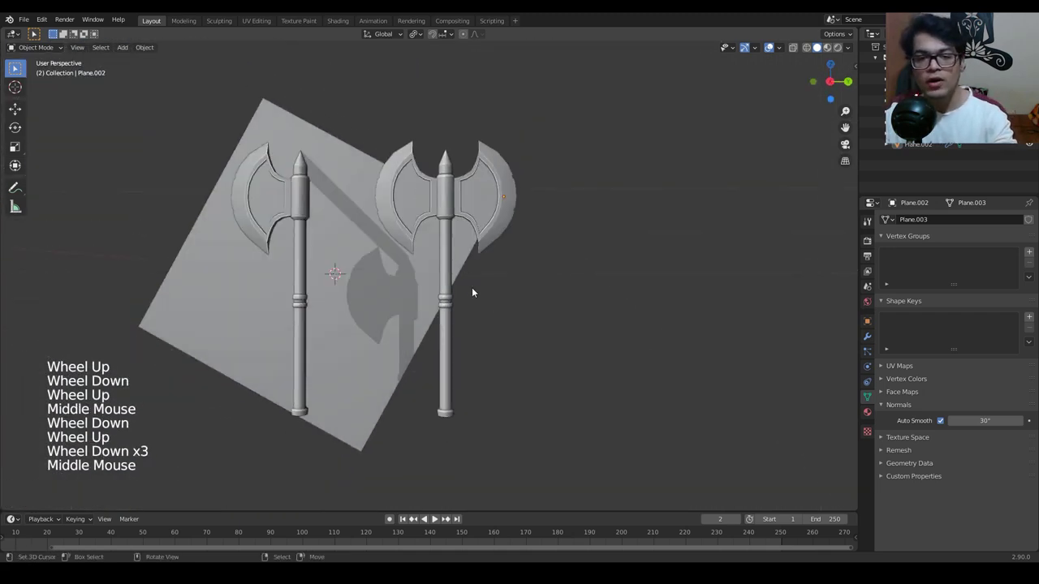
Orbit around the finished double-bladed axe to review it from all sides.
middle_click(353, 244)
middle_click(407, 273)
scroll("up", 3)
middle_click(412, 266)
scroll("down", 3)
middle_click(414, 266)
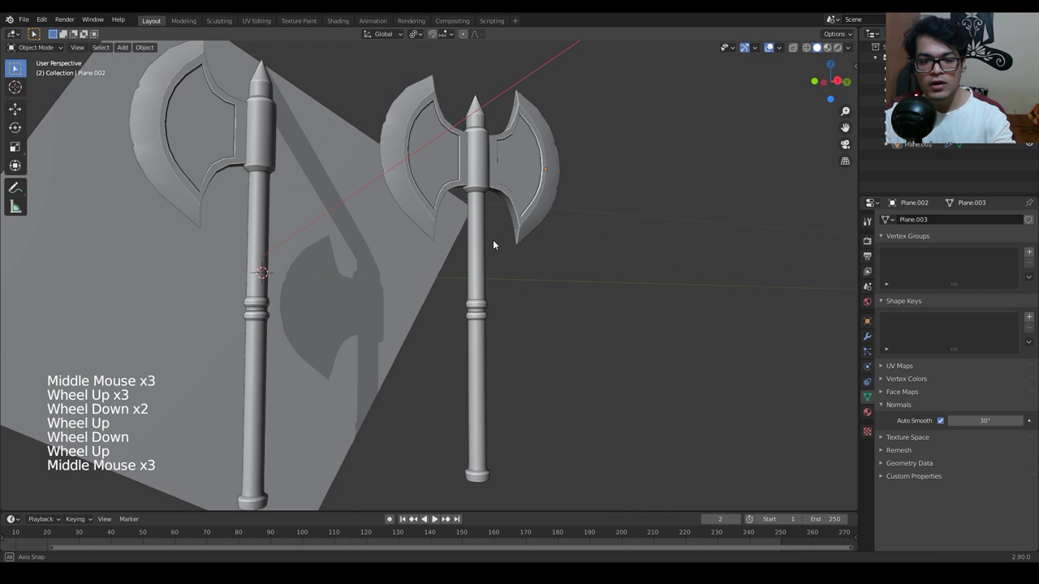
middle_click(460, 262)
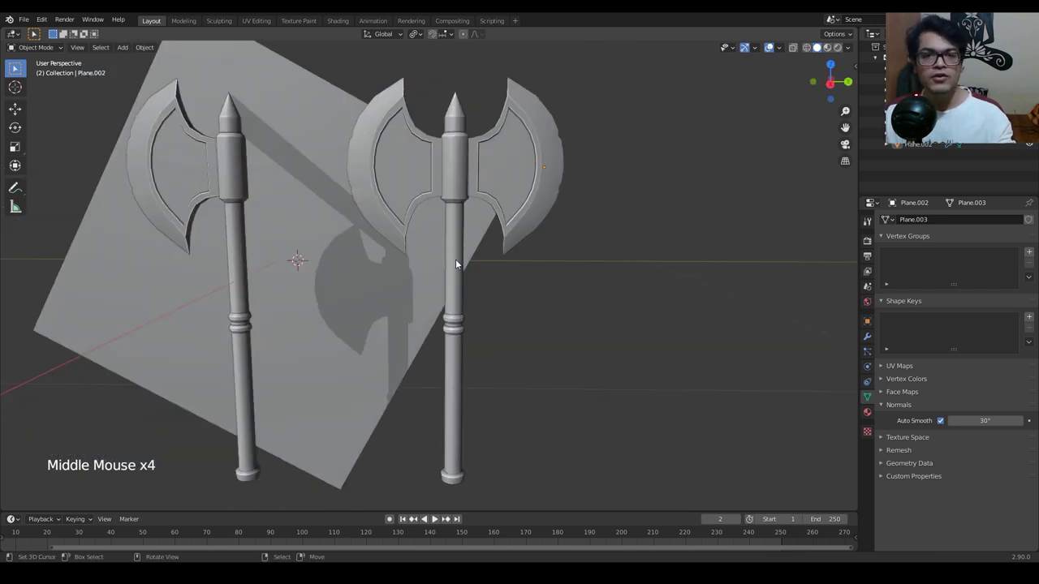
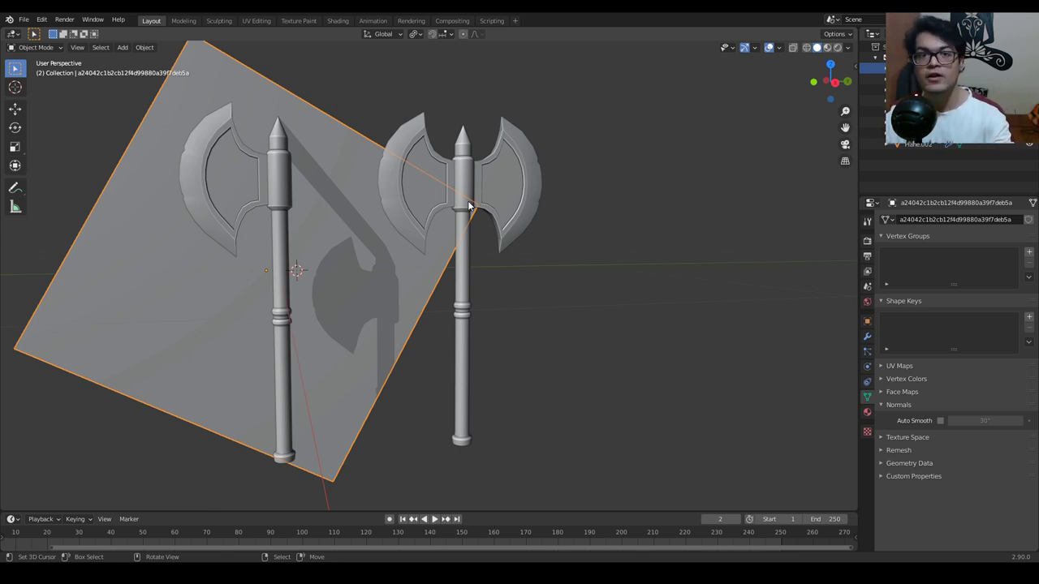
Save the model as axe tut.blend.
key("ctrl+s")
middle_click(469, 202)
scroll("down", 3)
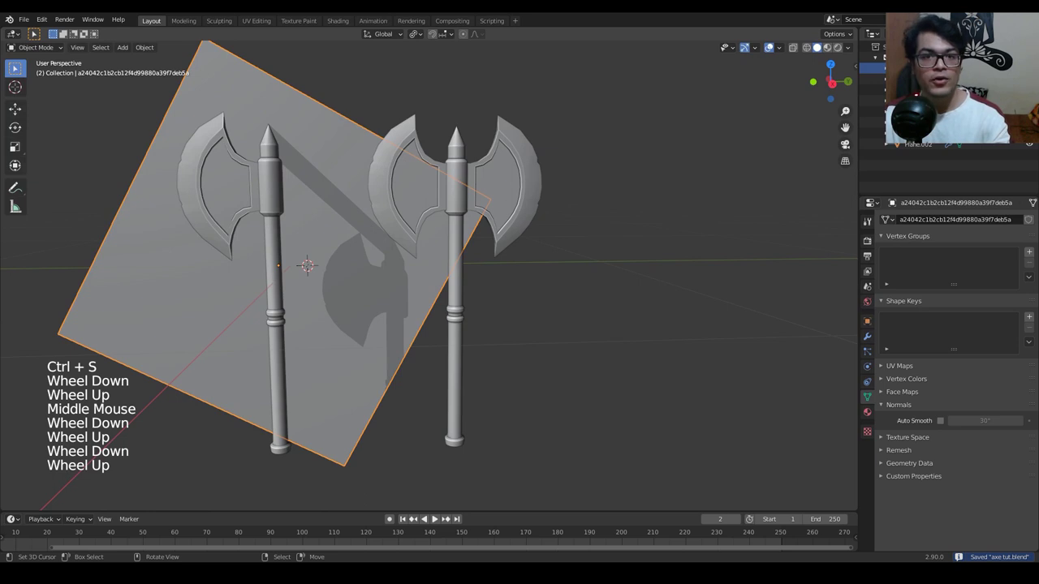